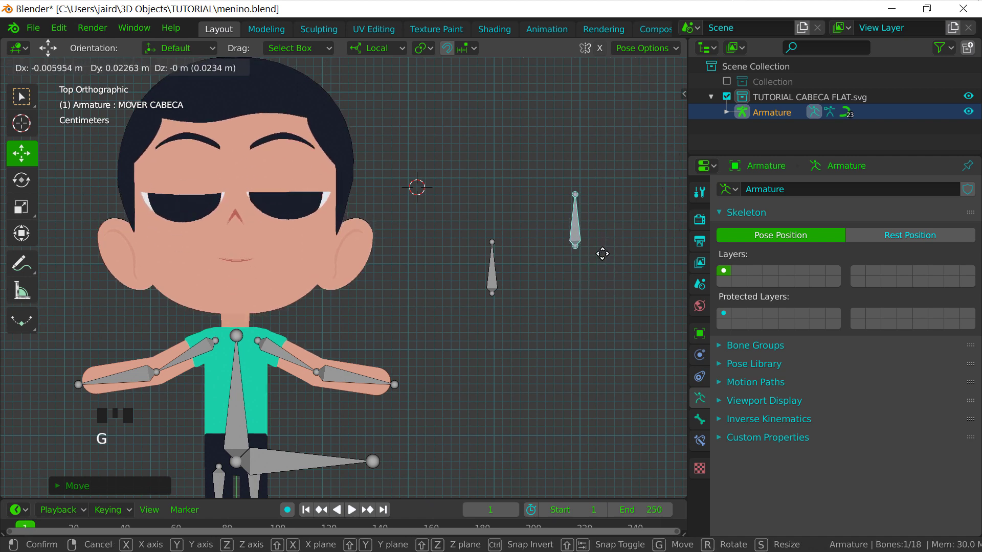
Preview the MOVER CABECA head control's motion and pick the ABRIR E FECHAR OLHOS eye control
click(586, 225)
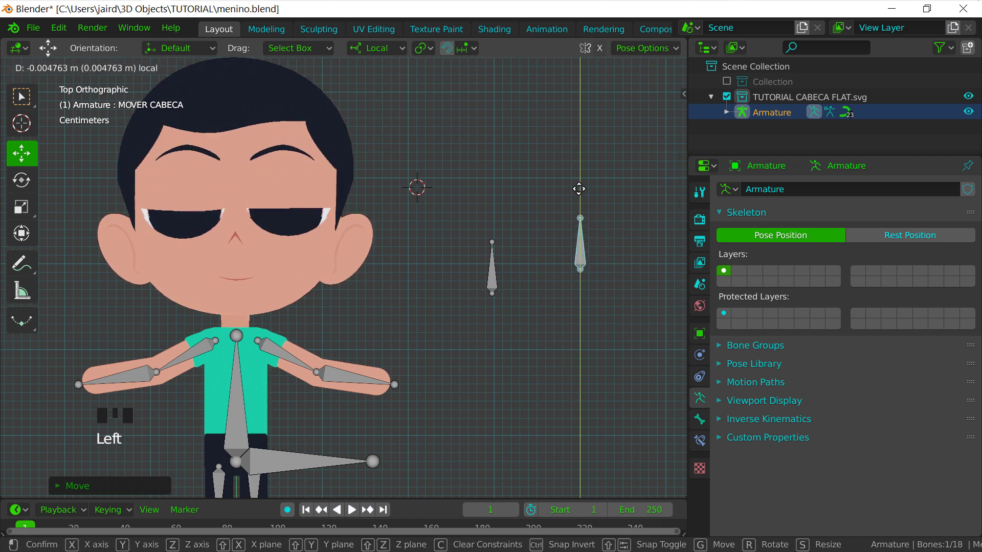
drag(502, 264, 517, 229)
click(497, 204)
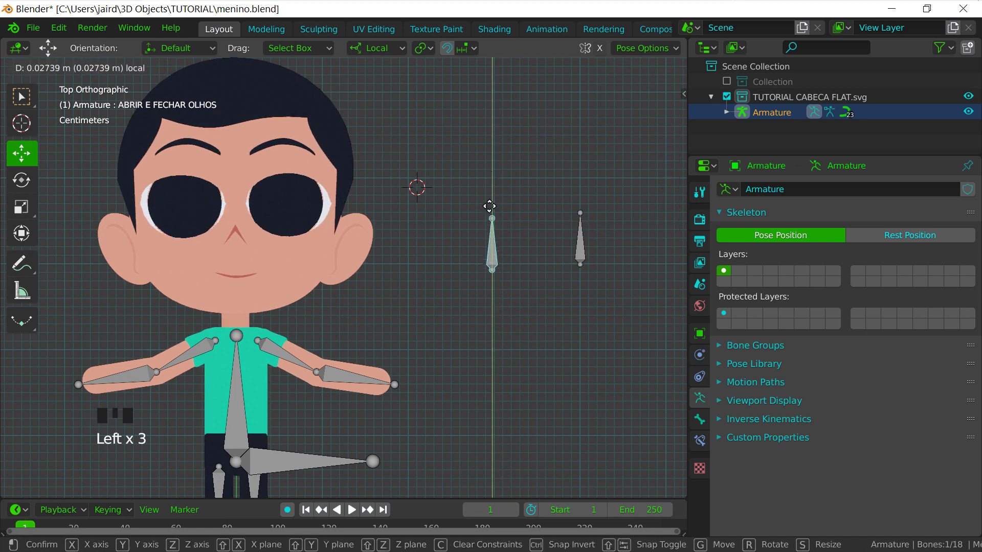
Drag the head control bone to tilt the boy's face and return it to rest
click(589, 233)
drag(586, 204, 587, 241)
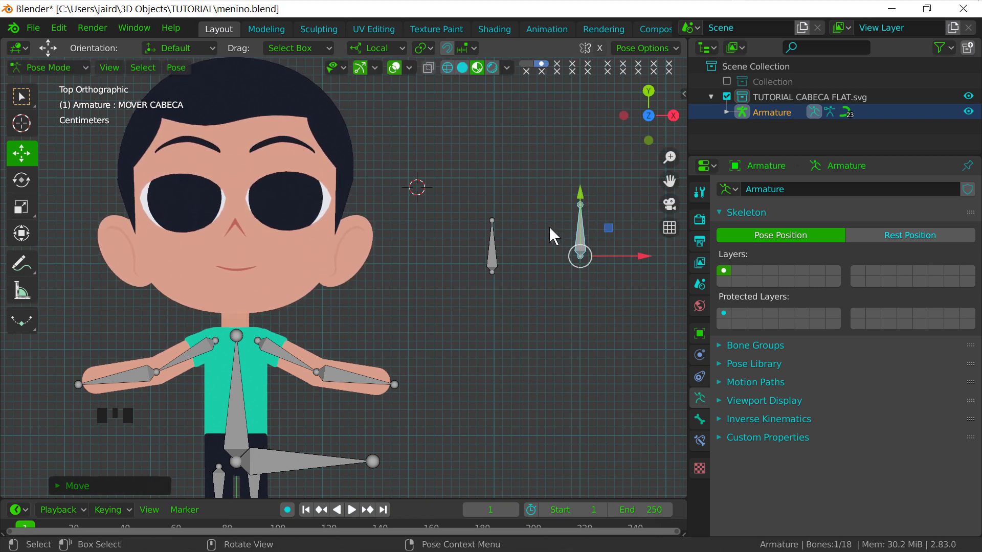
drag(586, 205, 584, 238)
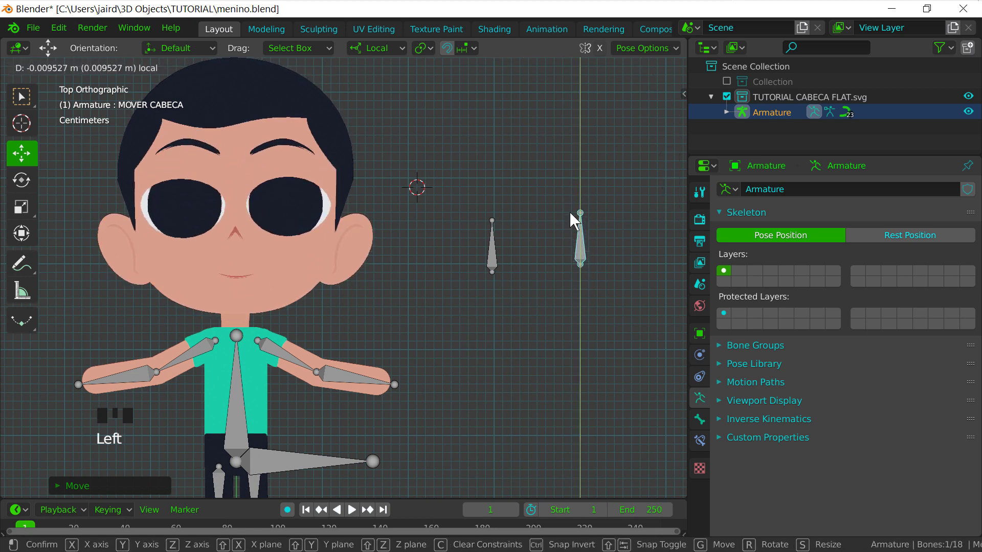
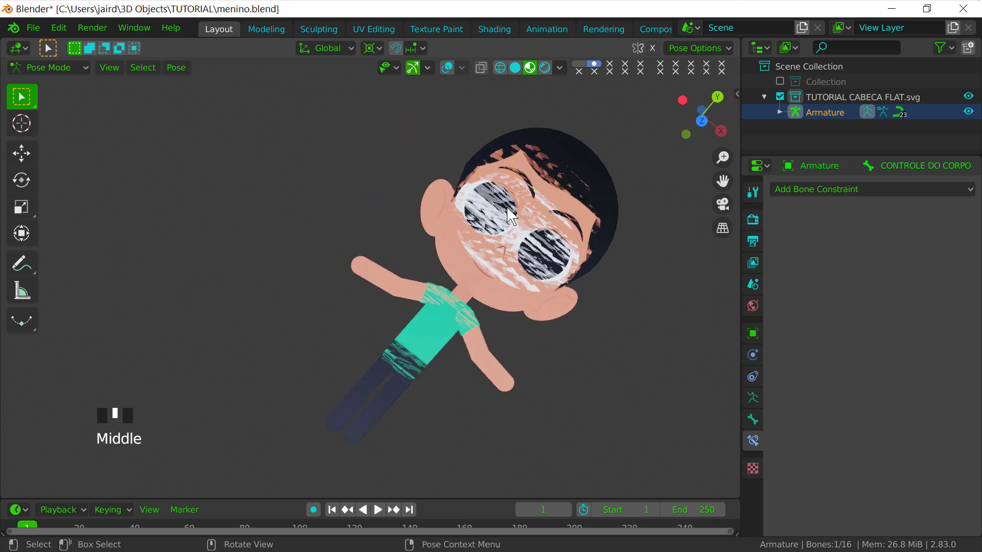
Switch to a straight-on view with rig overlays on, check the pivot menu and zoom to the head
key(KP_7)
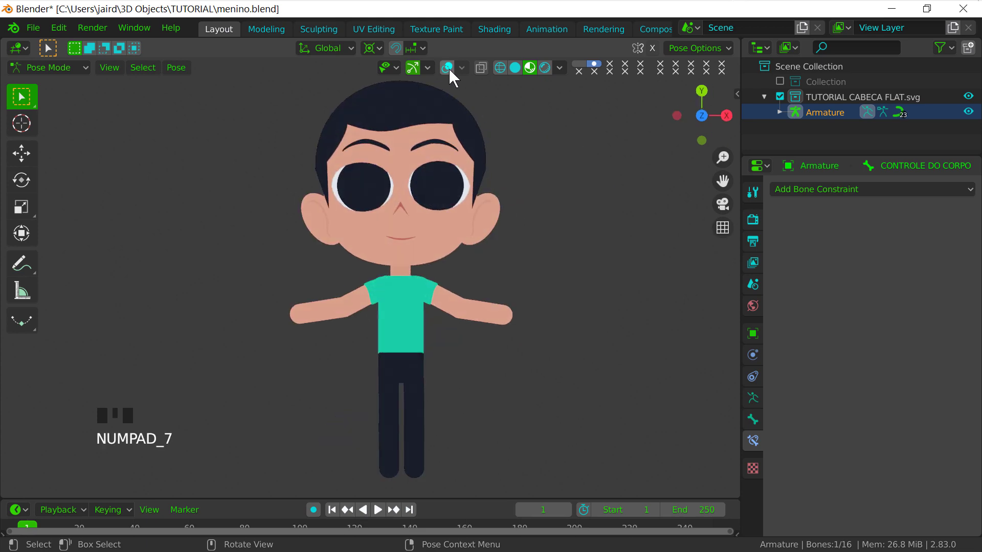
click(452, 71)
drag(458, 206, 377, 52)
click(376, 52)
drag(379, 56, 383, 59)
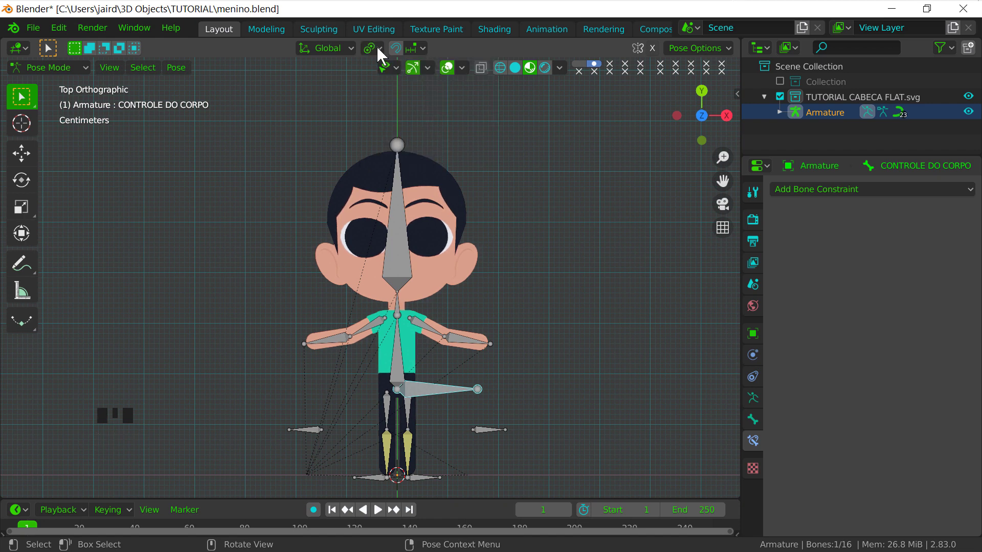
drag(382, 49, 417, 143)
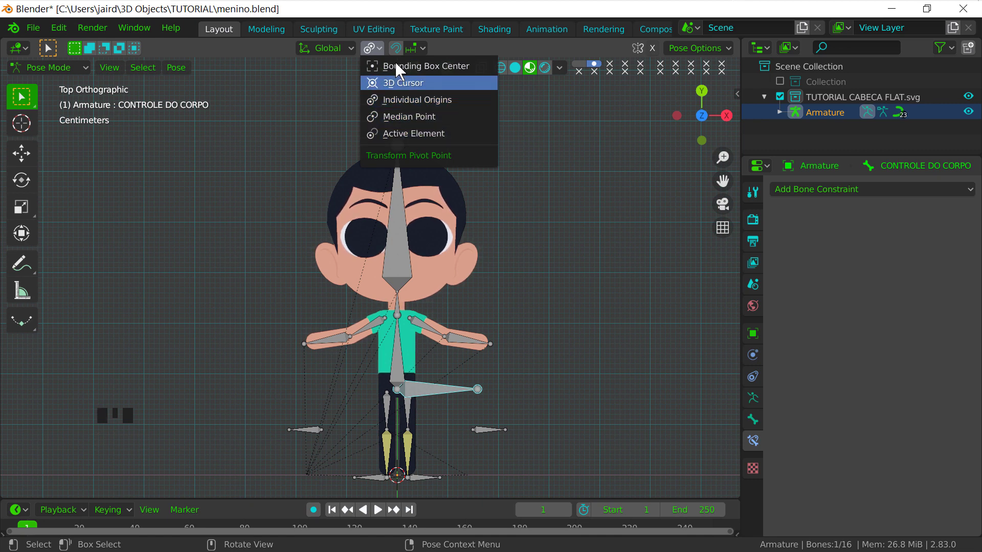
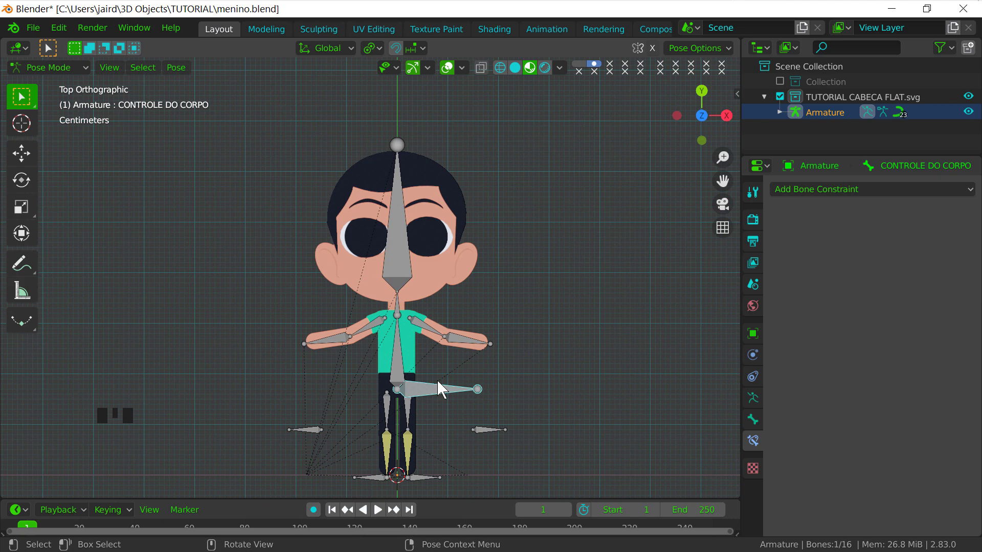
drag(440, 237, 68, 80)
Show path4546's shape keys (Basis, olhs fechados) and hide the rig bones overlay
drag(69, 80, 399, 261)
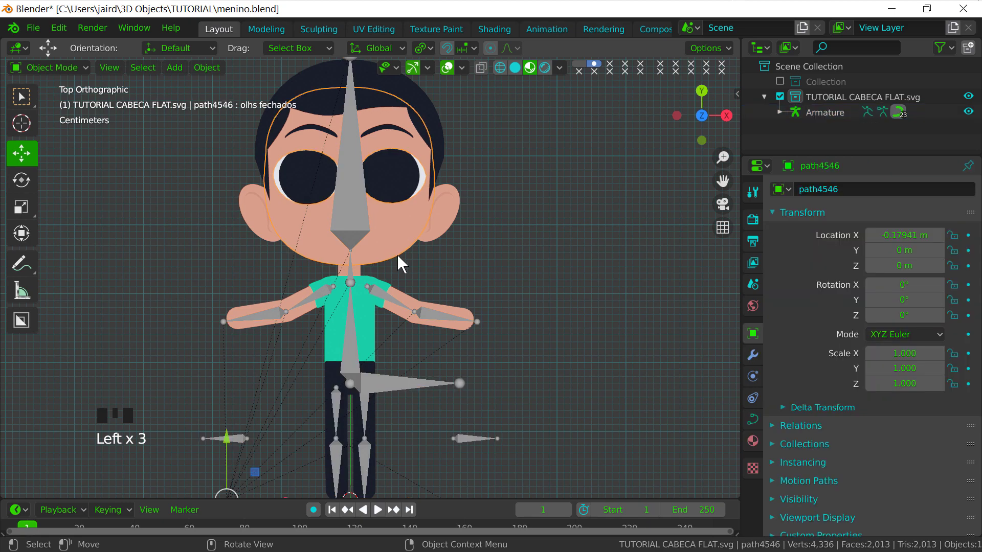
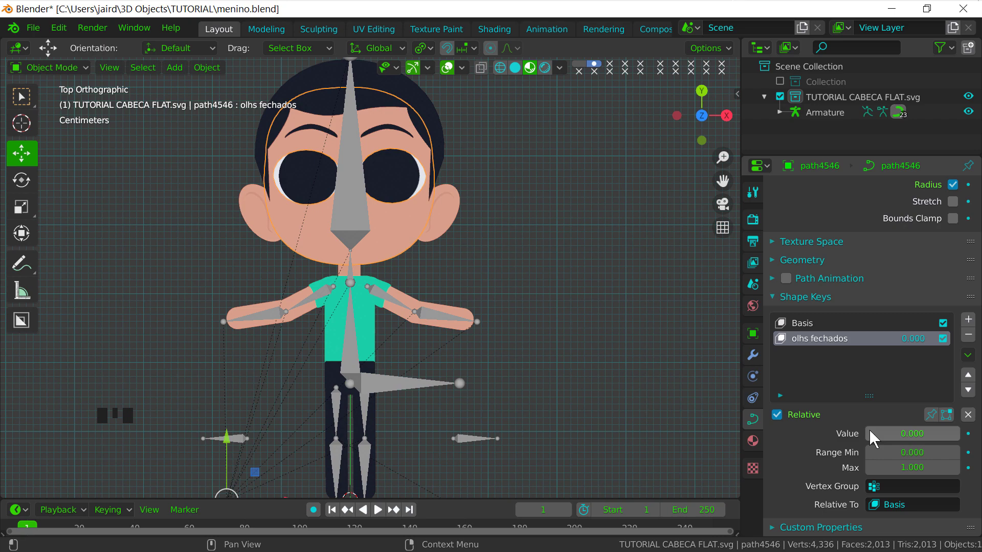
drag(898, 438, 468, 120)
click(458, 86)
drag(908, 440, 955, 440)
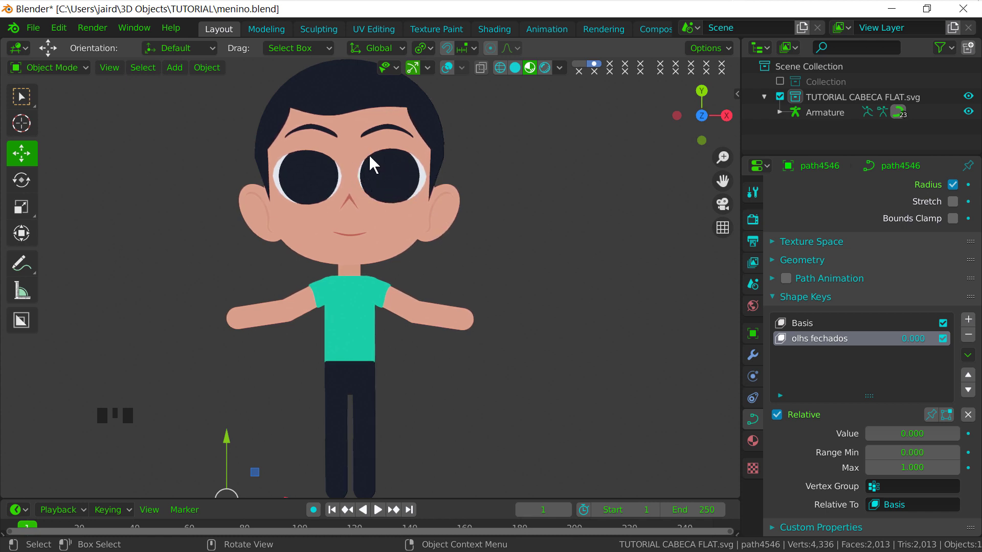
drag(882, 443, 932, 445)
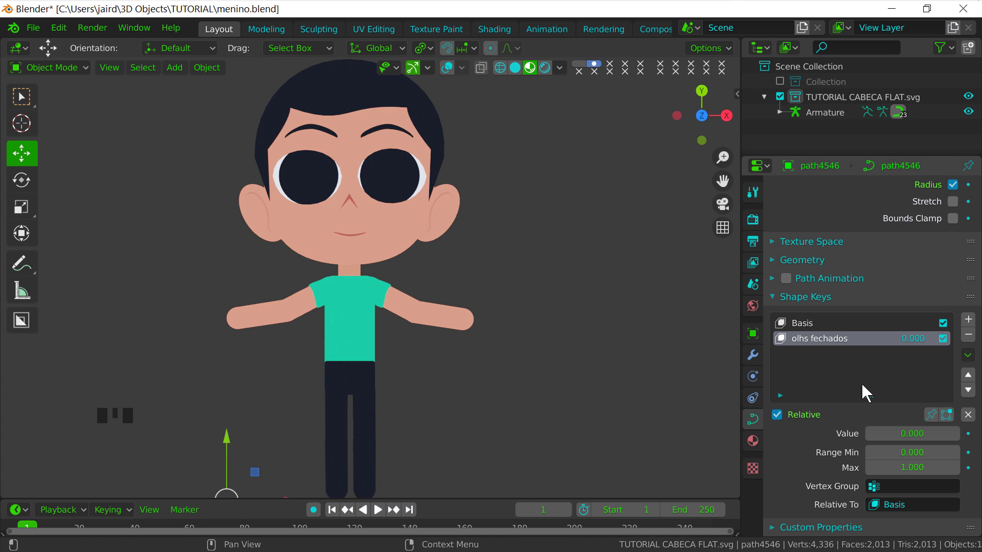
drag(876, 441, 927, 448)
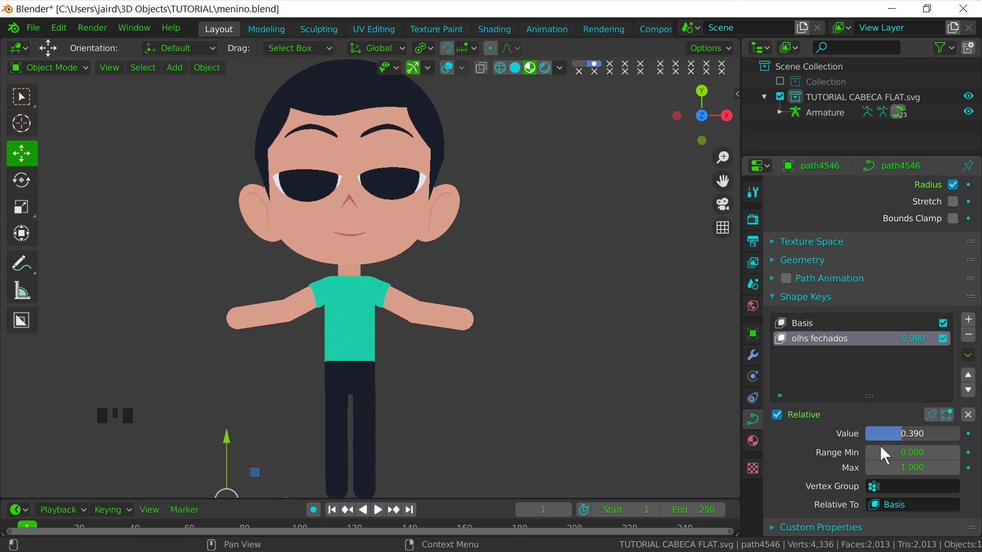
drag(908, 444, 561, 212)
drag(542, 165, 550, 247)
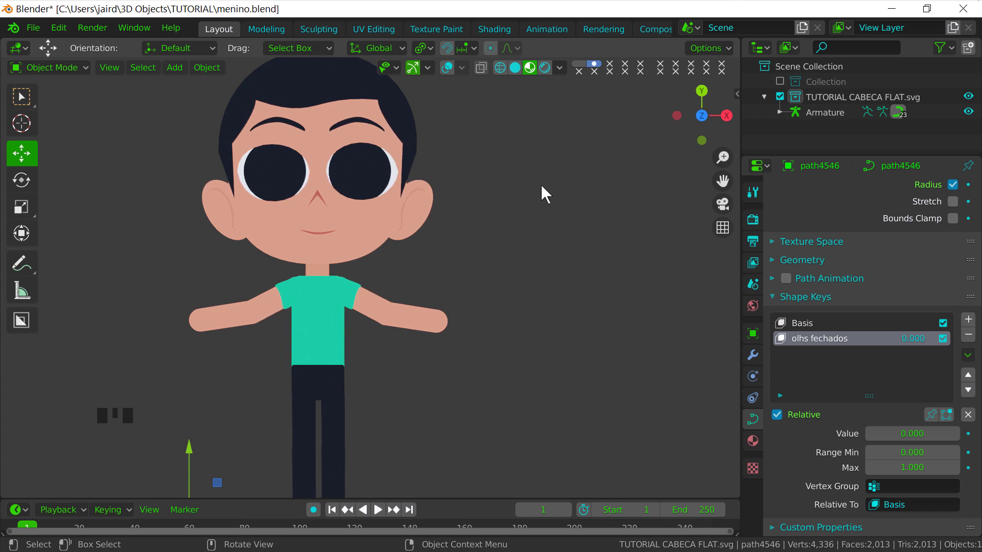
drag(493, 230, 531, 145)
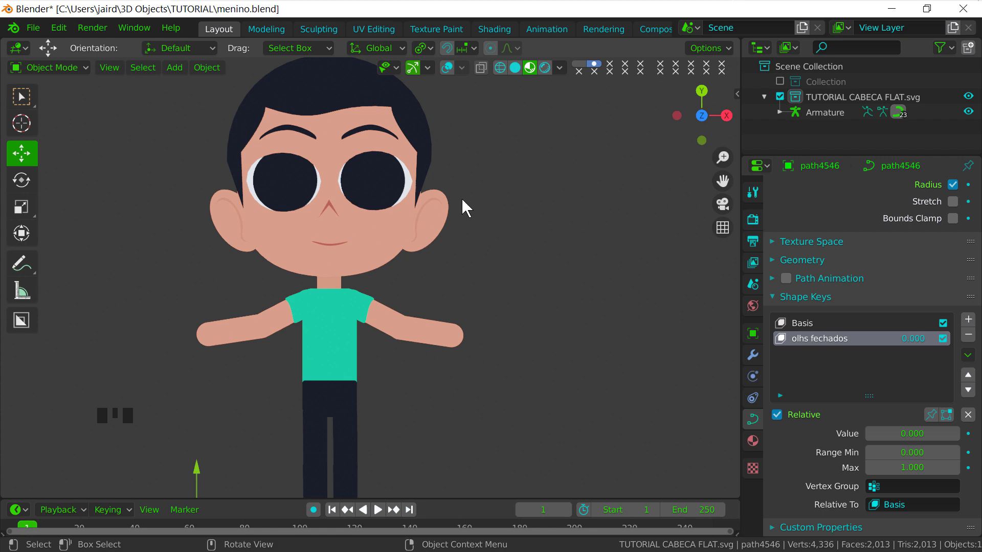
Select the Armature object to edit its bones
click(460, 83)
drag(500, 243, 355, 408)
click(355, 408)
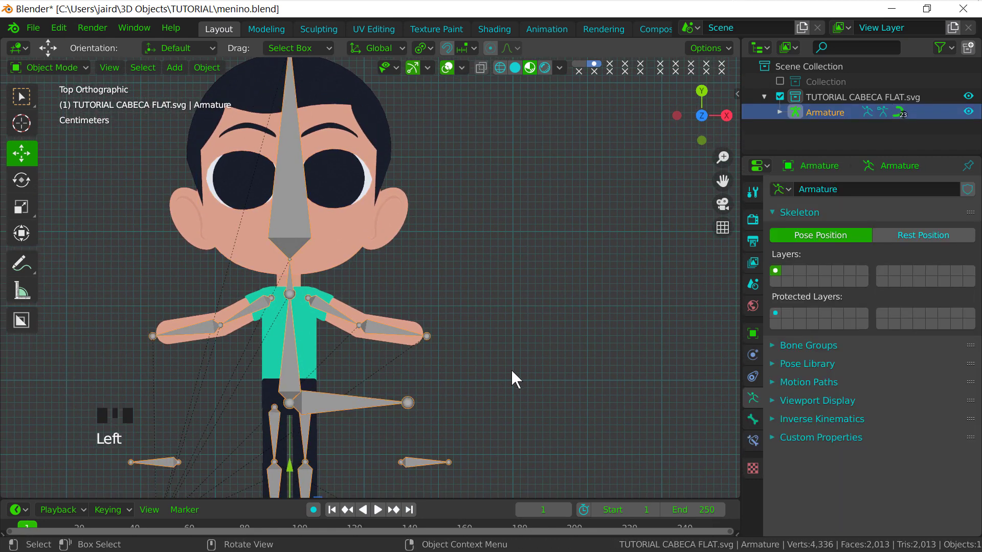
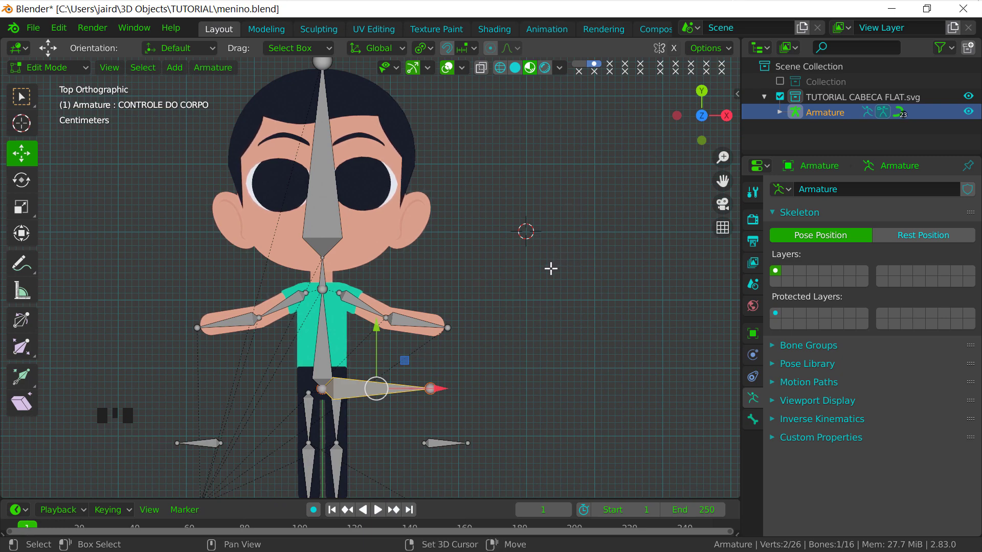
Duplicate the CABECA bone as CABECA.001 beside the head and clear its parent
key(shift+a)
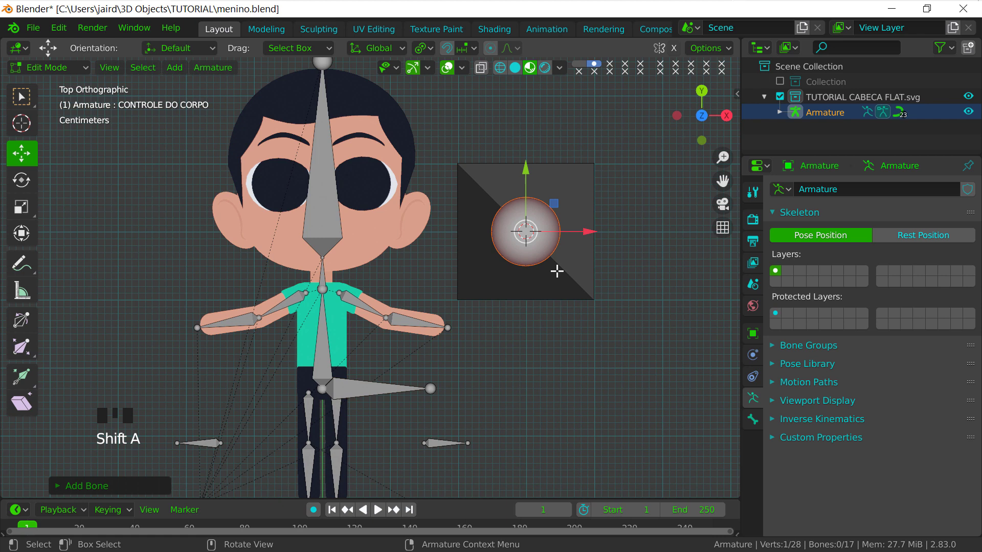
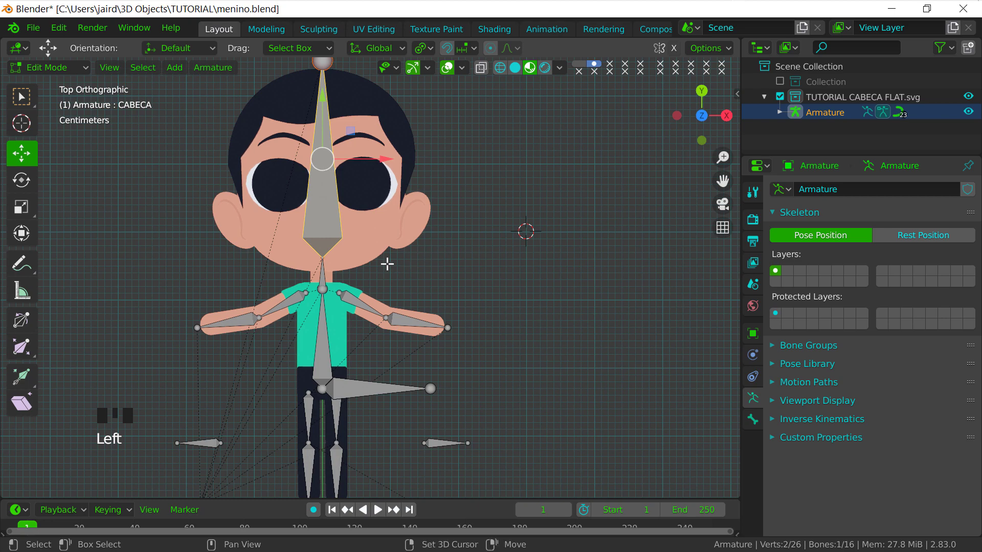
key(shift+d)
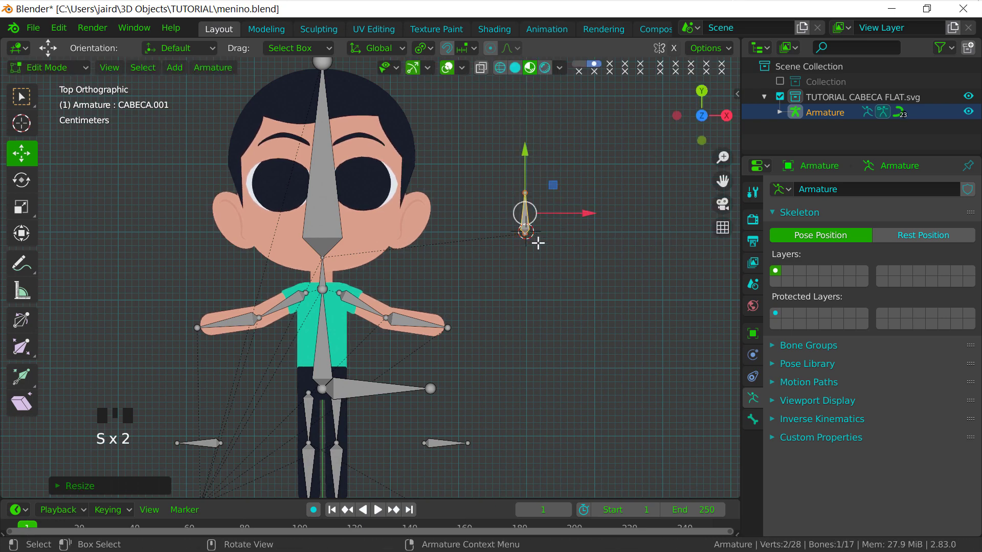
key(alt+p)
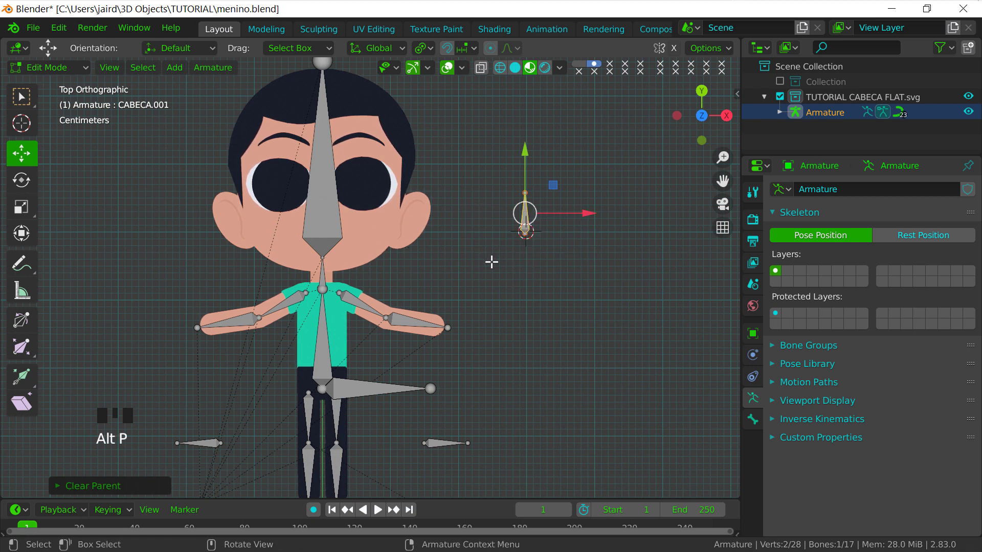
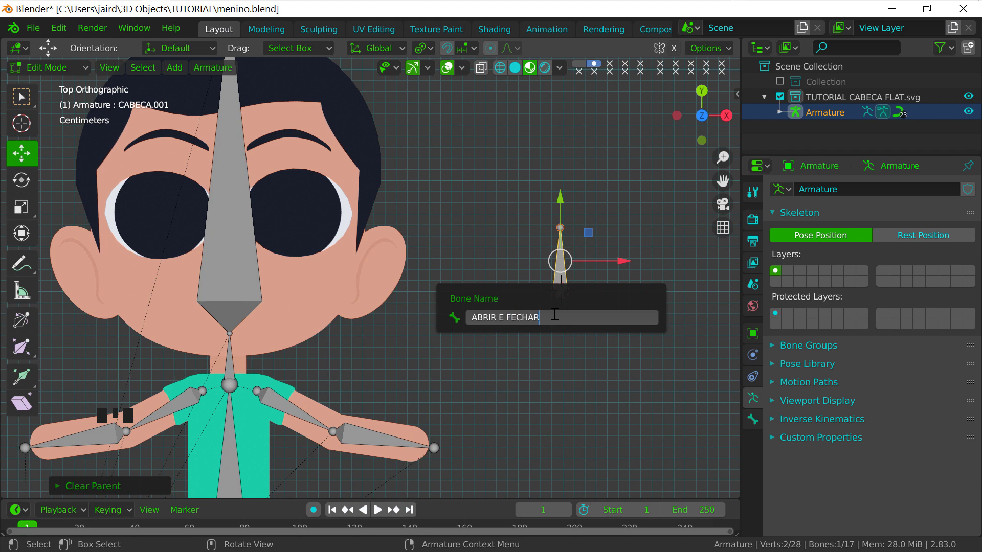
Name the new bone ABRIR E FECHAR OLHOS and return the armature to Pose Mode
key(BackSpace)
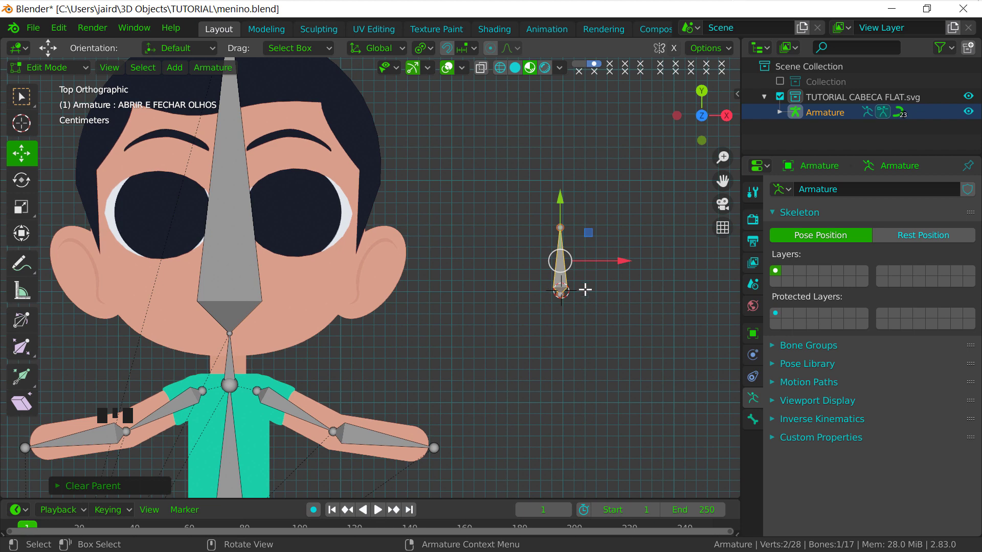
drag(65, 72, 601, 294)
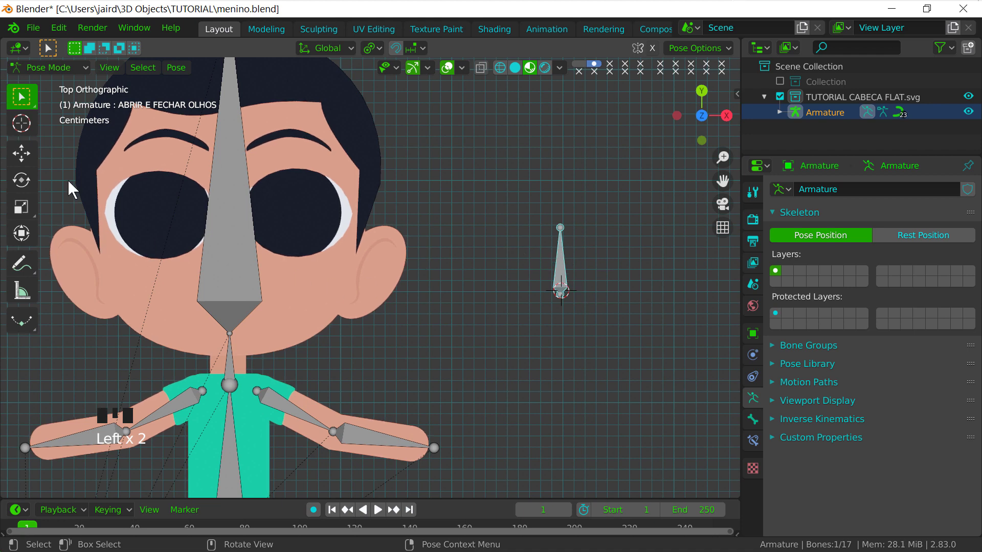
Select the ABRIR E FECHAR OLHOS bone and nudge it lower beside the face
drag(29, 162, 565, 238)
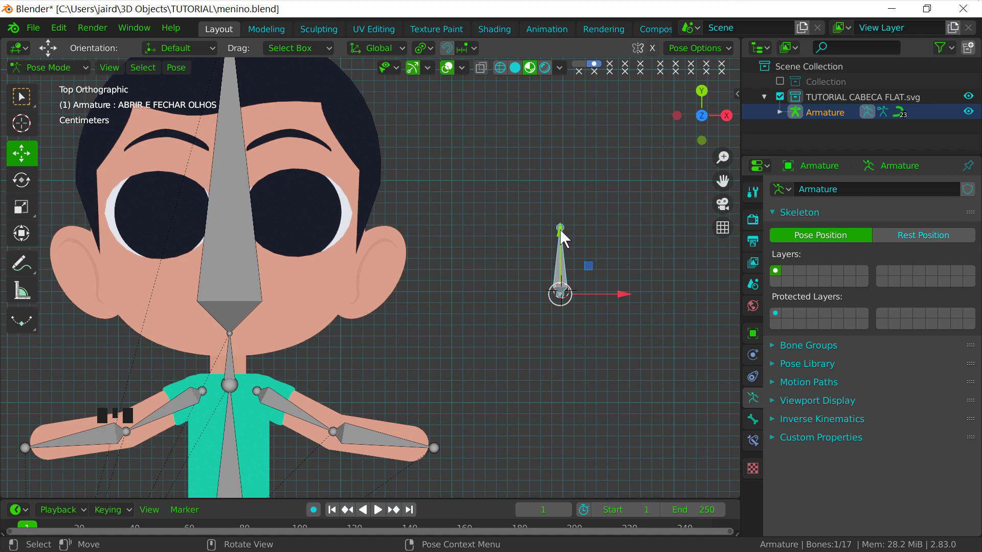
click(566, 235)
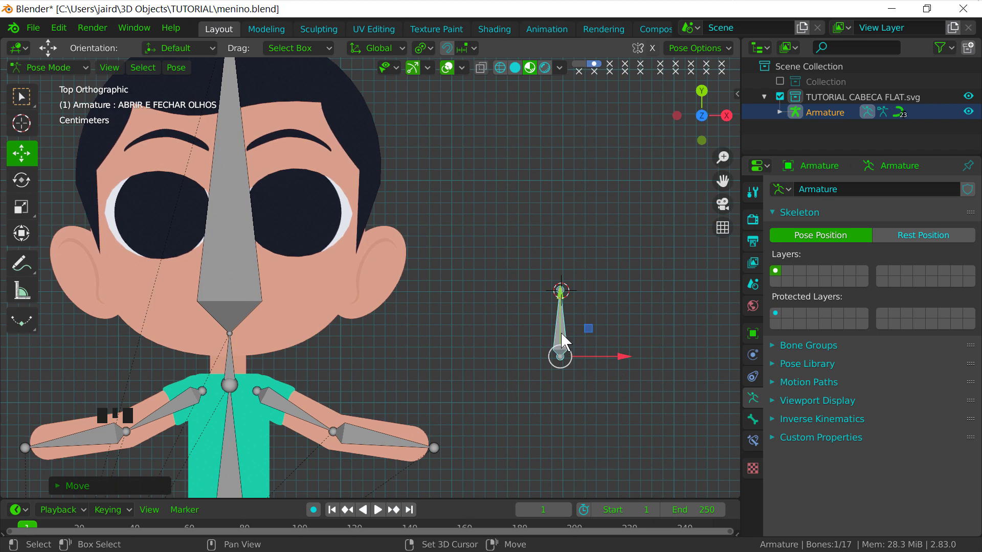
drag(555, 378, 583, 283)
Reposition the eye control bone to the right of the head, pointing downward
key(alt+g)
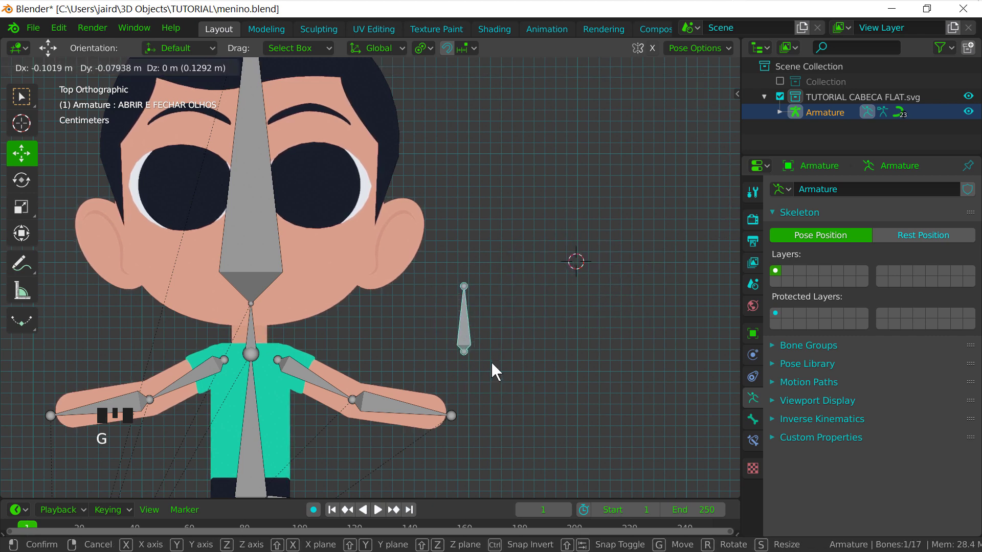
key(alt+g)
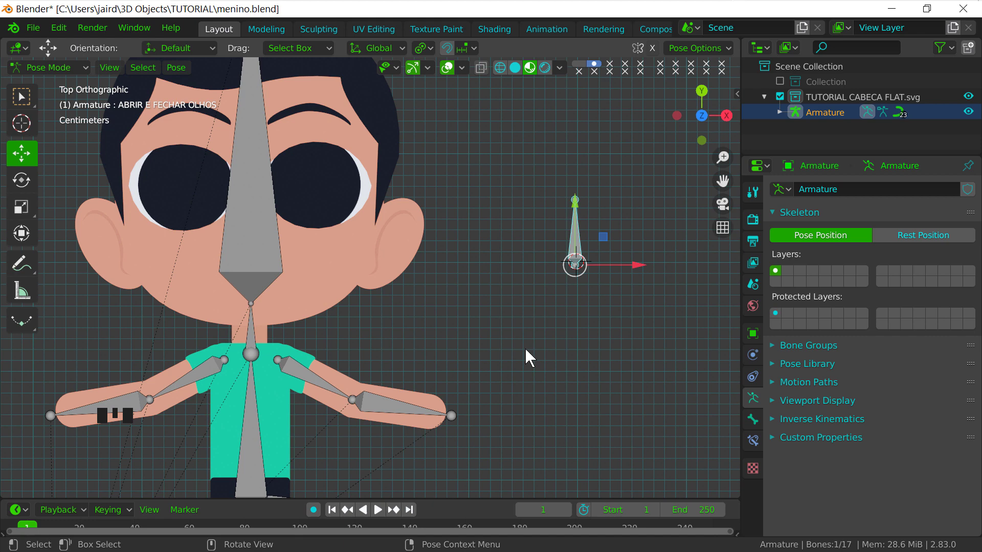
click(581, 204)
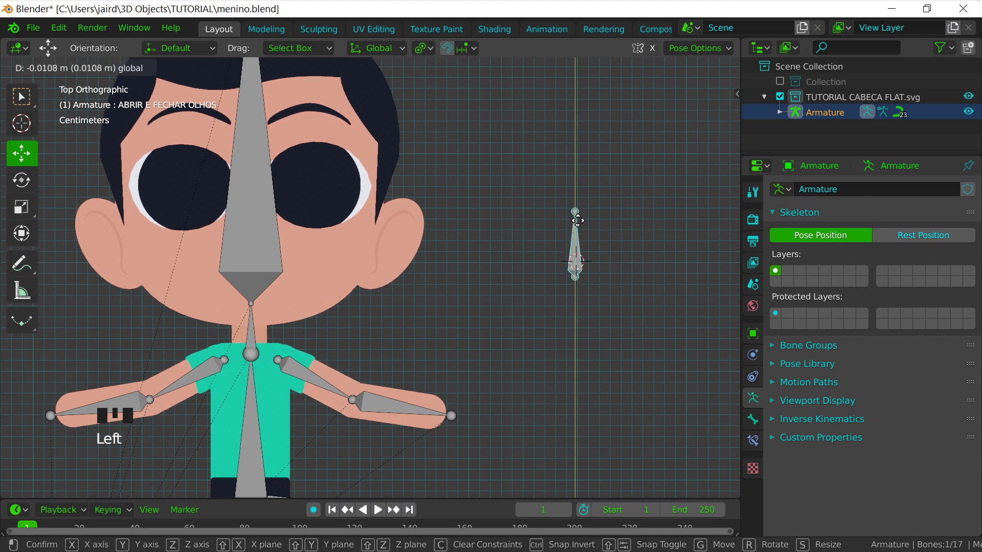
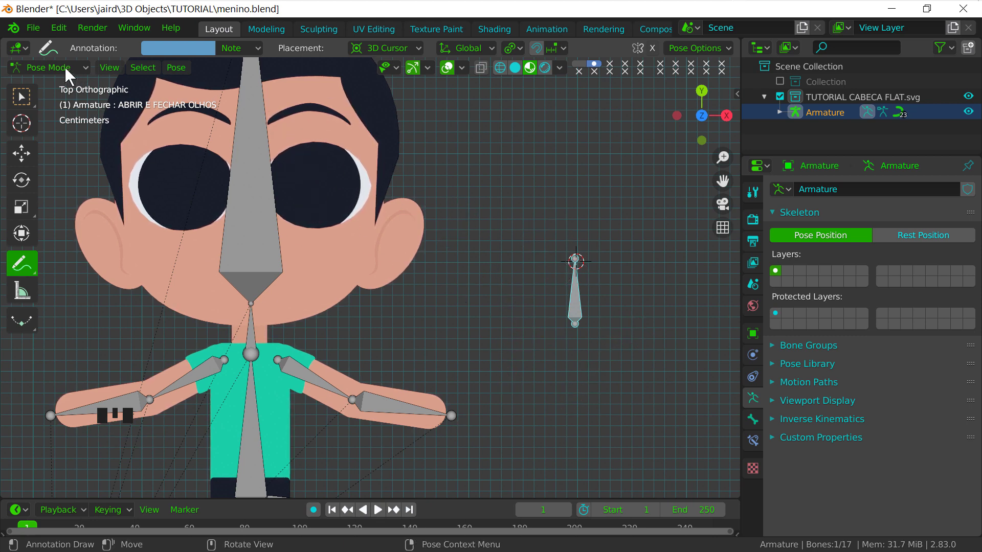
Return the rig to Object Mode and select the path4546 face drawing for its shape keys
drag(67, 73, 599, 312)
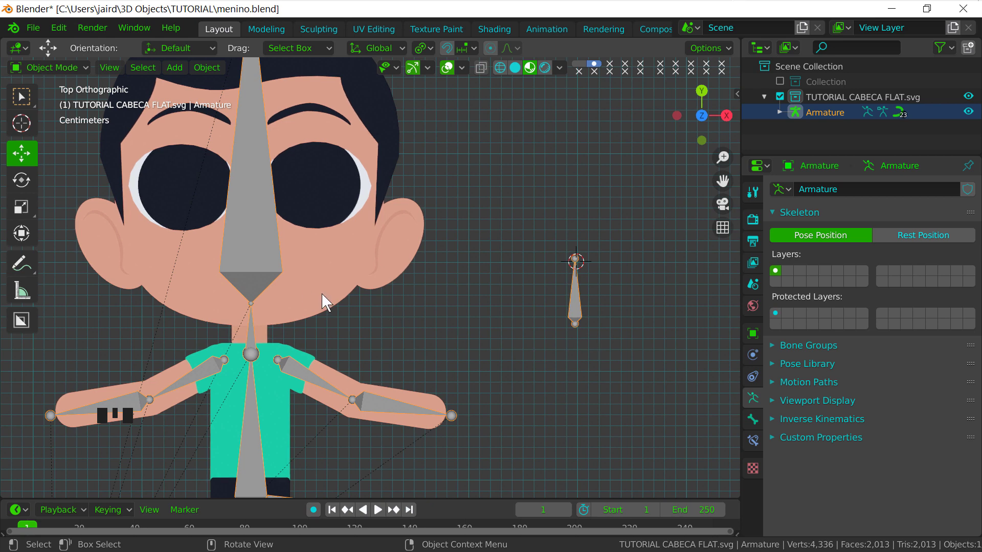
drag(315, 298, 323, 317)
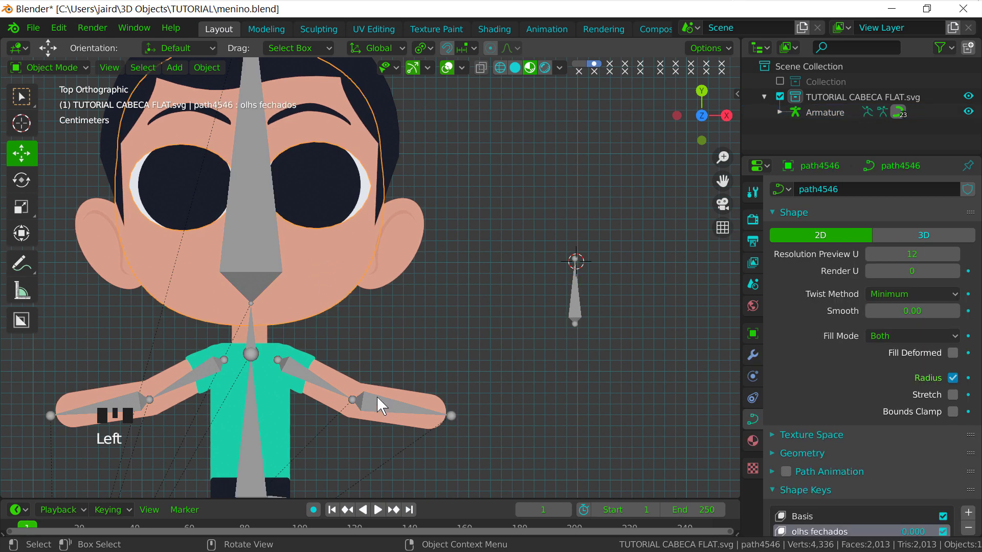
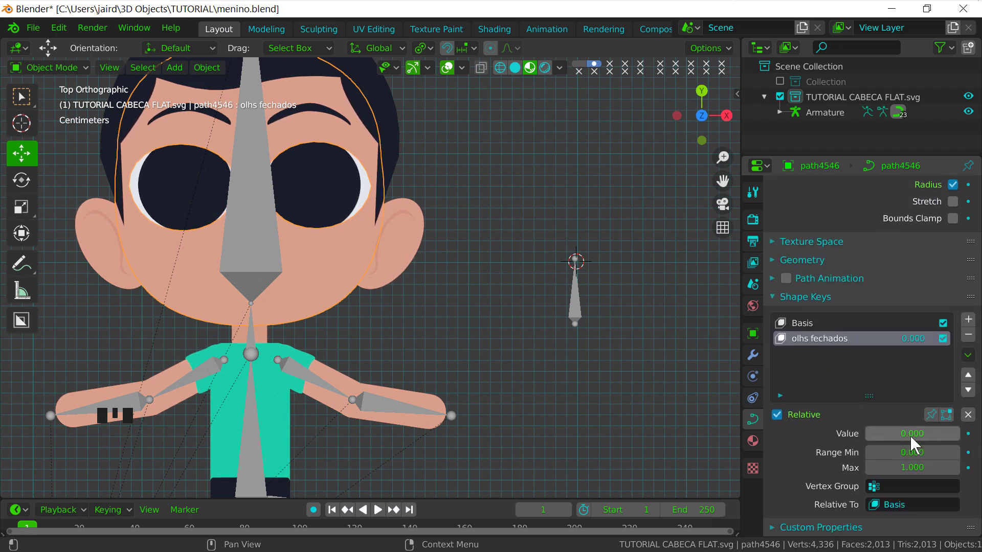
Drive olhs fechados from Armature bone ABRIR E FECHAR OLHOS X Location in World Space
drag(901, 437, 867, 369)
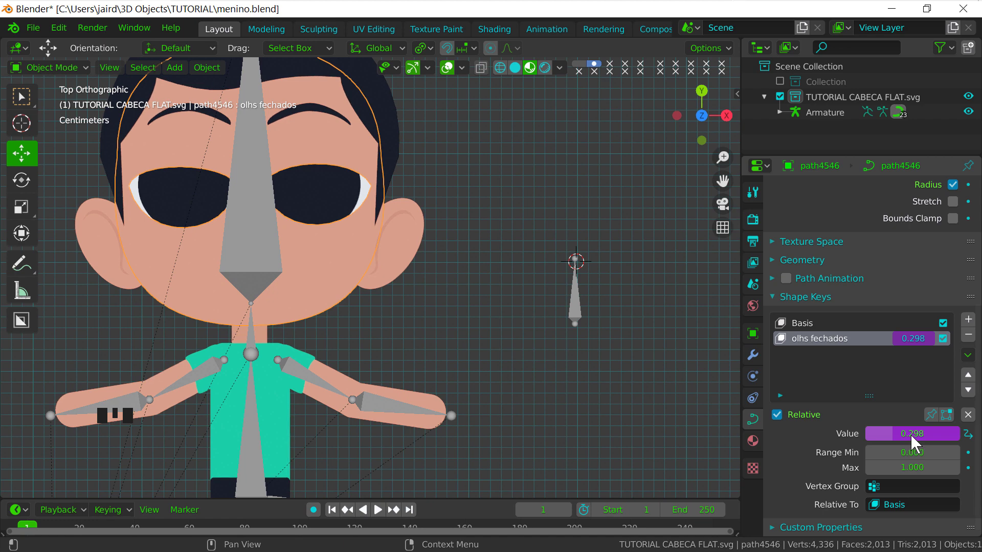
drag(972, 440, 922, 441)
Reopen the olhs fechados driver to verify X Location, World Space, value 0.298
drag(922, 441, 871, 364)
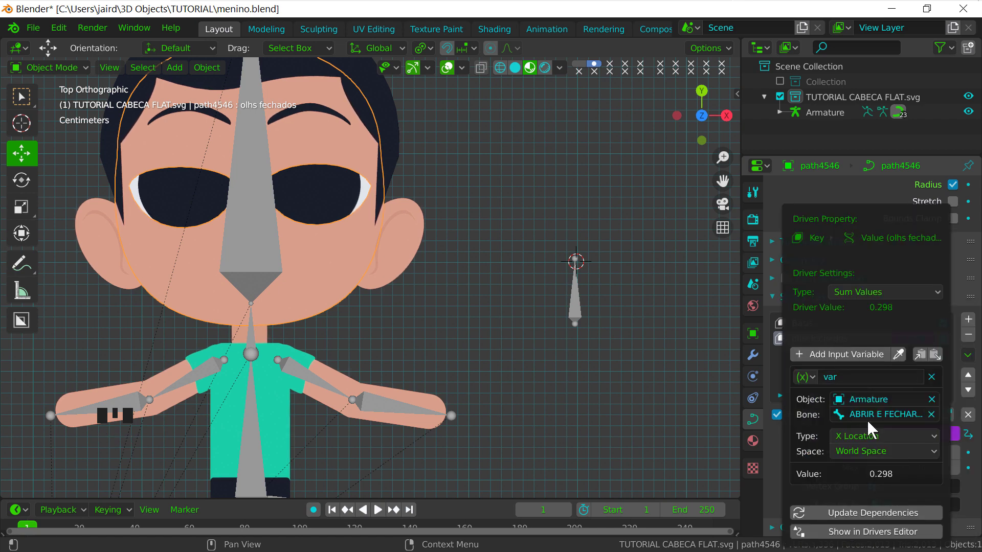
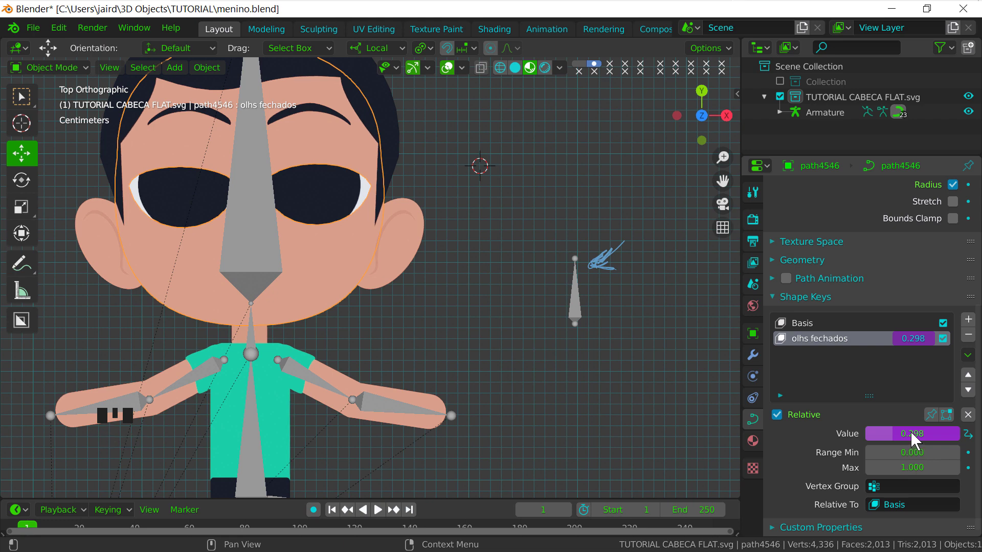
Recheck the closed-eyes driver reading the ABRIR E FECHAR OLHOS bone's X location at 0.298
drag(916, 440, 881, 437)
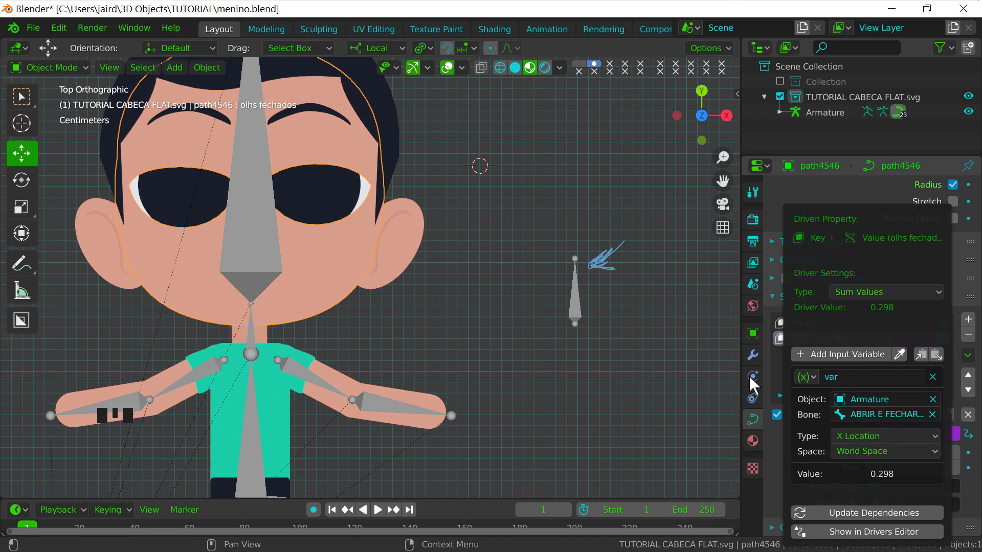
drag(918, 437, 830, 443)
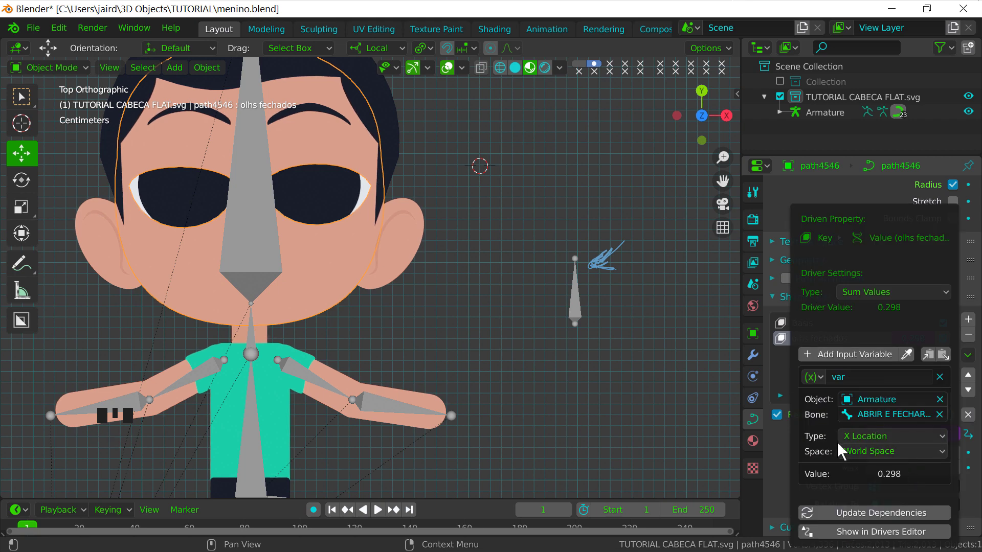
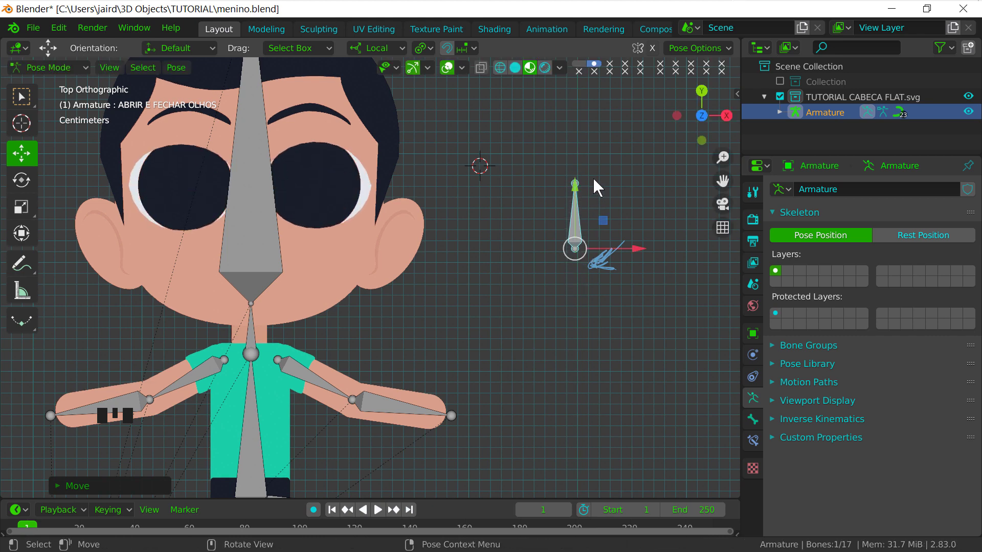
Clear the eye-closing bone's pose and frame the head from the top view
click(580, 199)
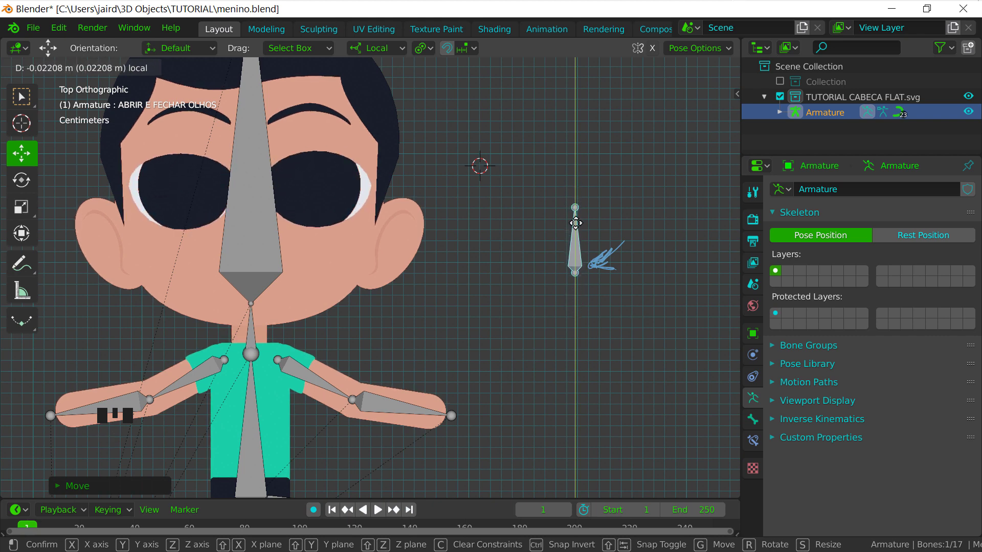
key(alt+g)
drag(453, 271, 61, 72)
drag(61, 72, 490, 272)
drag(490, 272, 491, 284)
key(KP_7)
drag(464, 313, 482, 305)
Duplicate the eye control bone and place the copy beside the head as MOVER CABECA
key(shift+d)
drag(66, 79, 485, 314)
Confirm the MOVER CABECA name, leave edit mode and nudge the bone upward in Pose Mode
key(shift+d)
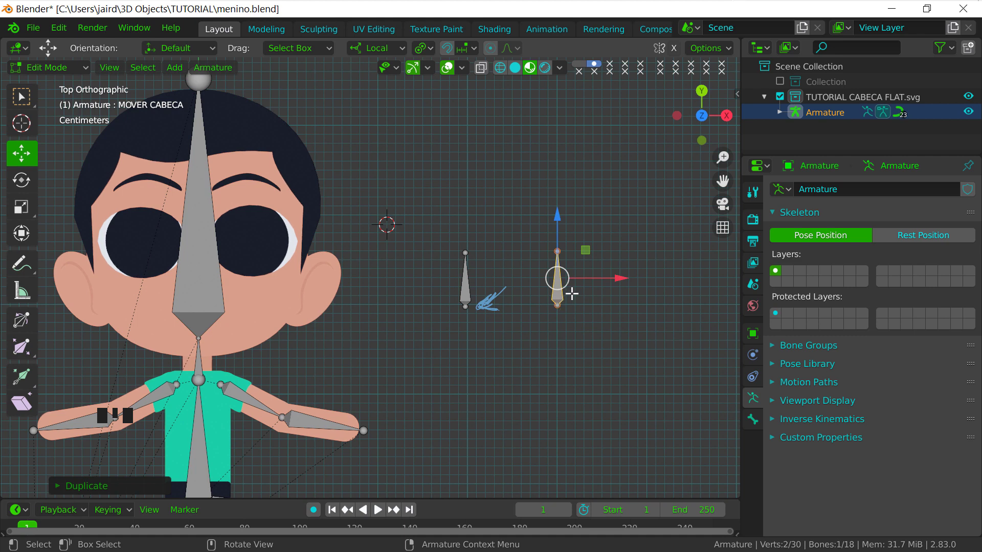
key(Tab)
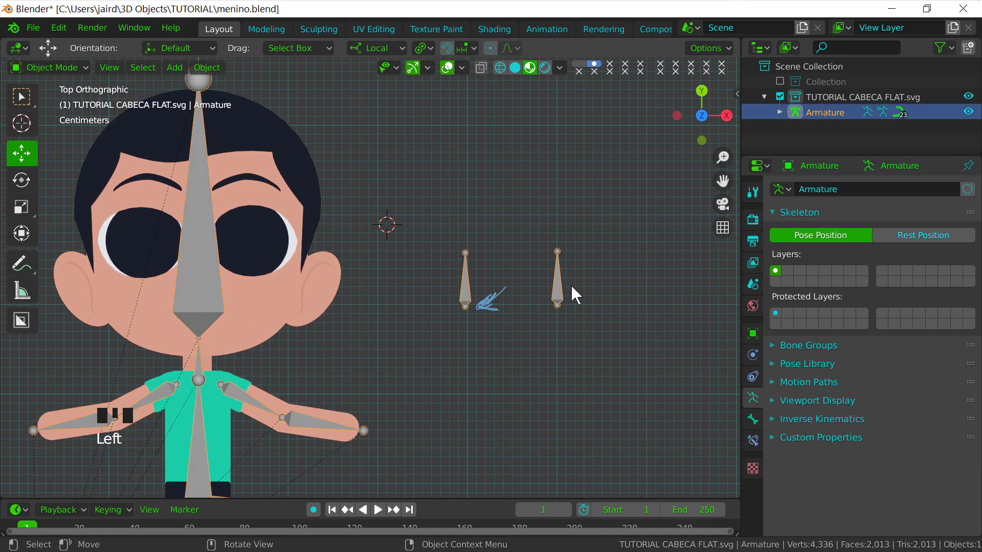
click(563, 290)
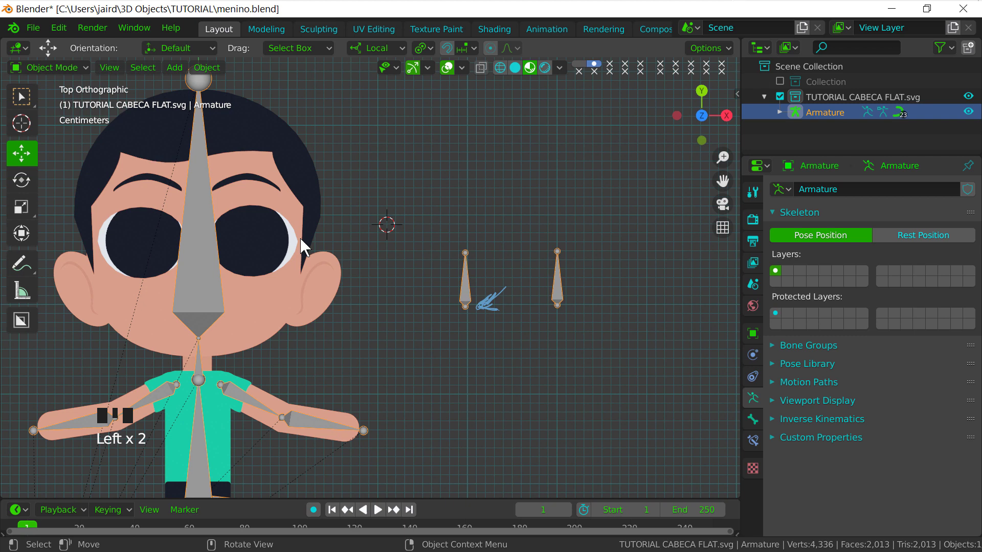
drag(315, 254, 70, 72)
drag(70, 72, 629, 247)
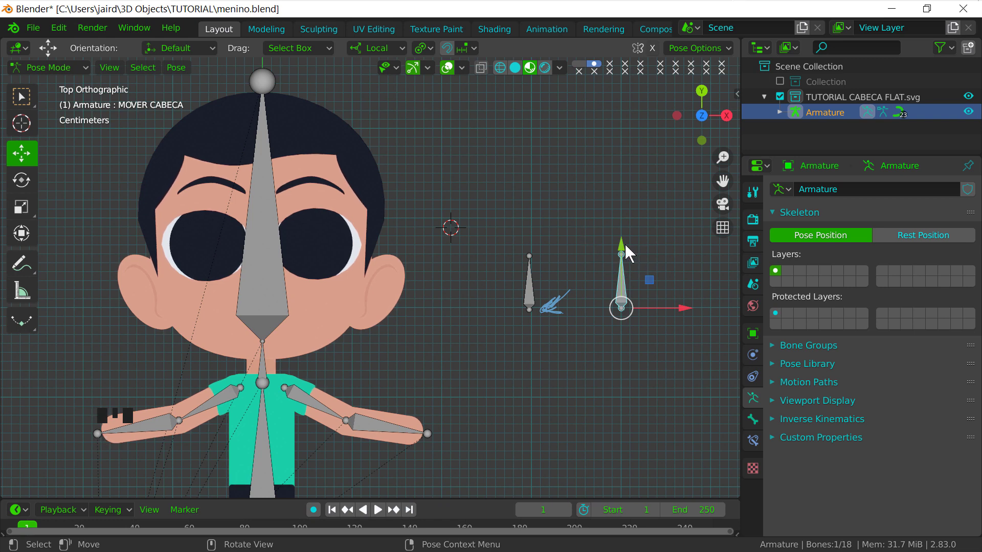
drag(623, 242, 620, 222)
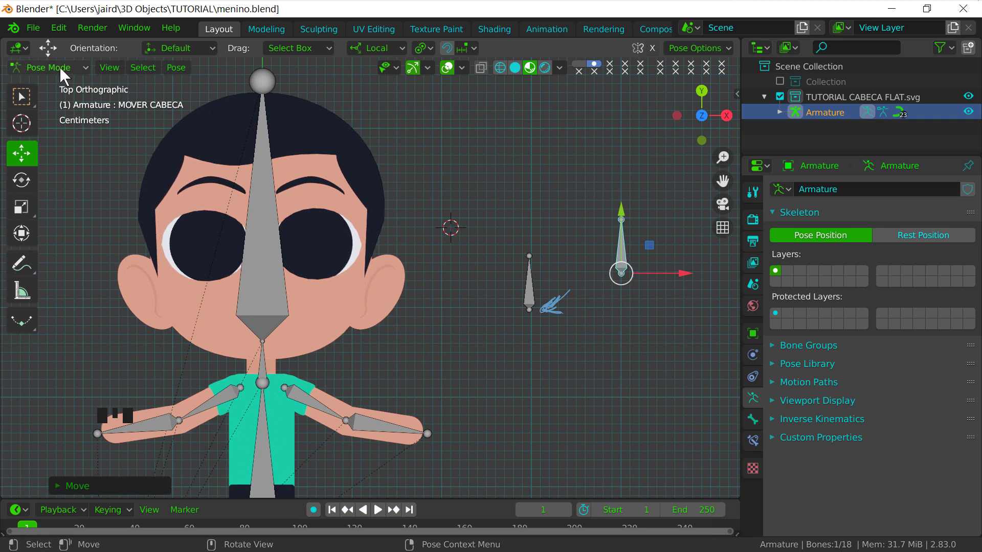
Return the armature to object mode and zoom the view closer on the boy's head
drag(59, 70, 650, 339)
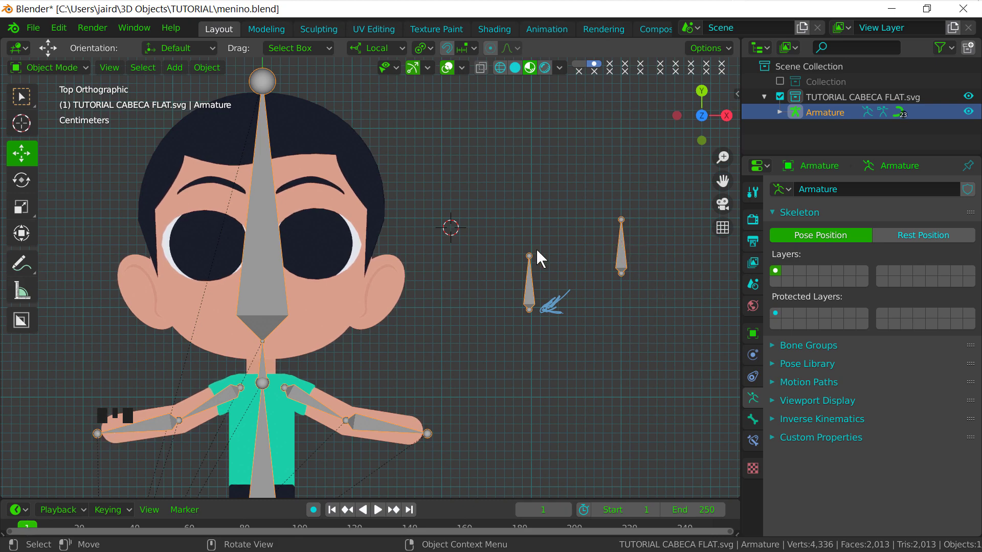
drag(360, 310, 69, 76)
drag(70, 75, 658, 272)
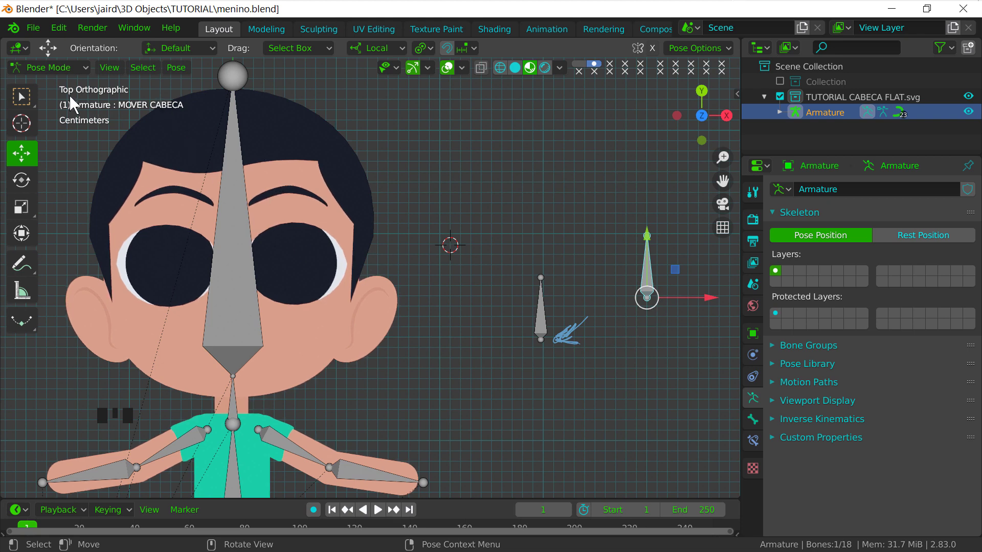
drag(62, 73, 334, 367)
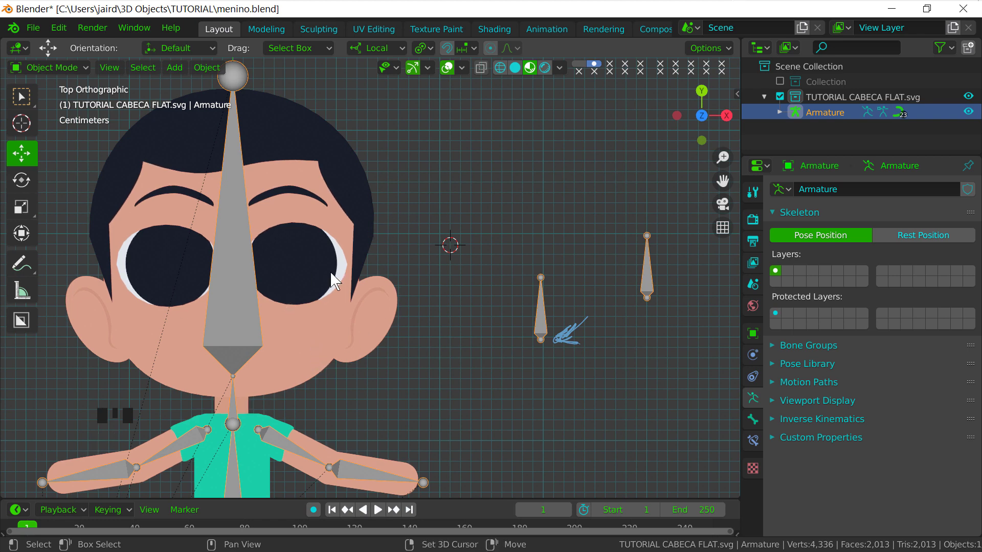
drag(386, 264, 468, 72)
Turn off Relationship Lines in Viewport Overlays and zoom back in on the face
drag(468, 72, 450, 262)
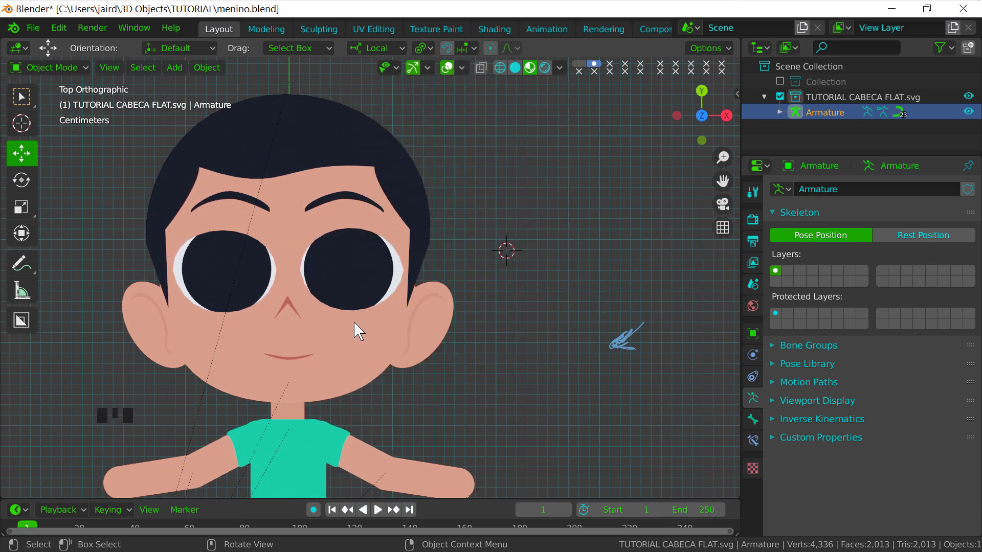
drag(398, 214, 466, 78)
drag(466, 78, 385, 277)
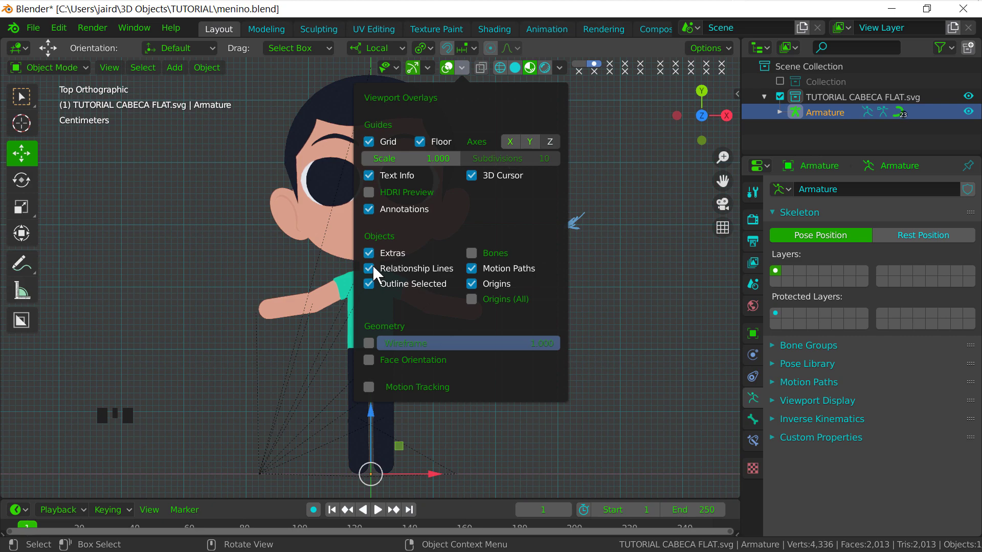
drag(413, 197, 454, 308)
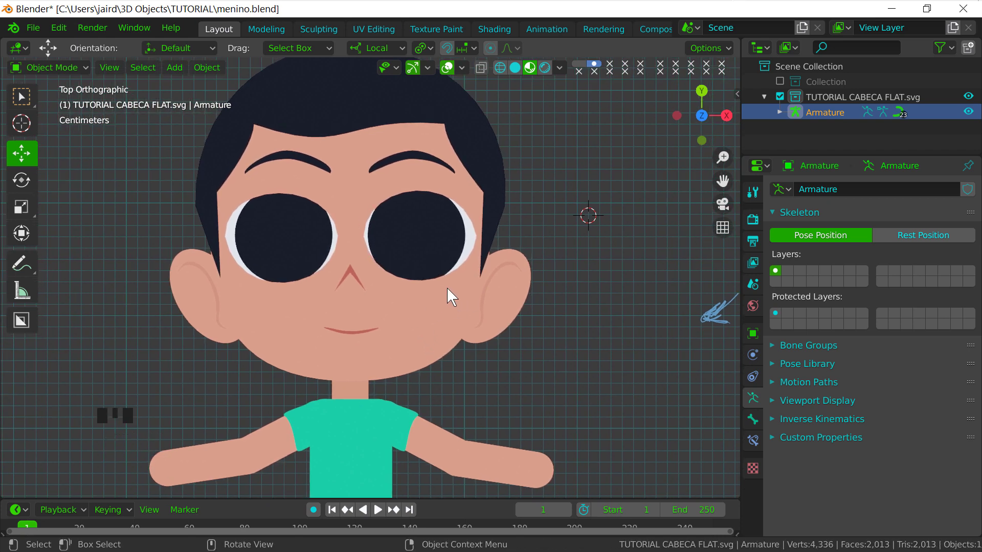
drag(445, 208, 423, 350)
Select the head outline piece to give it the MOVER CABECA CIMA shape key
click(423, 349)
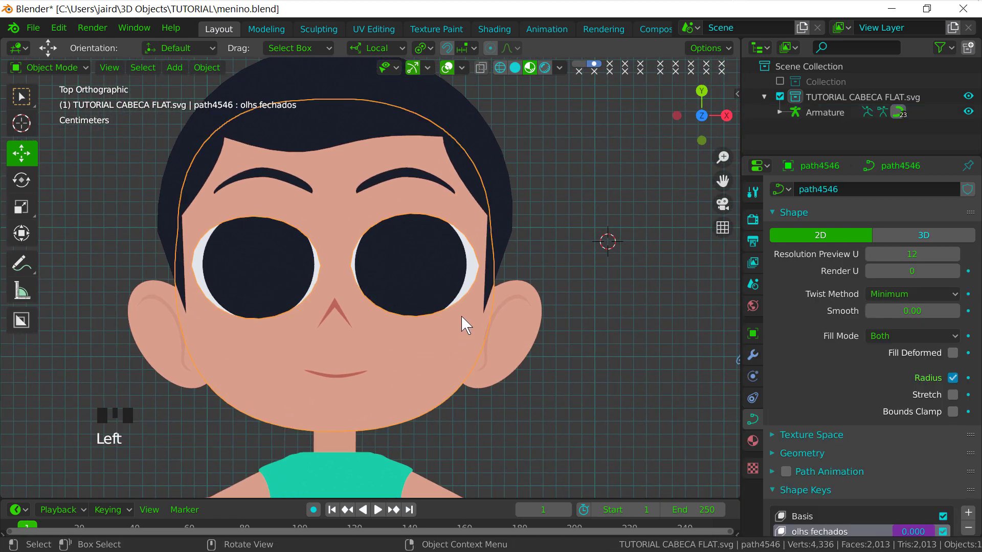
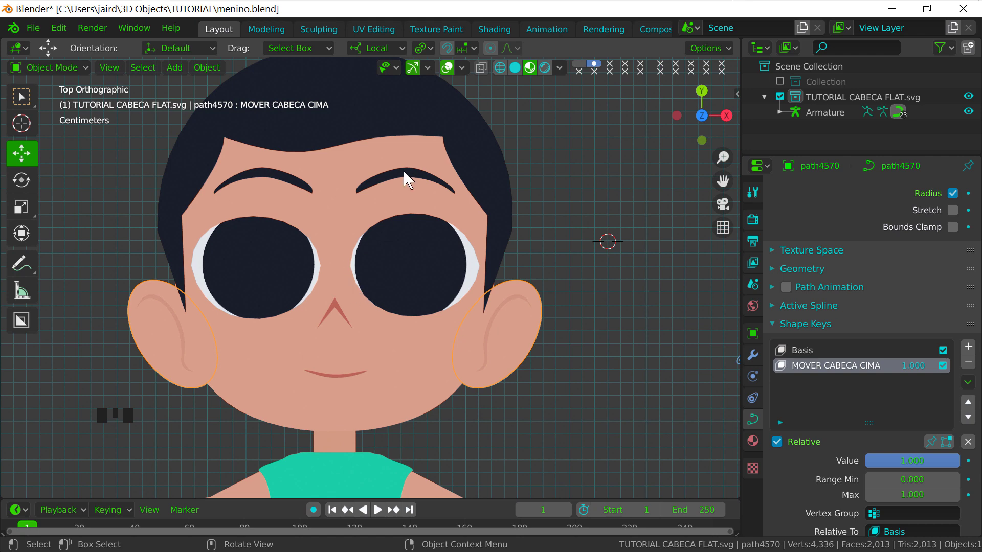
Add Basis plus MOVER CABECA CIMA shape keys to the eyebrows, eyes, ears and hair
click(409, 178)
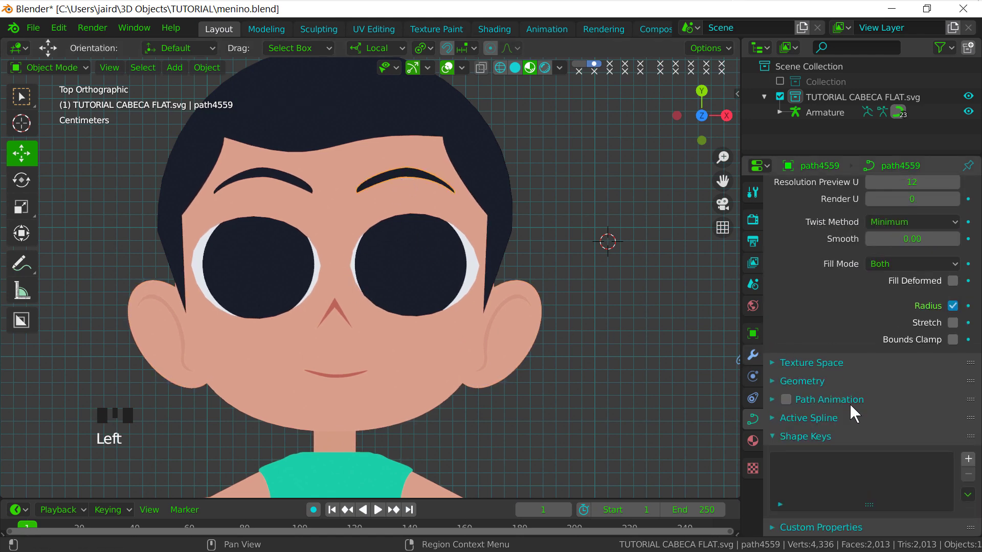
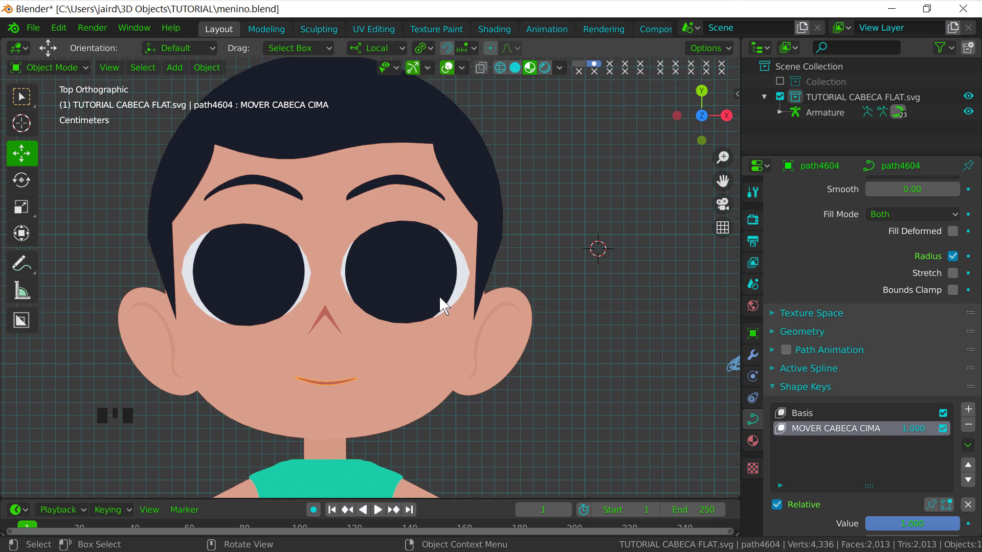
drag(420, 258, 375, 298)
click(376, 303)
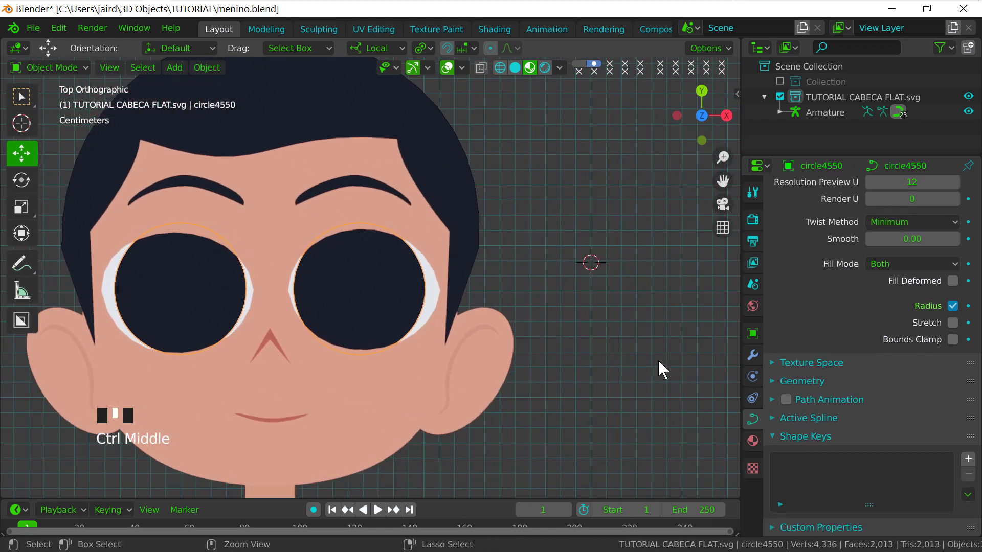
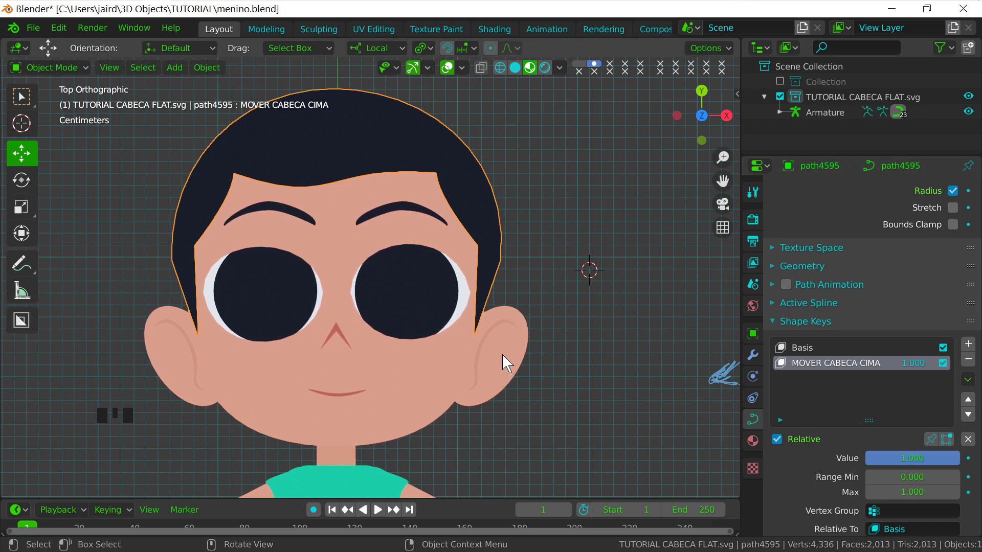
click(511, 354)
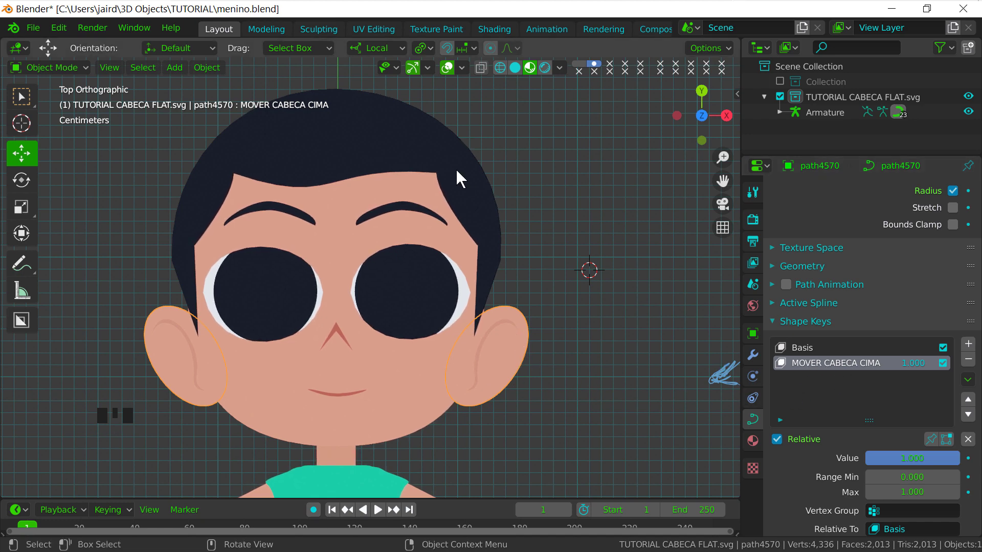
drag(486, 194, 527, 228)
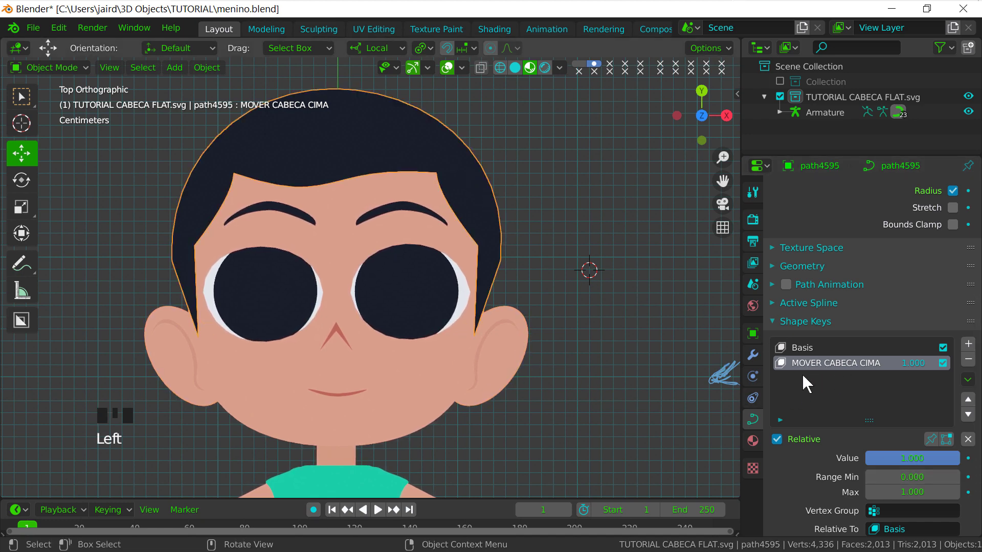
click(406, 214)
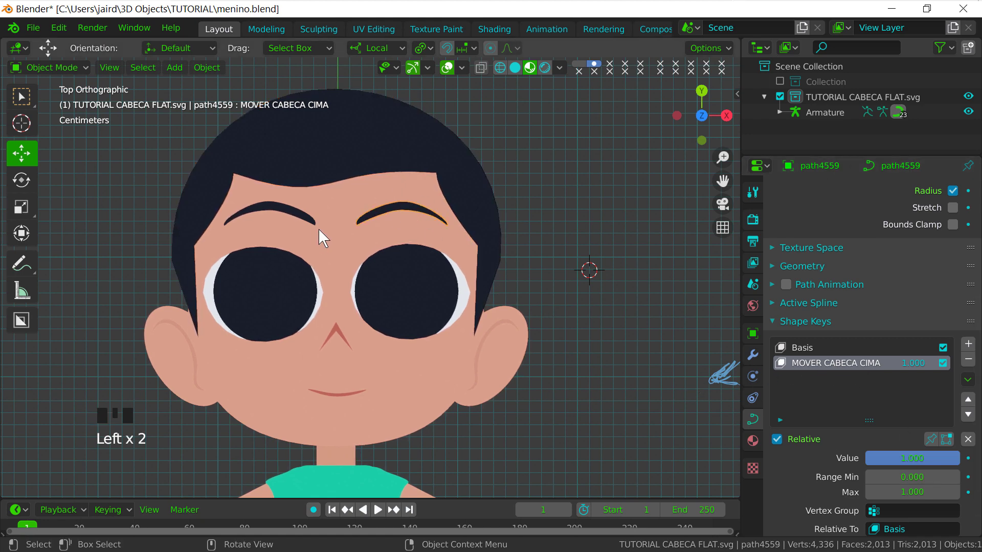
Add the MOVER CABECA CIMA shape key to the mouth, head outline and ears pieces
click(306, 216)
click(293, 217)
drag(489, 361, 386, 387)
click(340, 392)
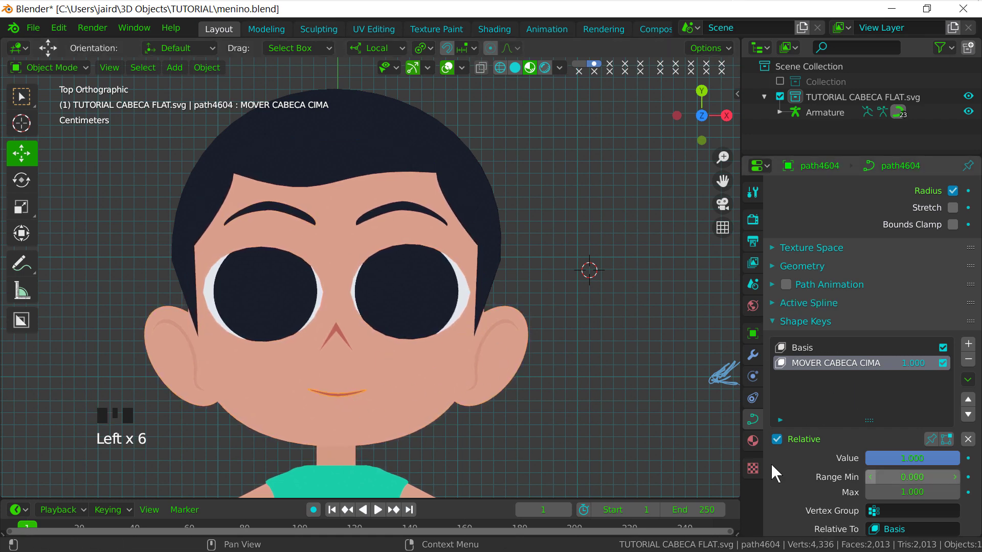
click(335, 289)
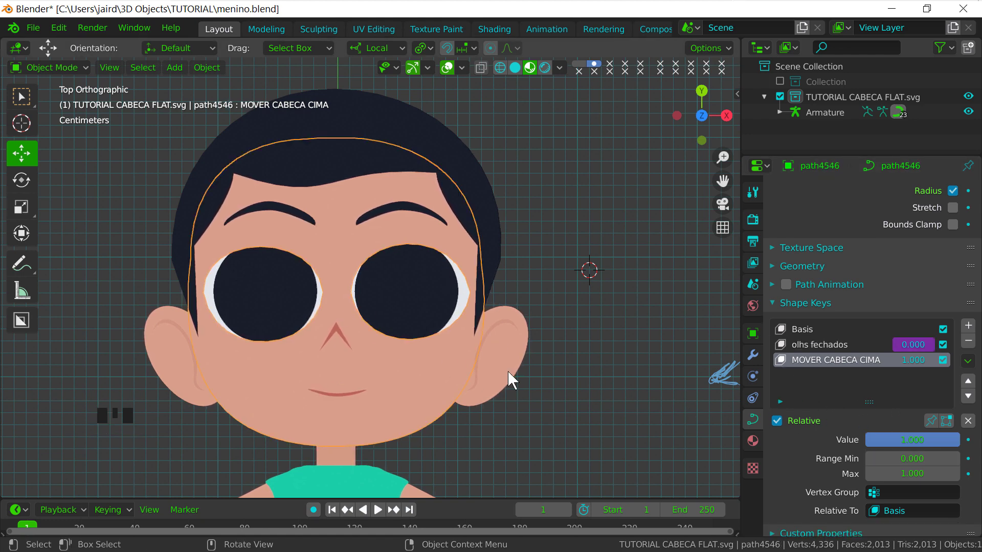
click(521, 360)
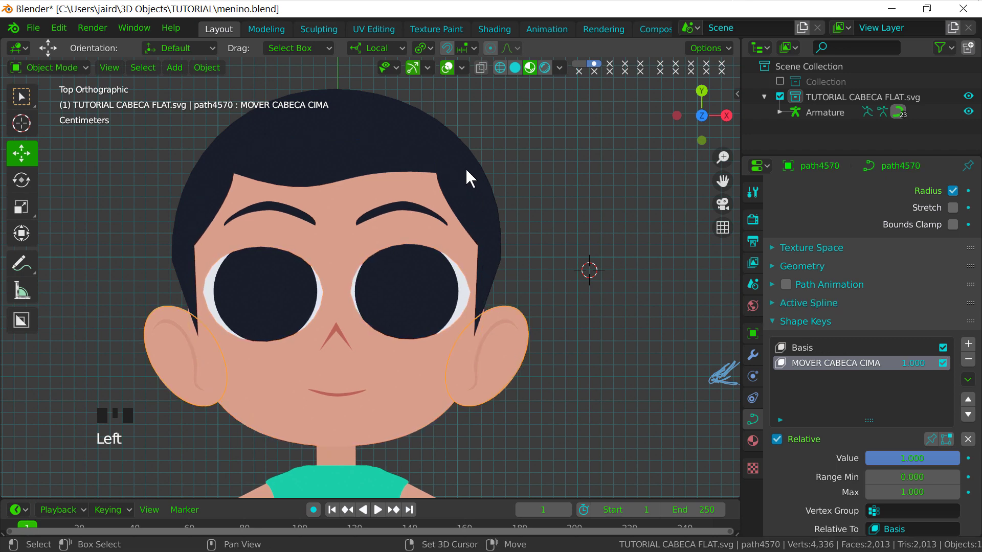
Build a multi-selection of the remaining face parts, eyes and neck piece for the shape key
click(410, 217)
click(300, 222)
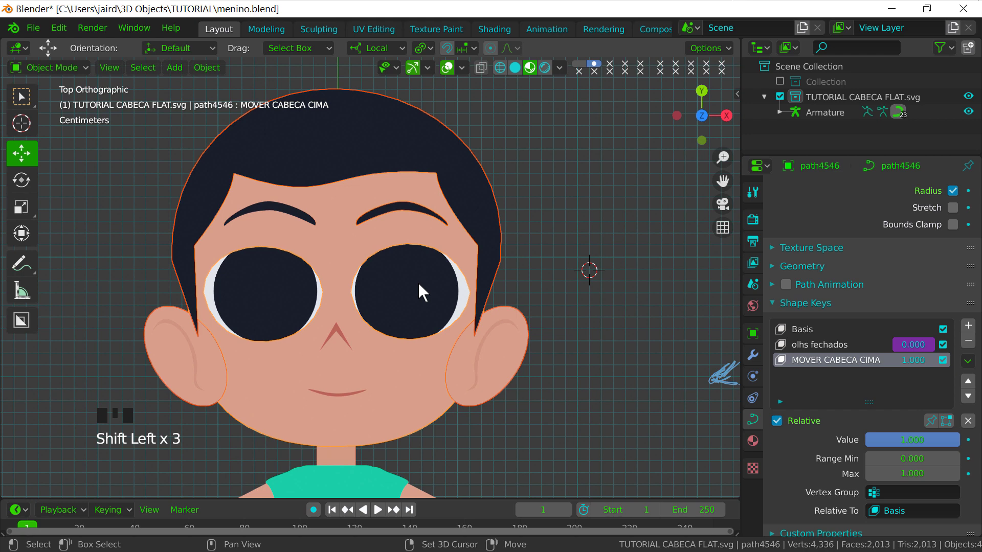
click(423, 283)
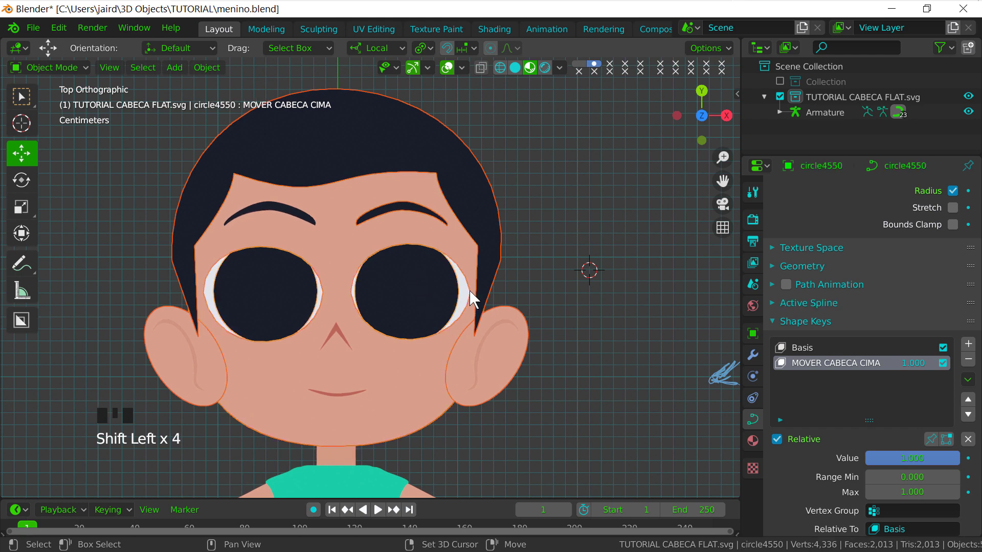
click(472, 299)
drag(611, 139, 599, 156)
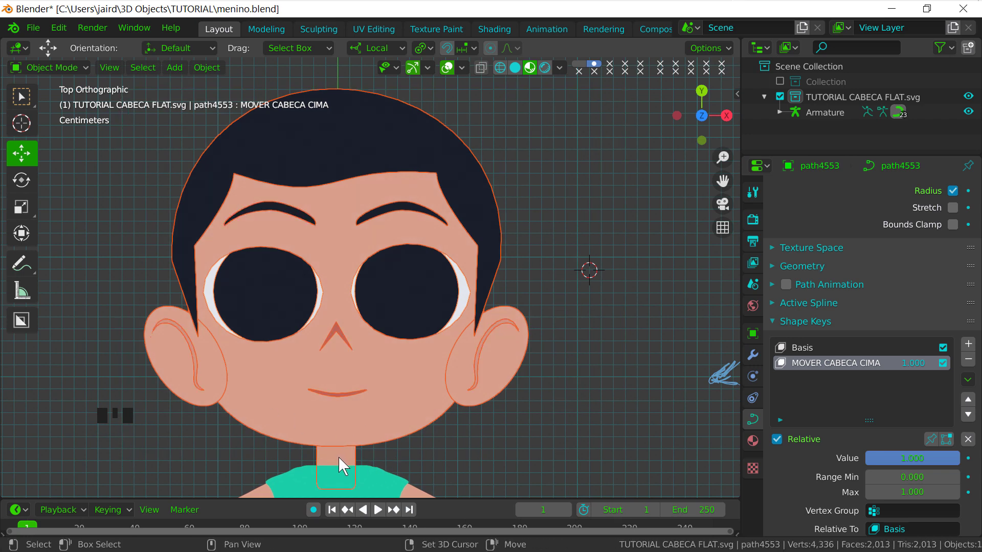
click(349, 466)
click(350, 467)
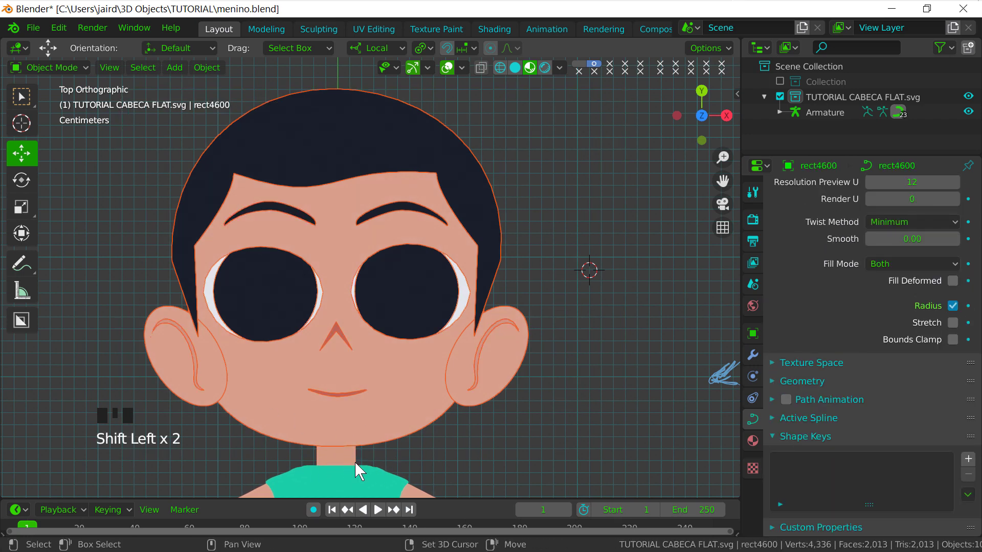
drag(395, 357, 418, 350)
key(g)
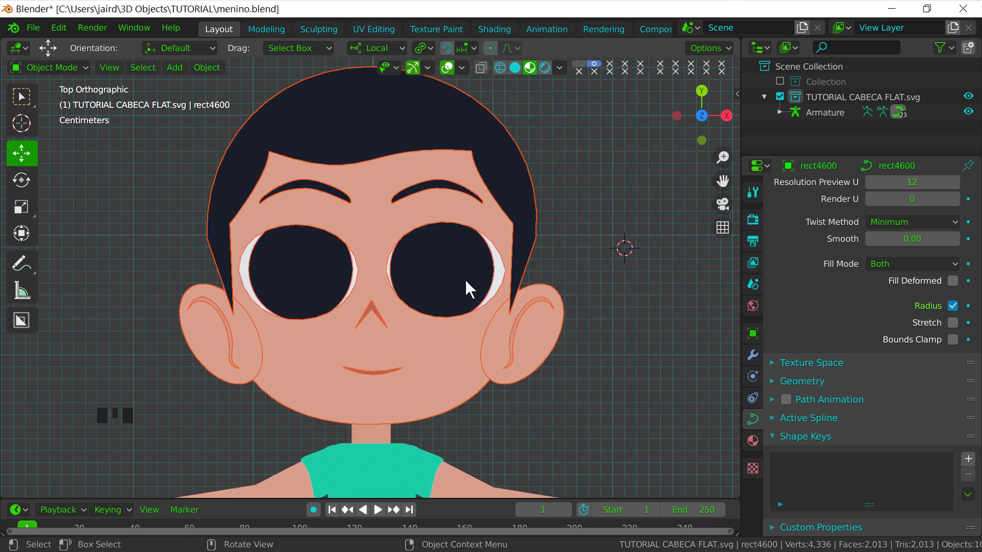
drag(455, 261, 438, 315)
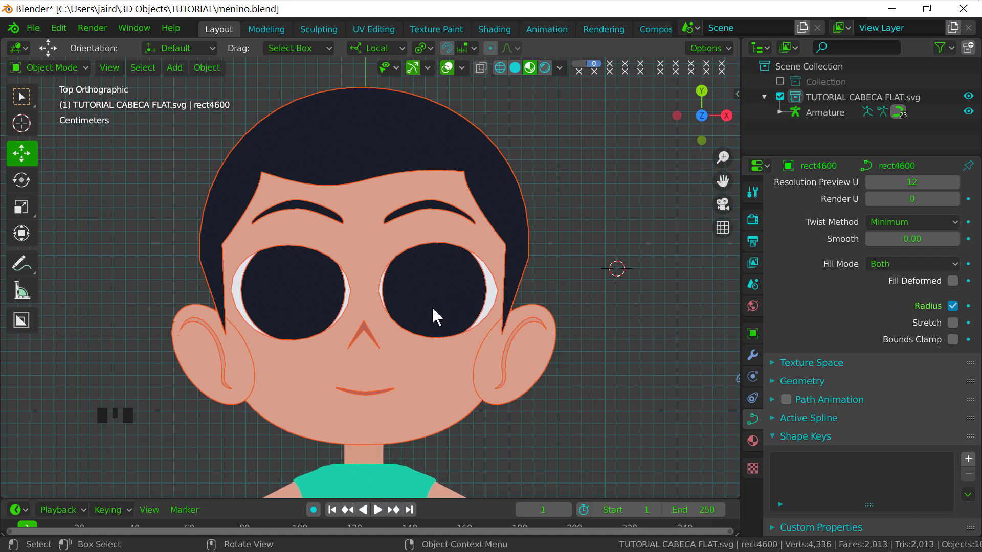
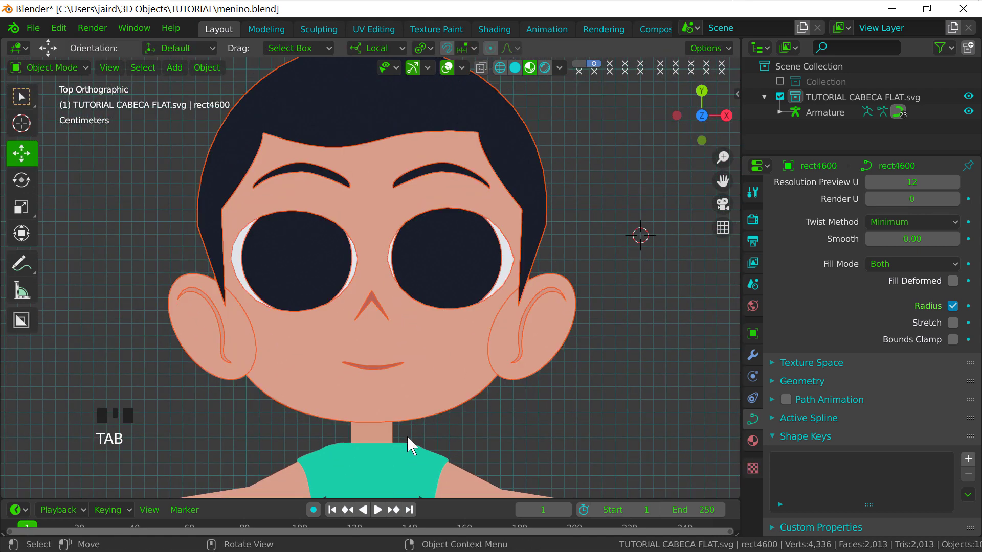
drag(402, 411, 367, 401)
click(367, 401)
click(370, 401)
key(Tab)
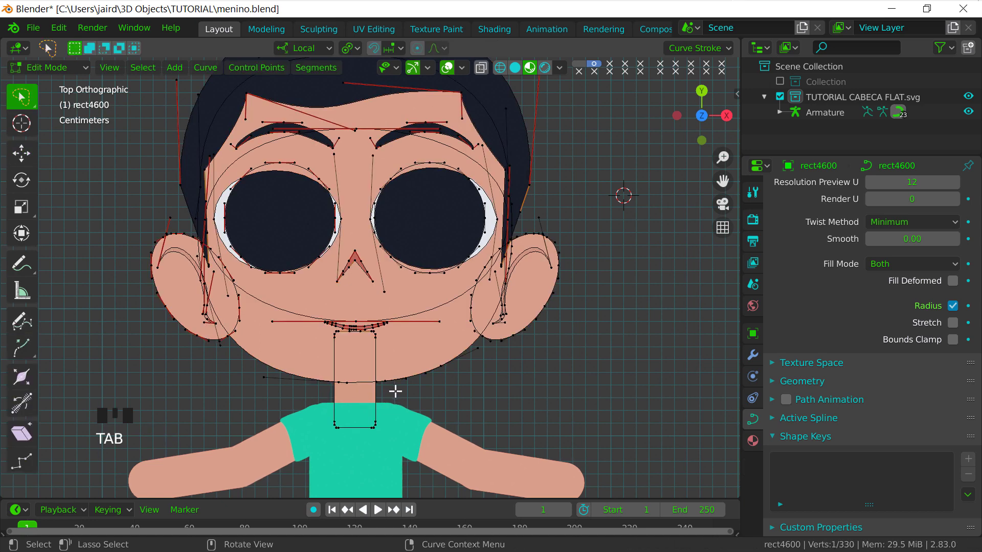
click(505, 383)
drag(579, 231, 534, 347)
drag(534, 348, 472, 372)
click(409, 384)
click(387, 376)
click(381, 309)
click(444, 271)
click(510, 264)
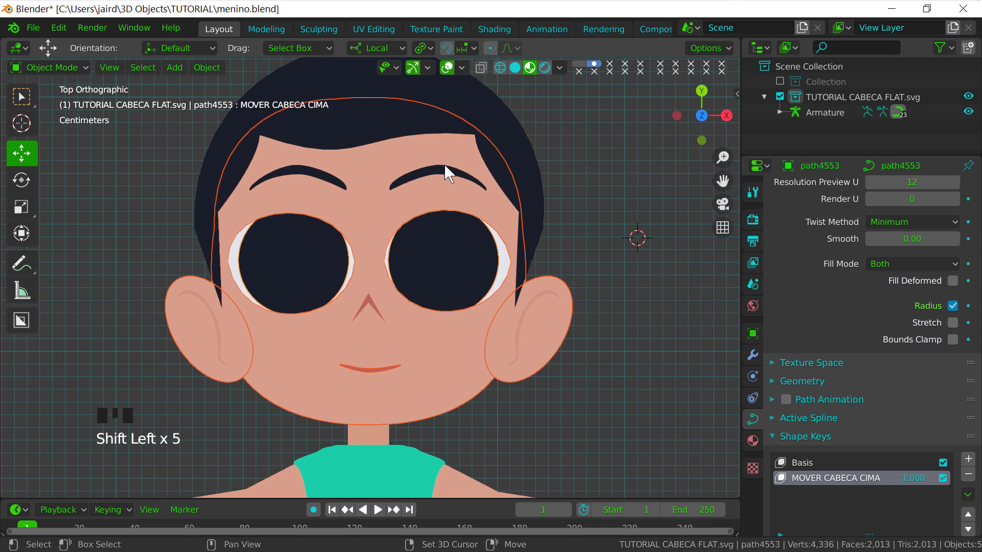
Select the ear-detail curve path4584, which lists no shape keys, and enter point editing
drag(317, 179, 368, 193)
drag(513, 139, 509, 176)
key(g)
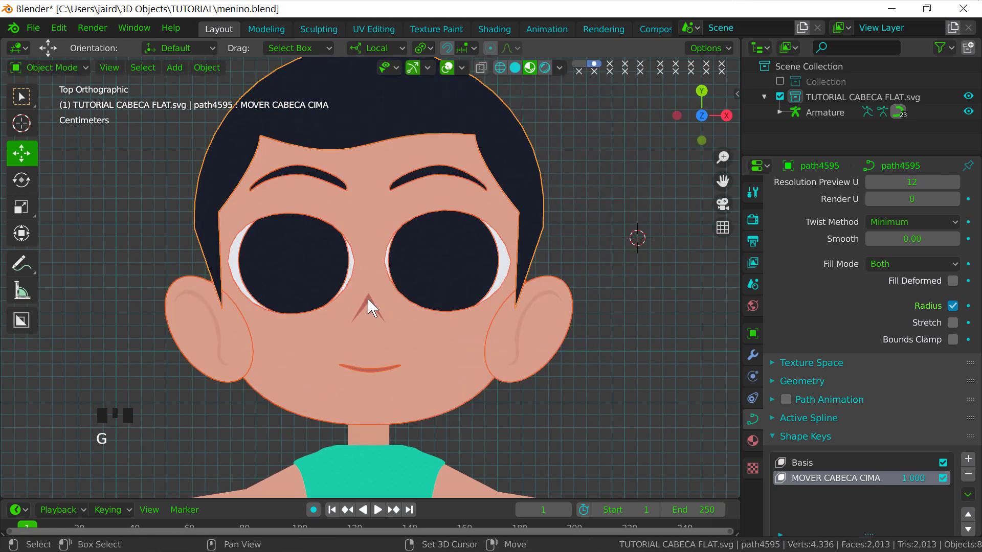
click(371, 302)
click(374, 305)
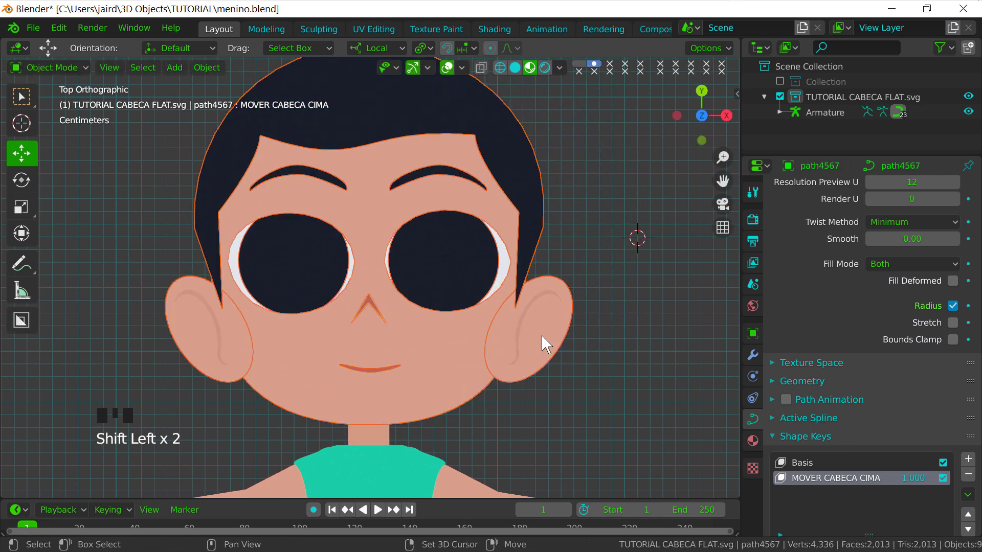
click(539, 308)
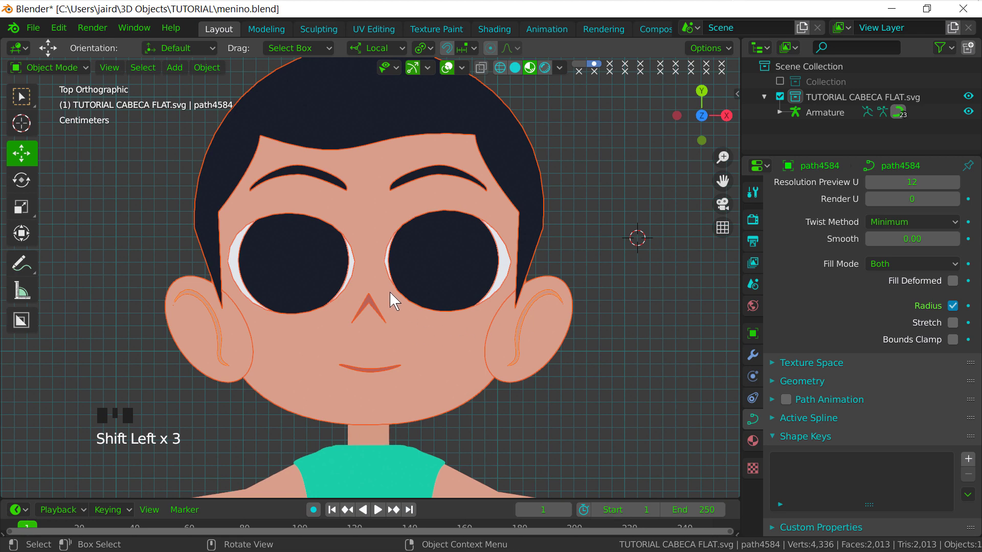
key(g)
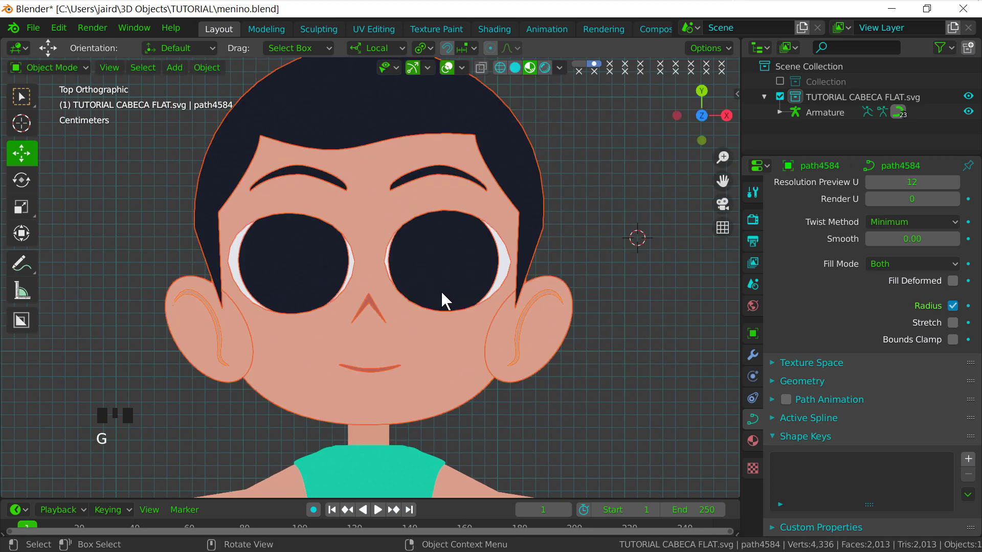
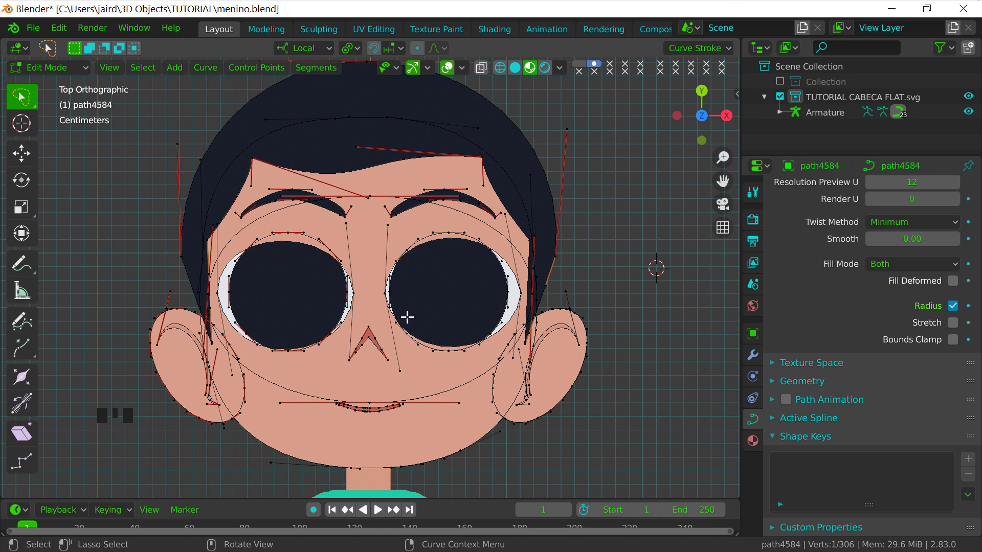
Exit edit mode and recentre the view on the face around the eye-white curve
key(Tab)
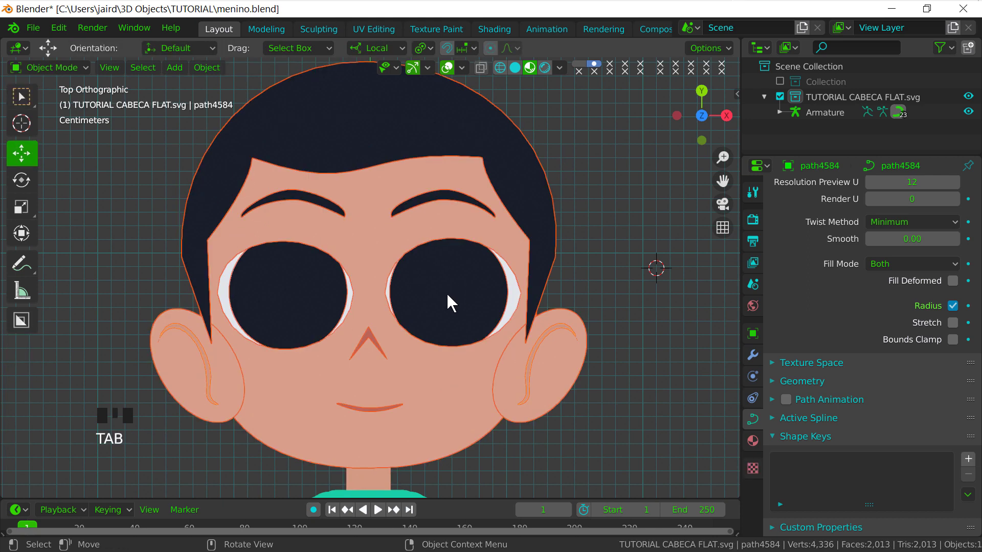
drag(469, 280, 455, 427)
drag(456, 427, 462, 416)
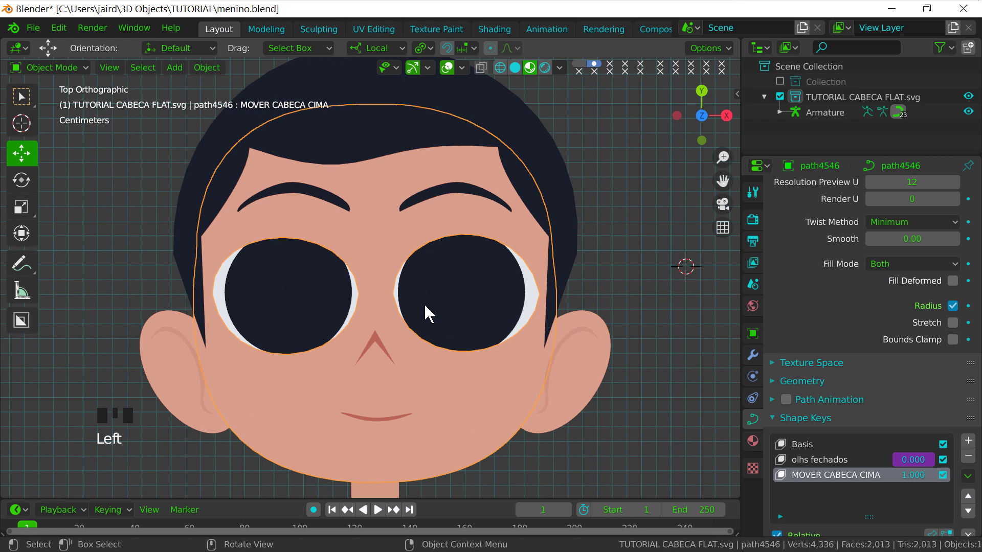
Move the eye-white control points of path4546 upward on the MOVER CABECA CIMA key
key(Tab)
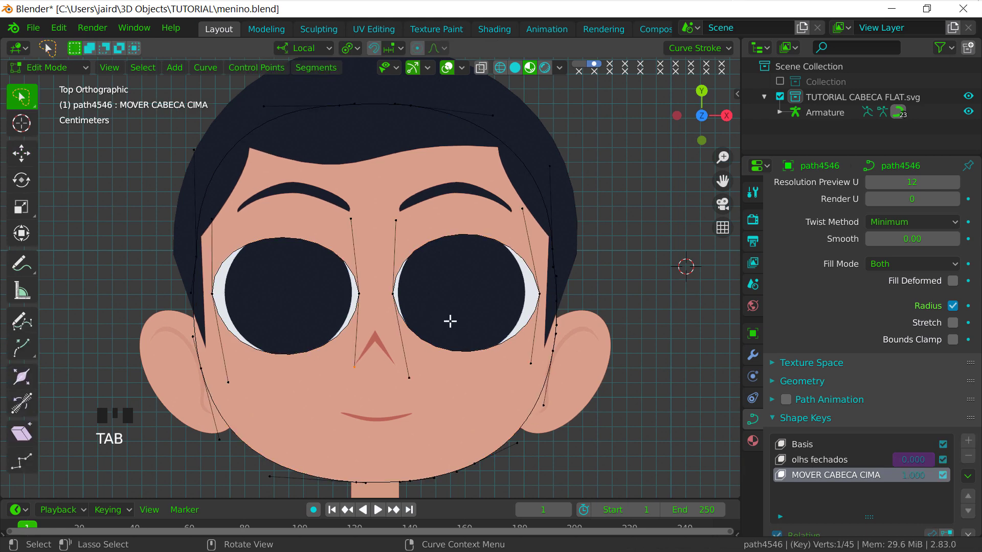
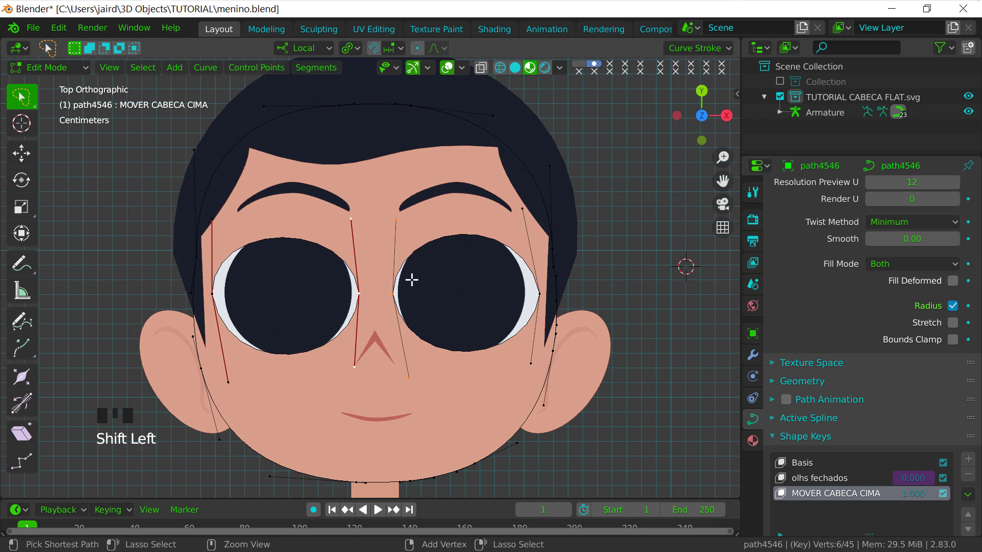
key(ctrl+KP_Add)
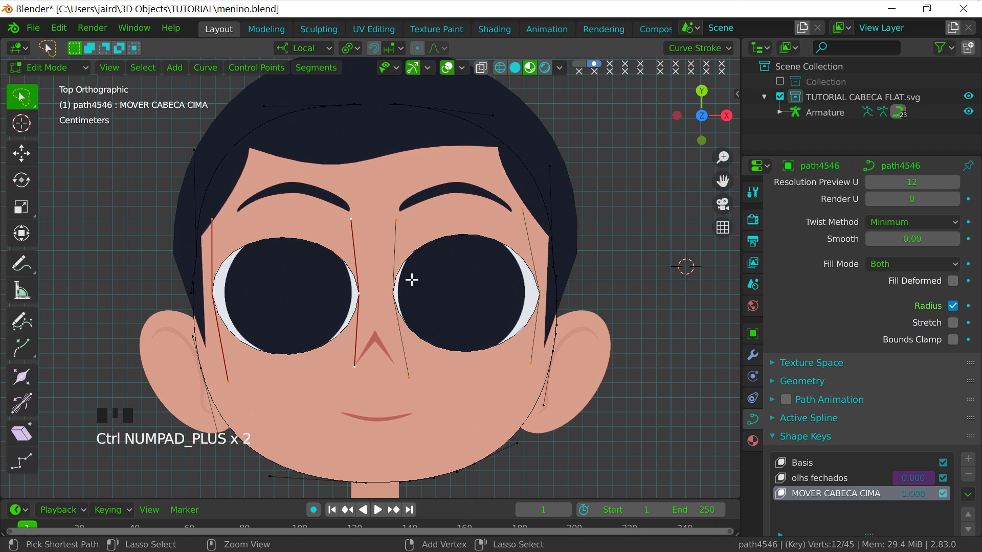
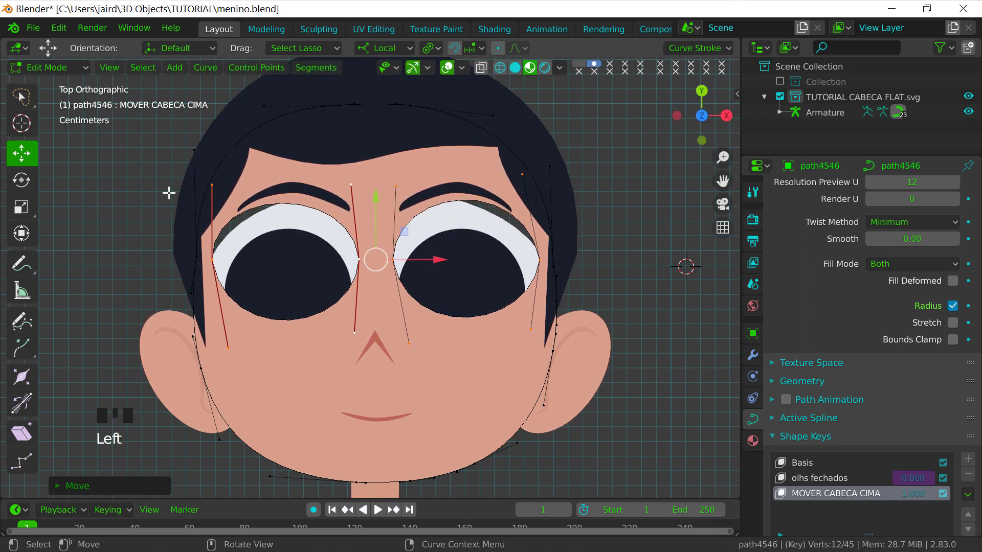
drag(64, 87, 357, 206)
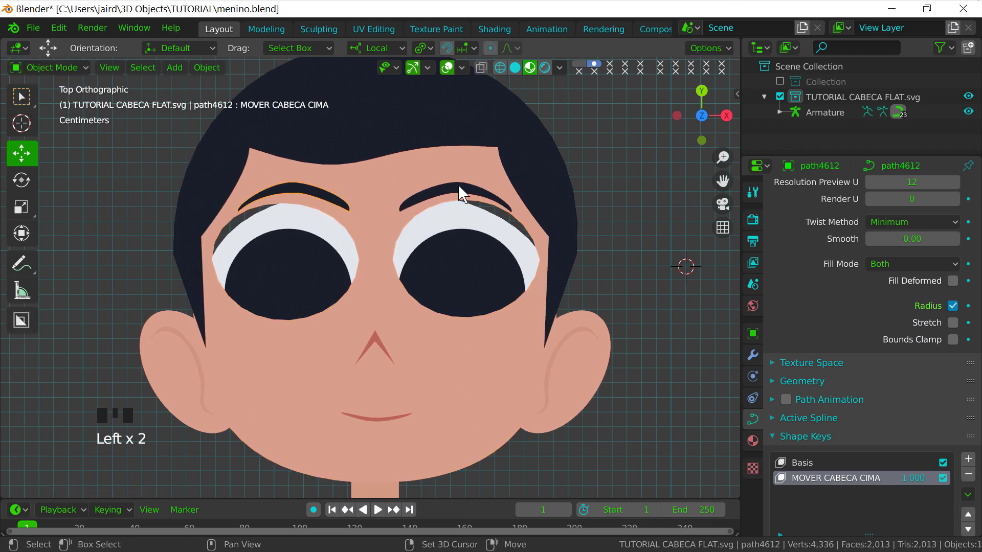
Move all points of eyebrow curve path4559 upward on the MOVER CABECA CIMA key
click(467, 198)
key(Tab)
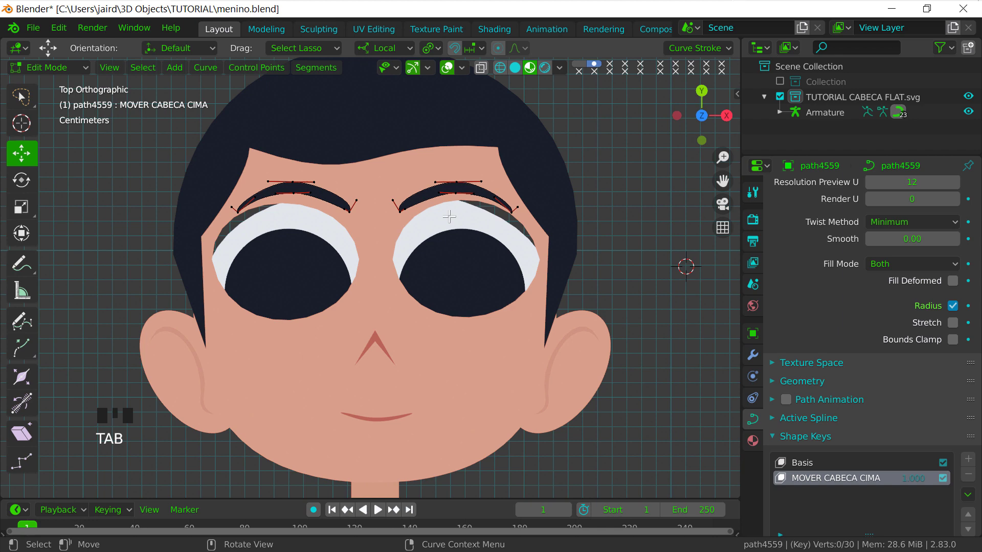
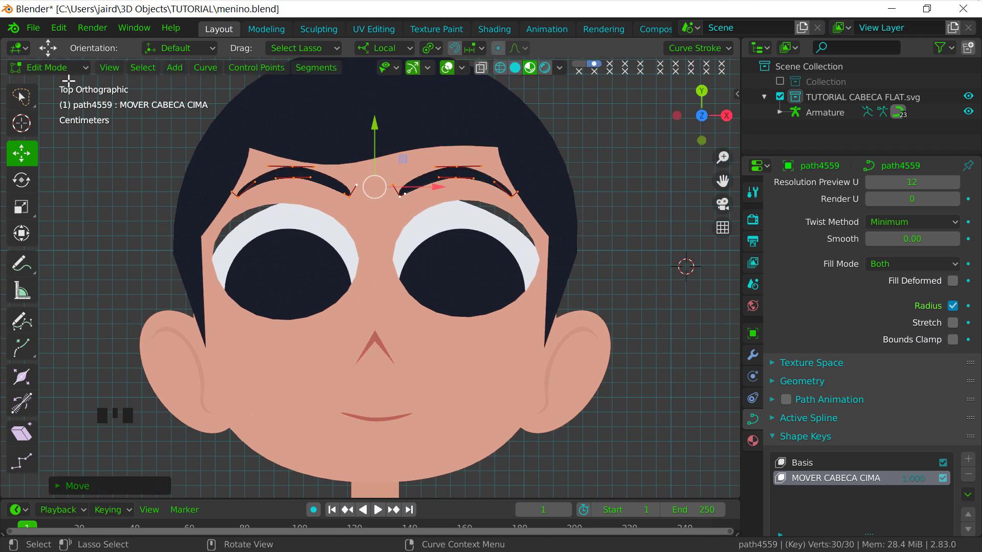
drag(70, 76, 466, 258)
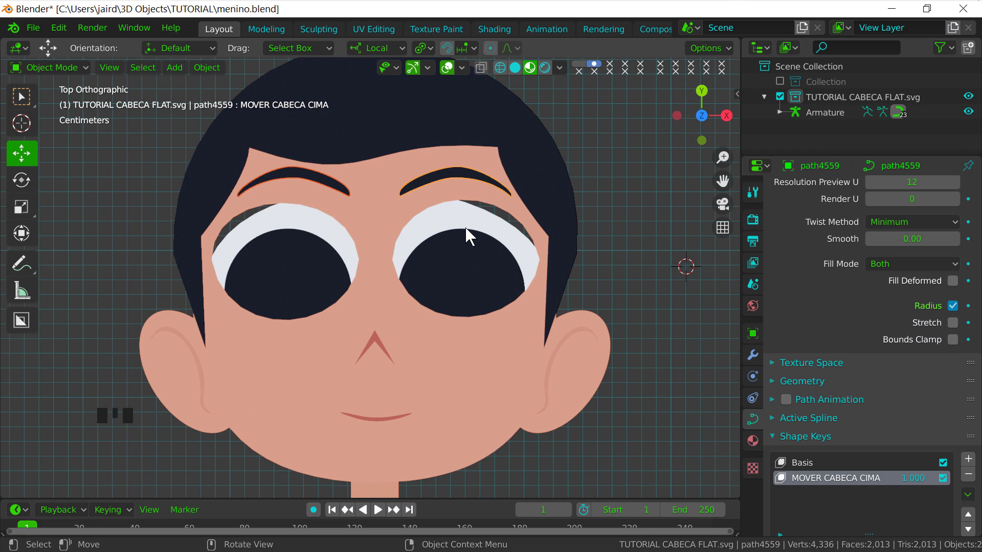
Move the eye outline path4553 and the pupils circle4550 upward on MOVER CABECA CIMA
click(474, 224)
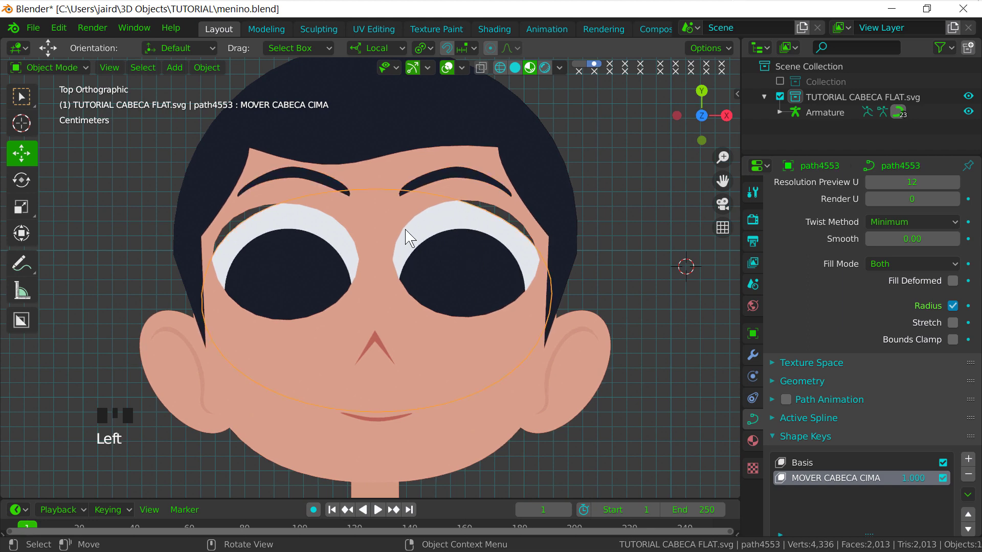
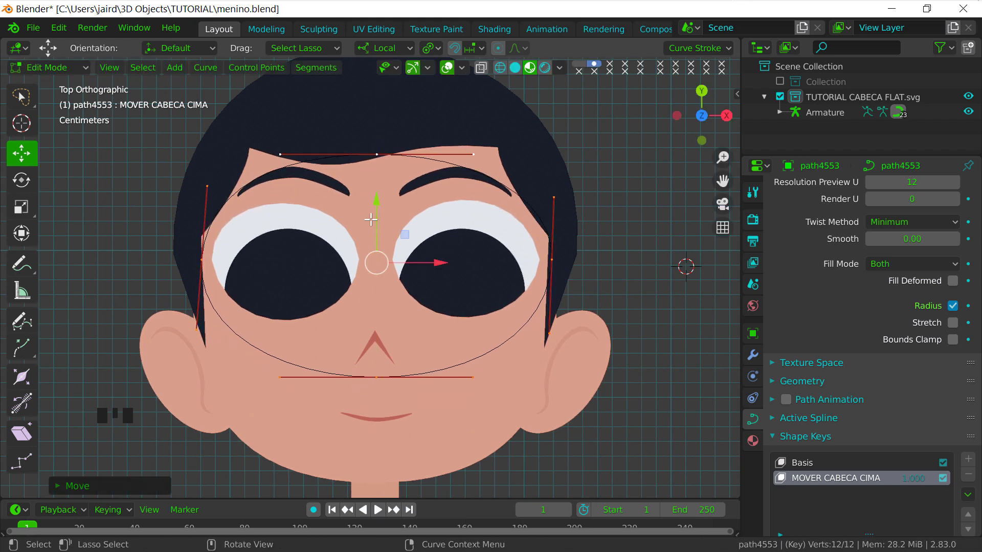
drag(71, 76, 461, 265)
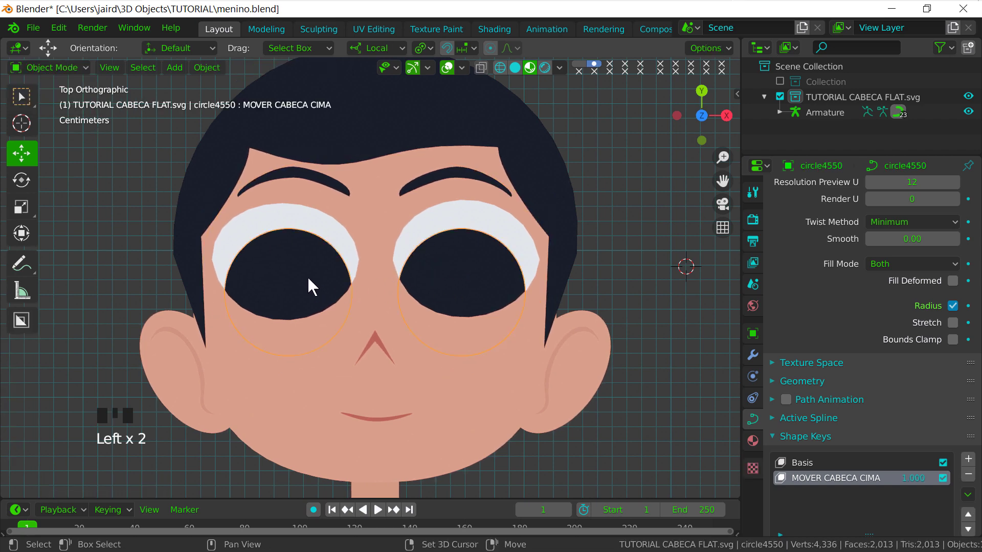
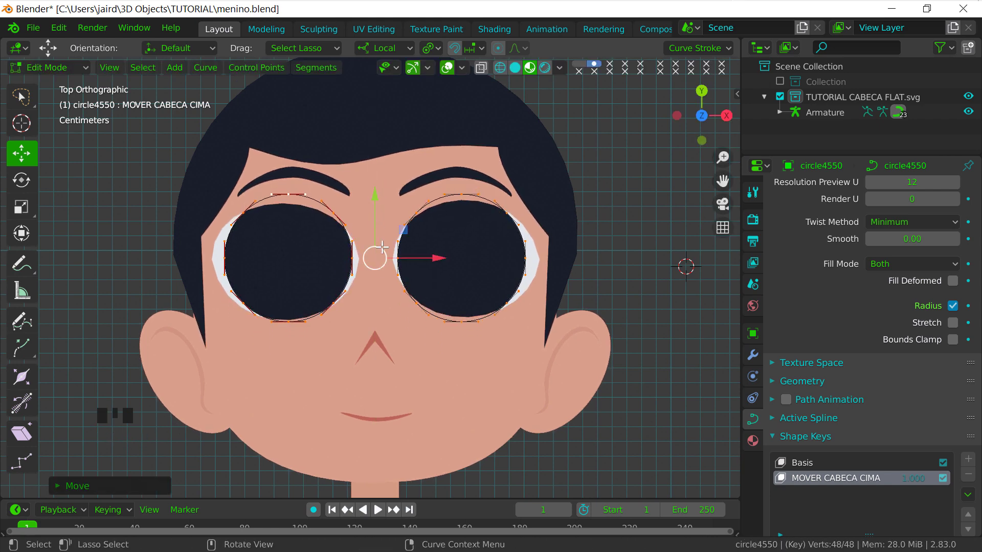
drag(71, 68, 380, 343)
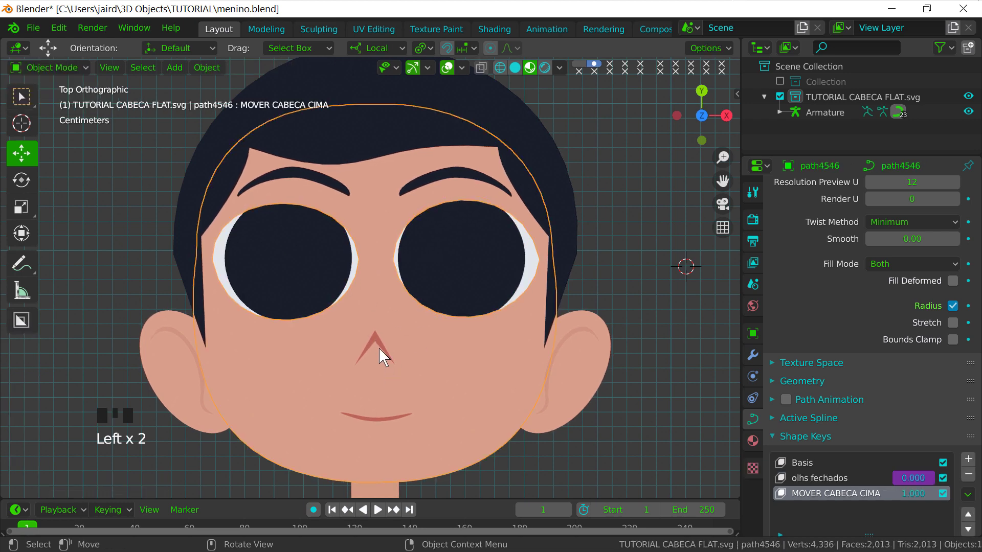
Move the nose and mouth curves upward within the MOVER CABECA CIMA shape key
click(378, 338)
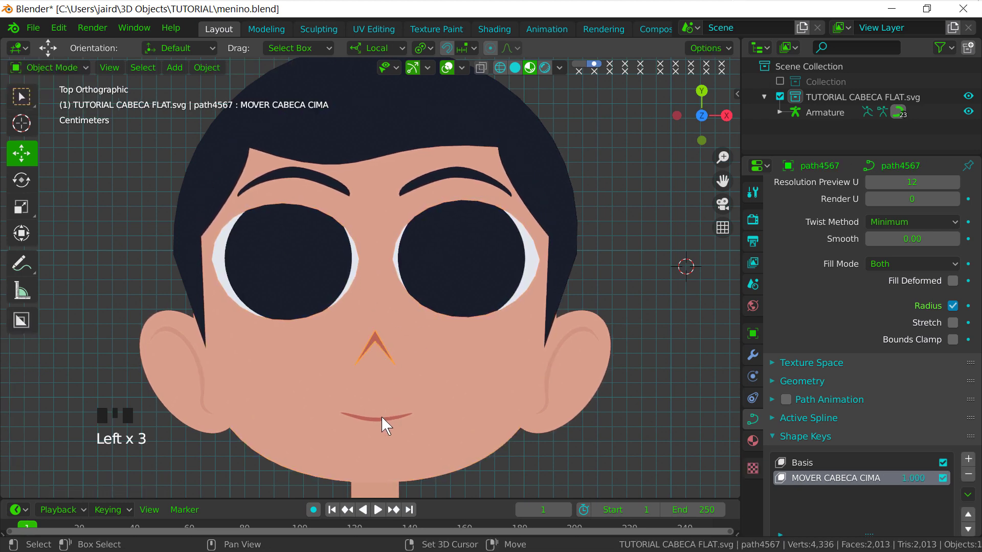
click(384, 418)
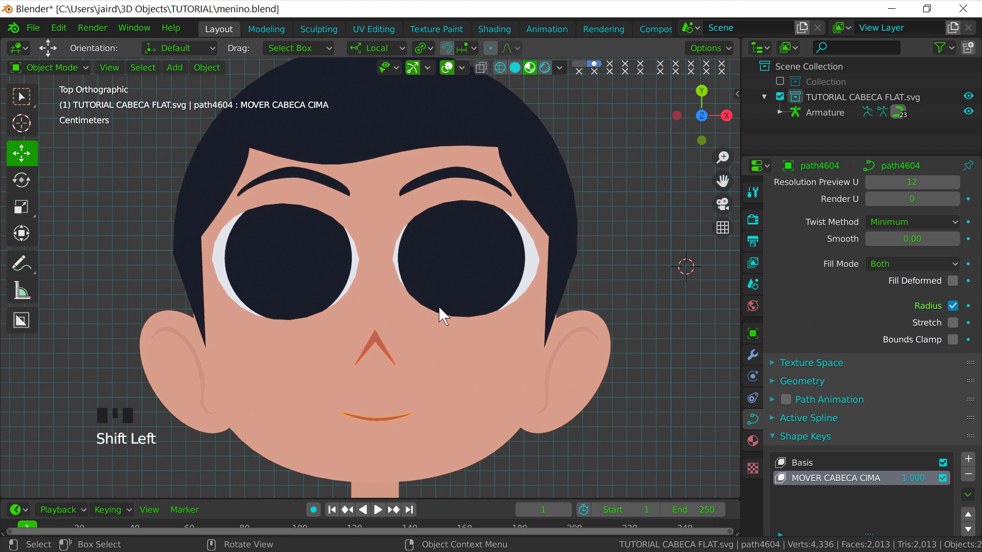
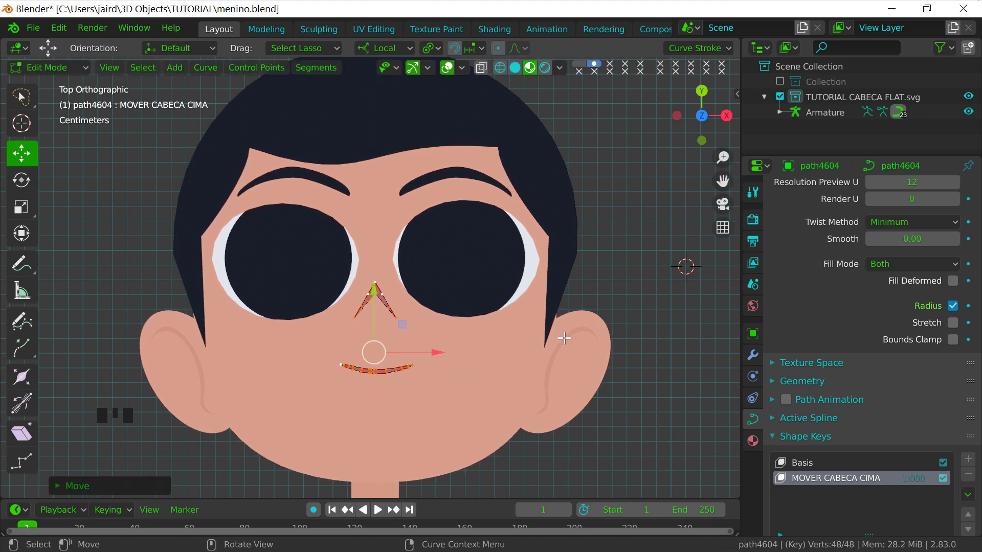
drag(74, 86, 604, 384)
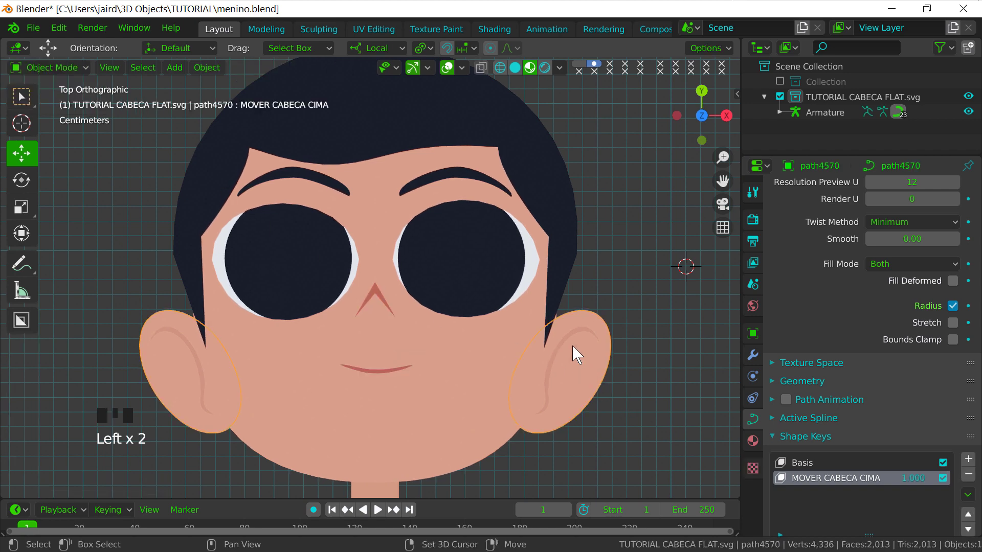
Add a MOVER CABECA CIMA shape key at value 1.0 on path4595 and nudge its side points up
click(571, 348)
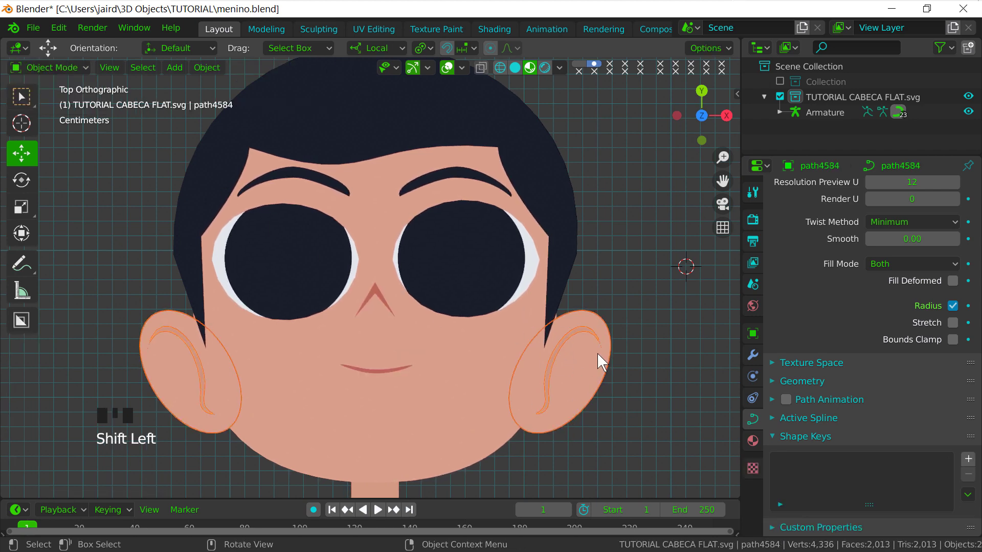
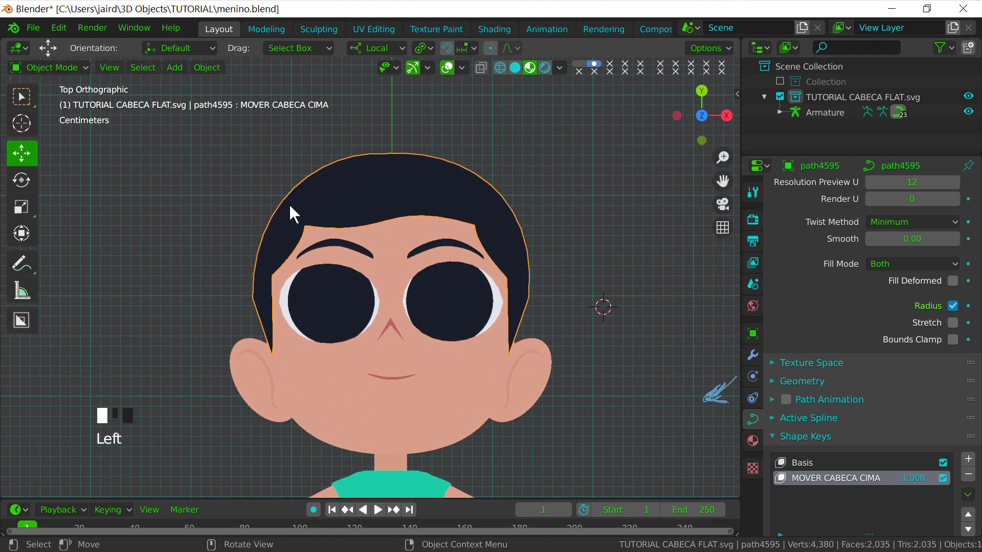
drag(542, 295, 490, 366)
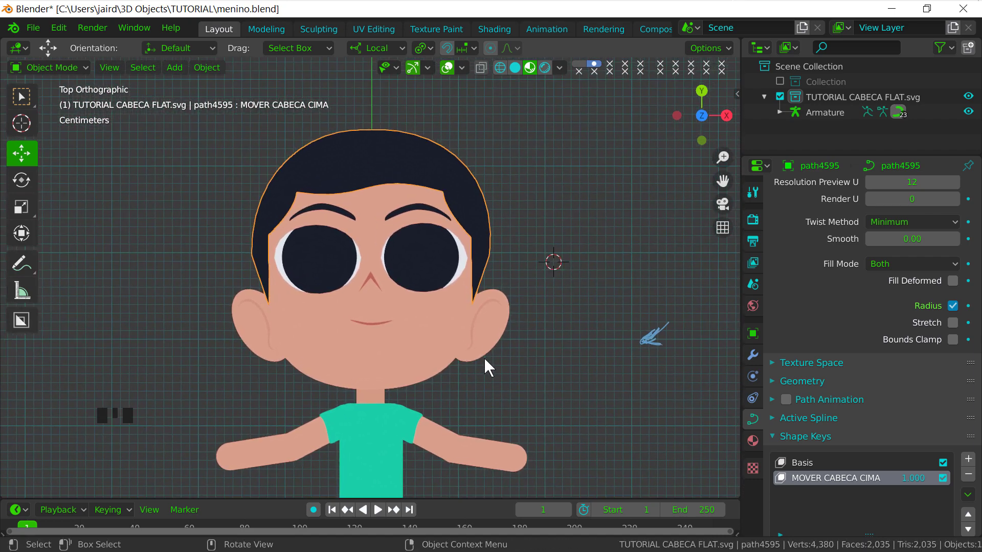
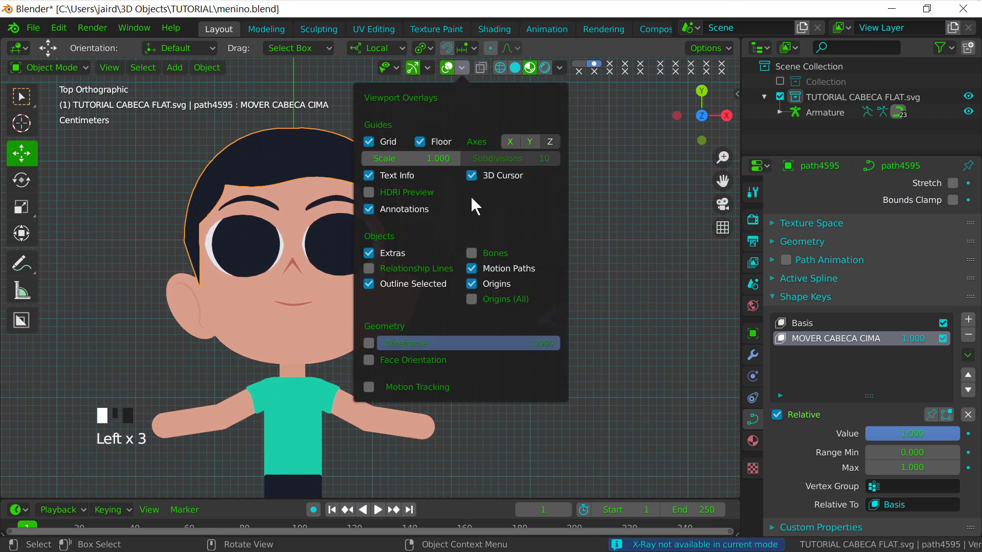
Show bones in the viewport overlays and select the face outline path4546 for its shape key driver
drag(388, 390, 570, 229)
key(KP_7)
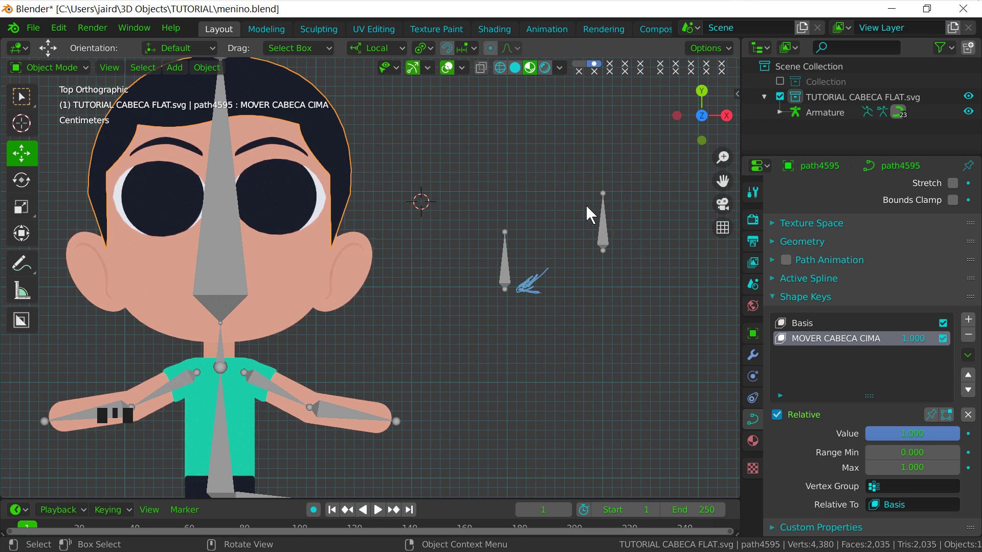
drag(444, 324, 348, 310)
click(347, 310)
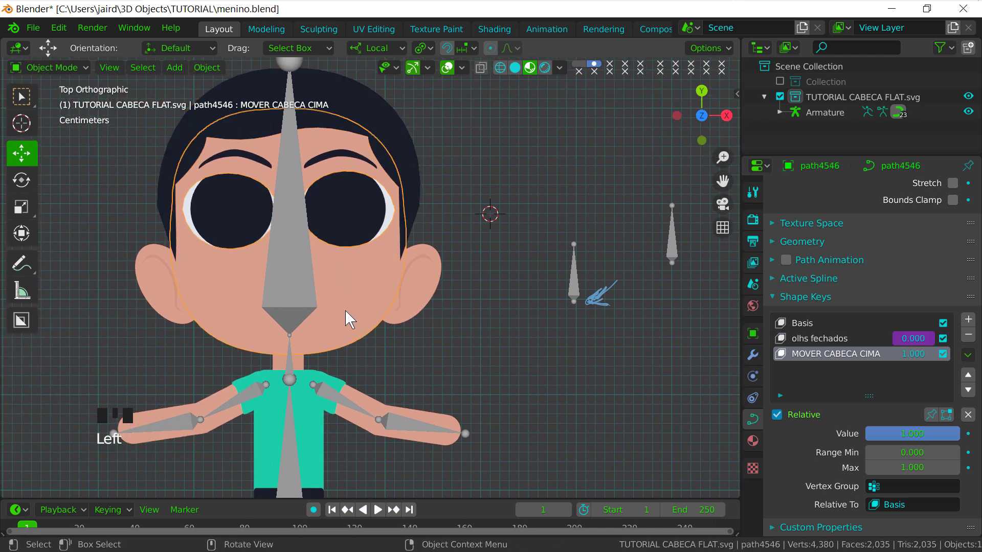
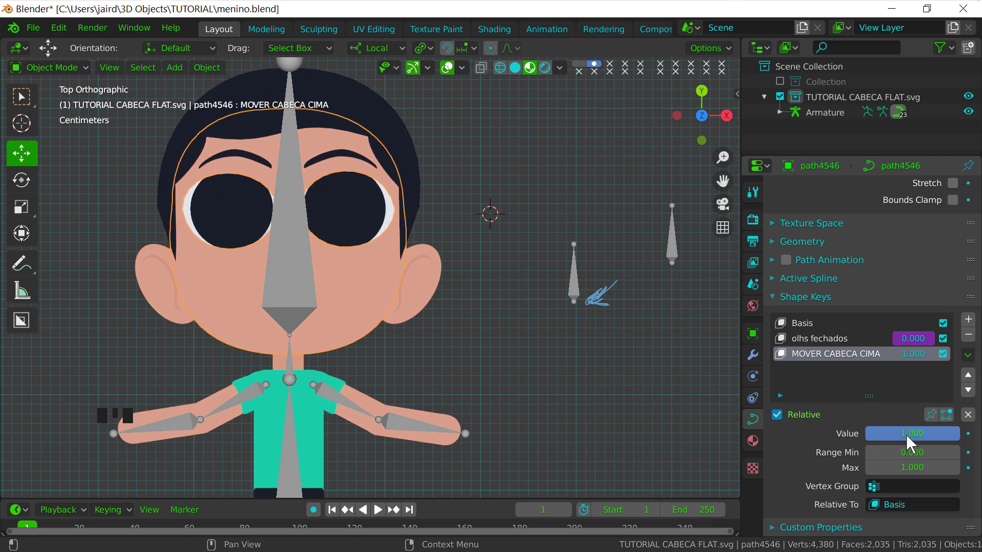
Set the driver to Armature bone MOVER CABECA, Y Location, Local Space
drag(912, 441, 870, 253)
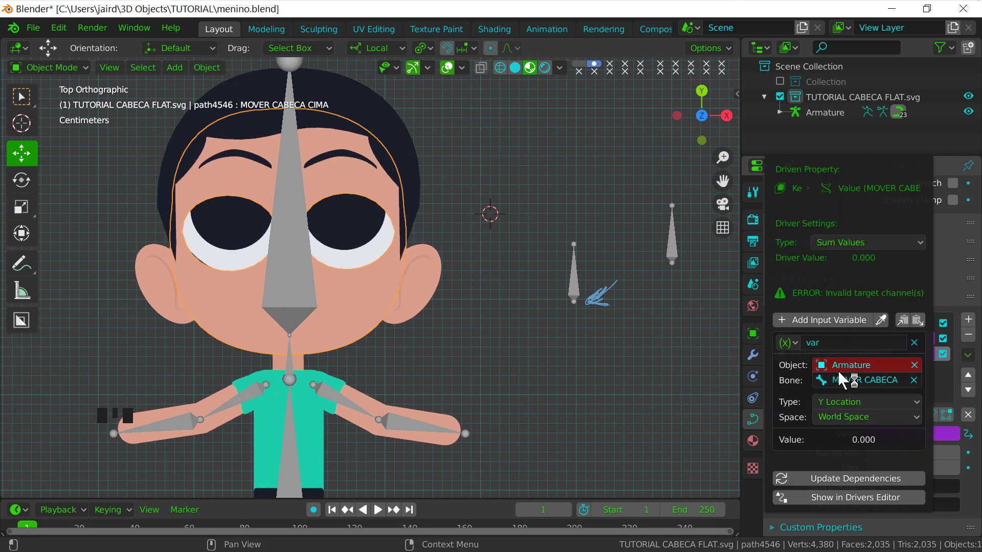
drag(913, 437, 857, 460)
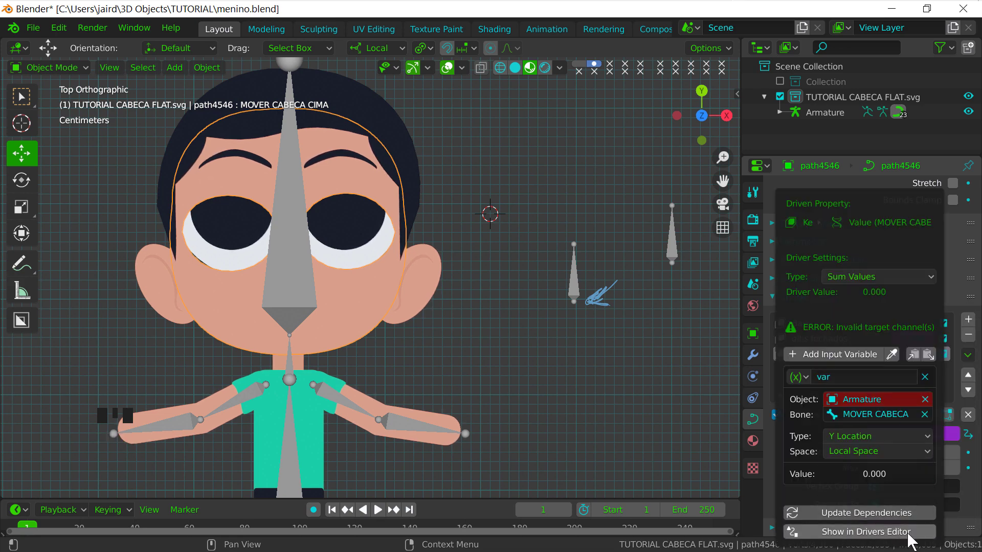
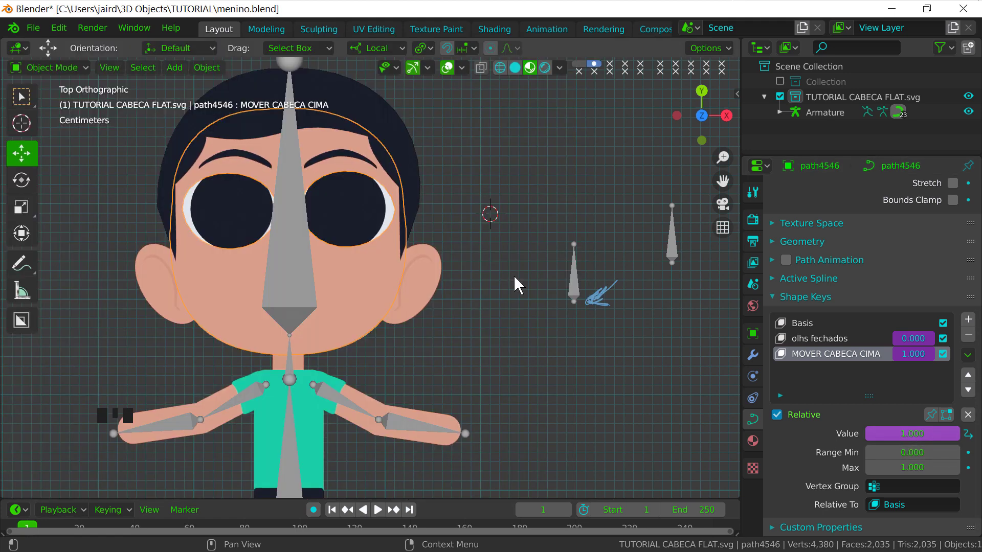
Pose the Armature and move the MOVER CABECA bone down and up to test the face driver
drag(603, 250, 660, 246)
click(660, 246)
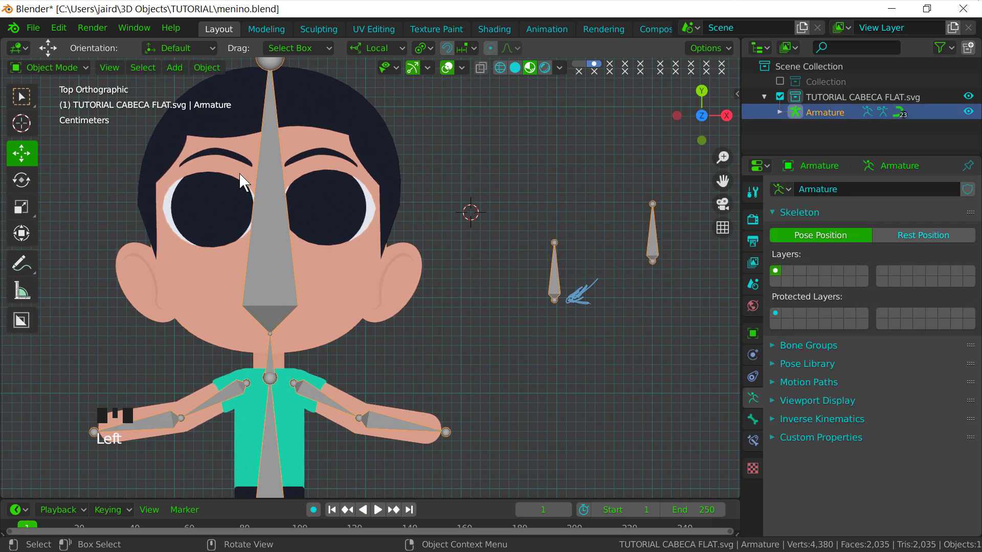
drag(71, 74, 680, 233)
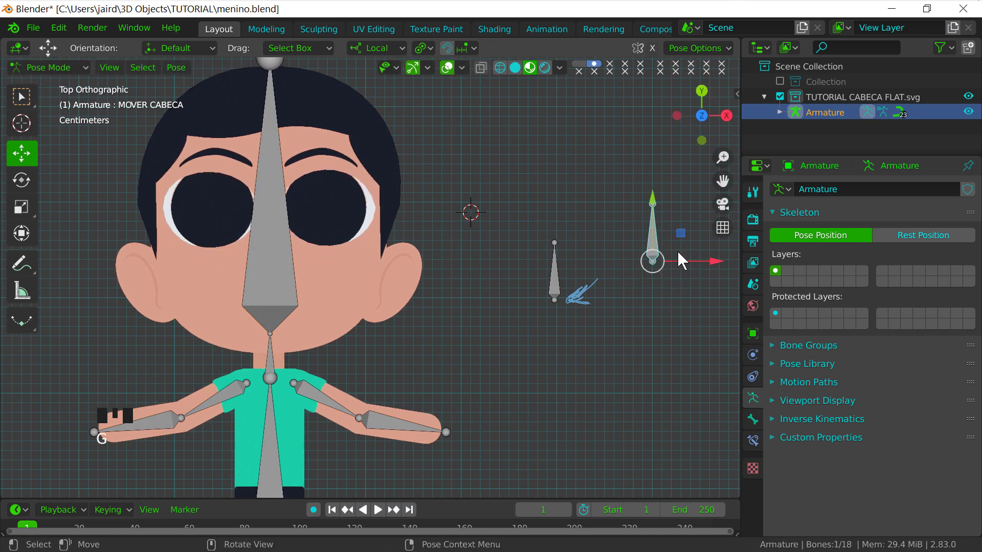
click(661, 215)
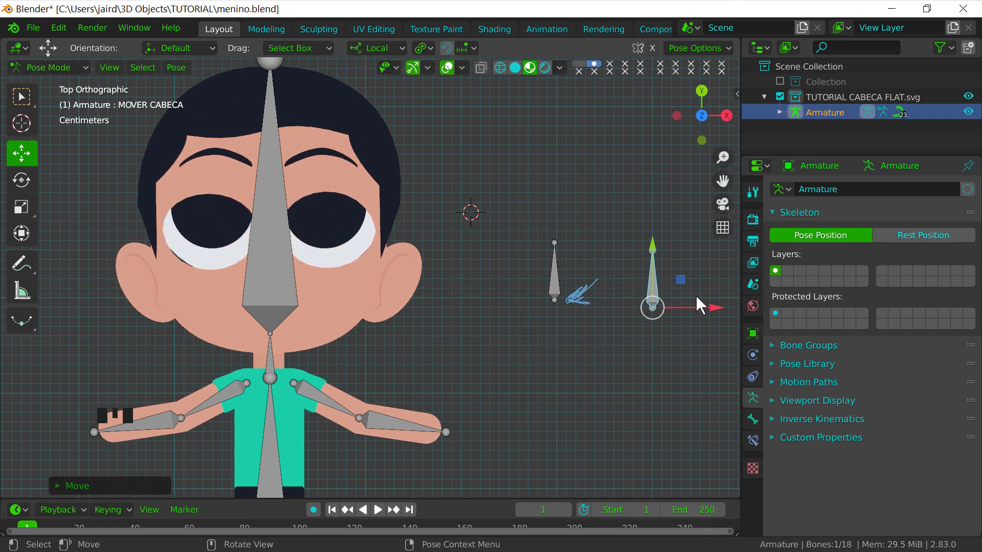
drag(658, 244, 656, 222)
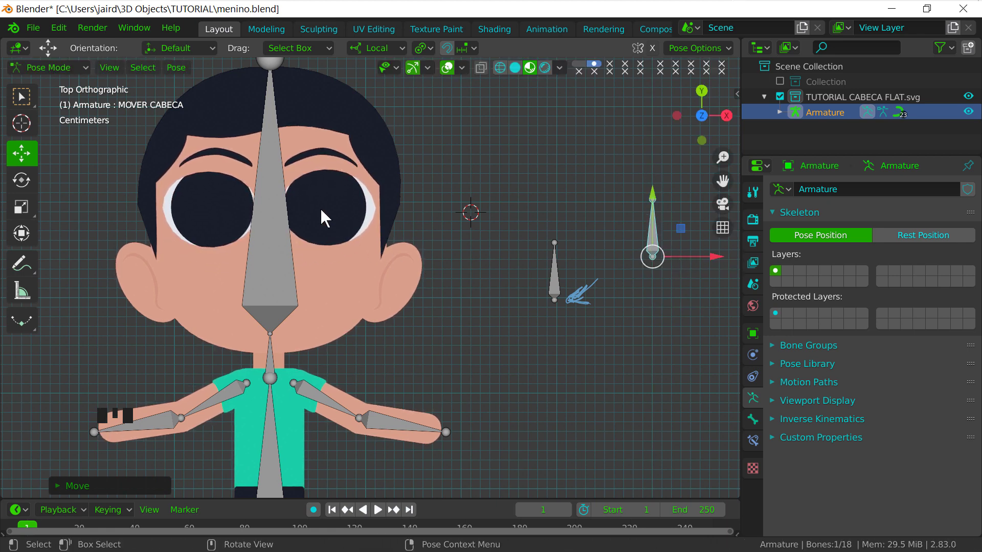
Return the armature to Object Mode after the driver test
drag(278, 231, 328, 274)
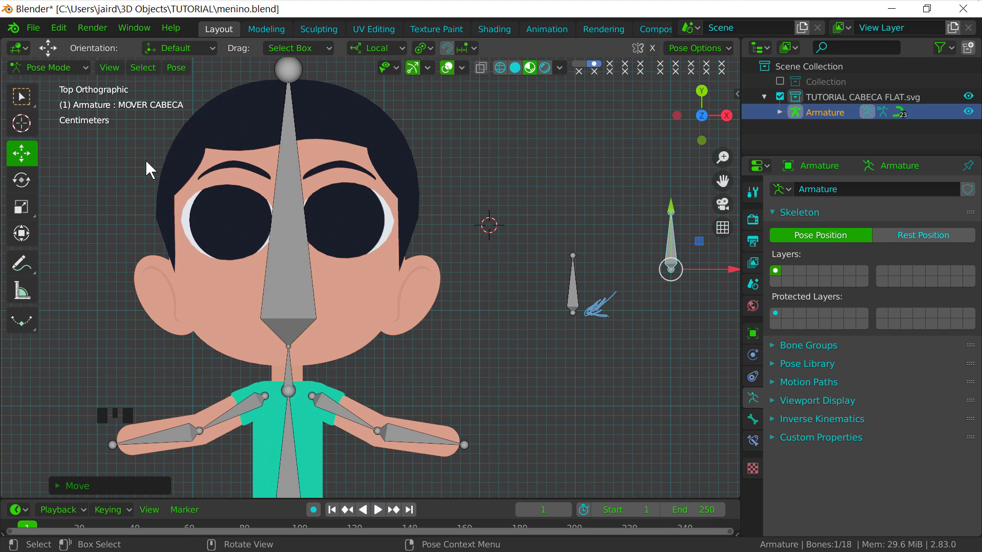
drag(66, 71, 408, 269)
drag(408, 270, 338, 368)
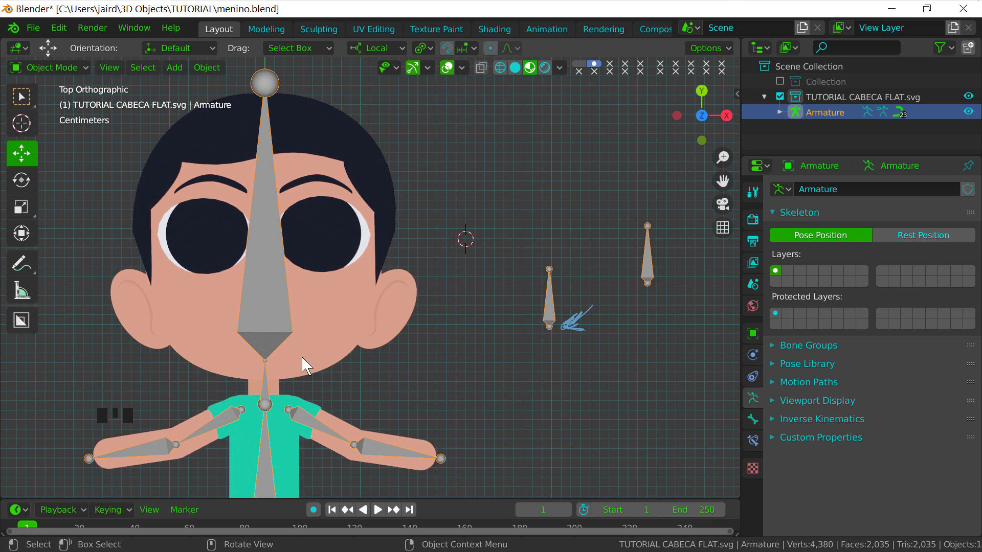
Copy the driver from the face piece's MOVER CABECA CIMA value
drag(310, 357, 321, 377)
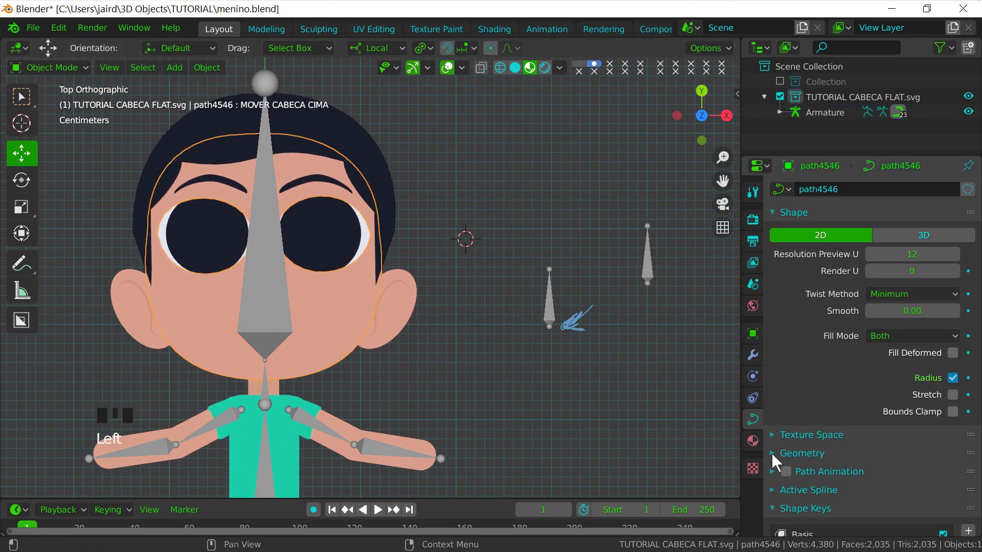
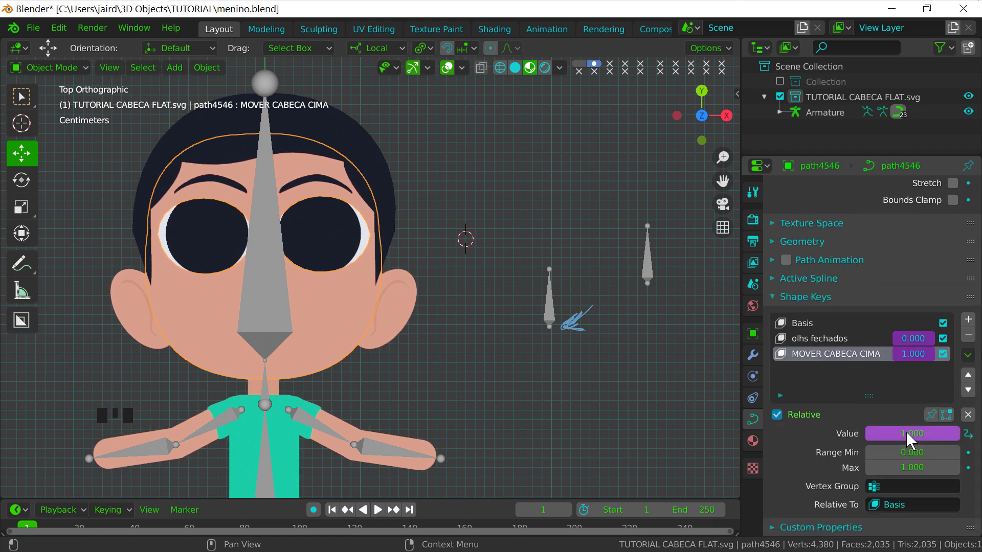
drag(915, 438, 882, 358)
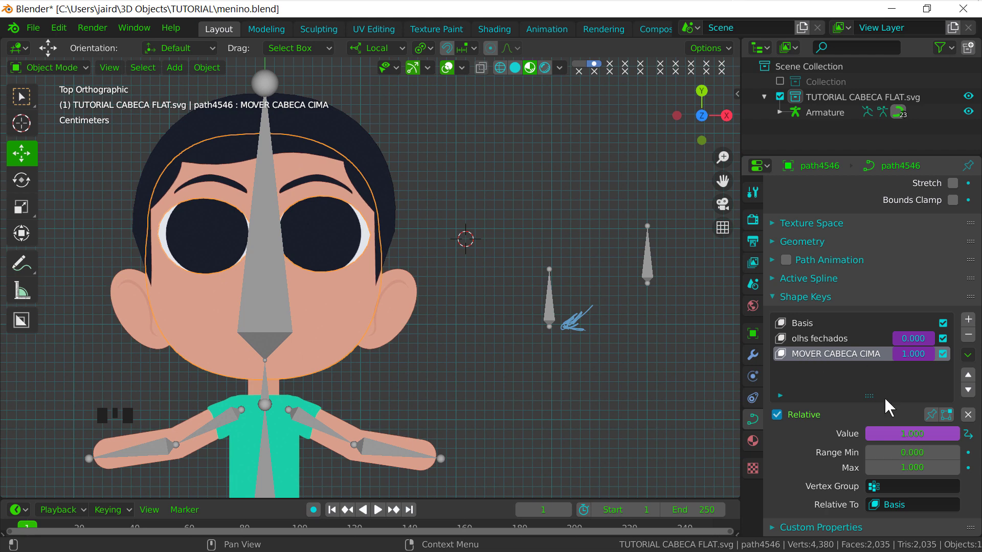
drag(903, 463, 465, 320)
Paste the driver onto the ears' MOVER CABECA CIMA value and hide the bone overlay
click(466, 321)
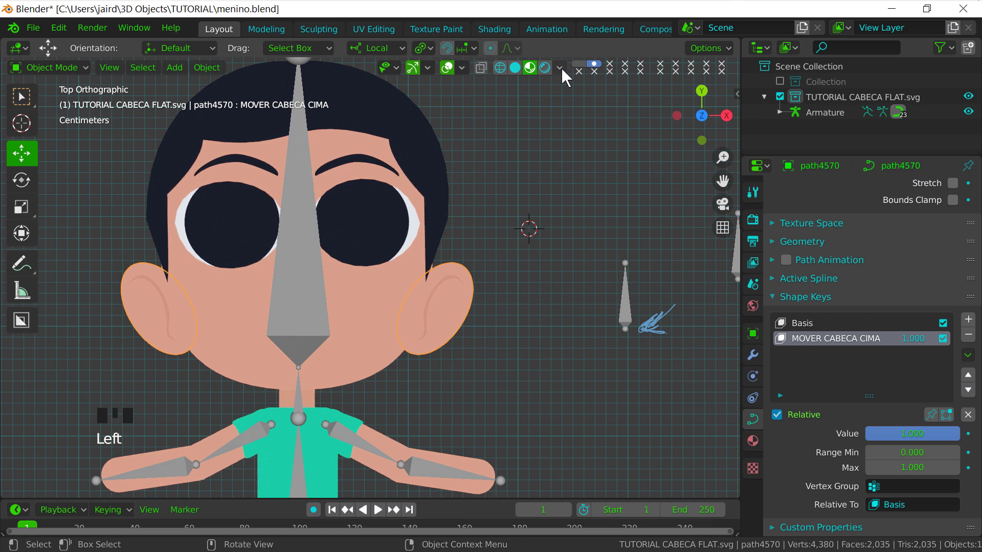
drag(468, 75, 452, 244)
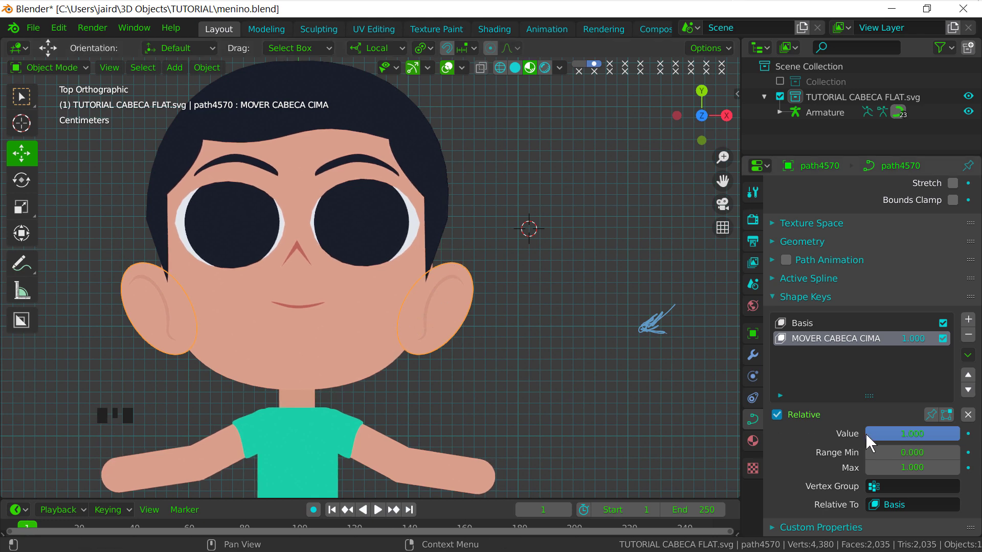
drag(914, 438, 868, 384)
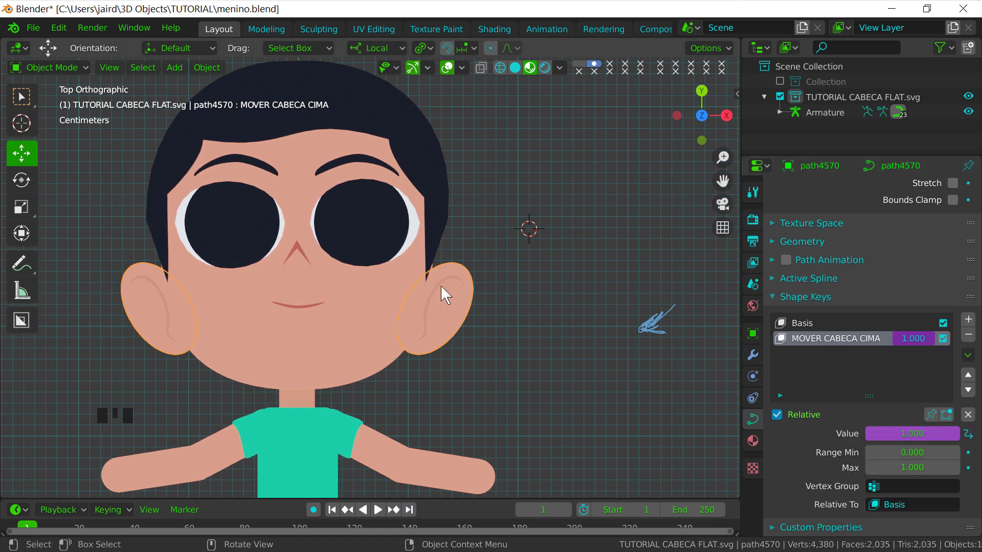
click(447, 282)
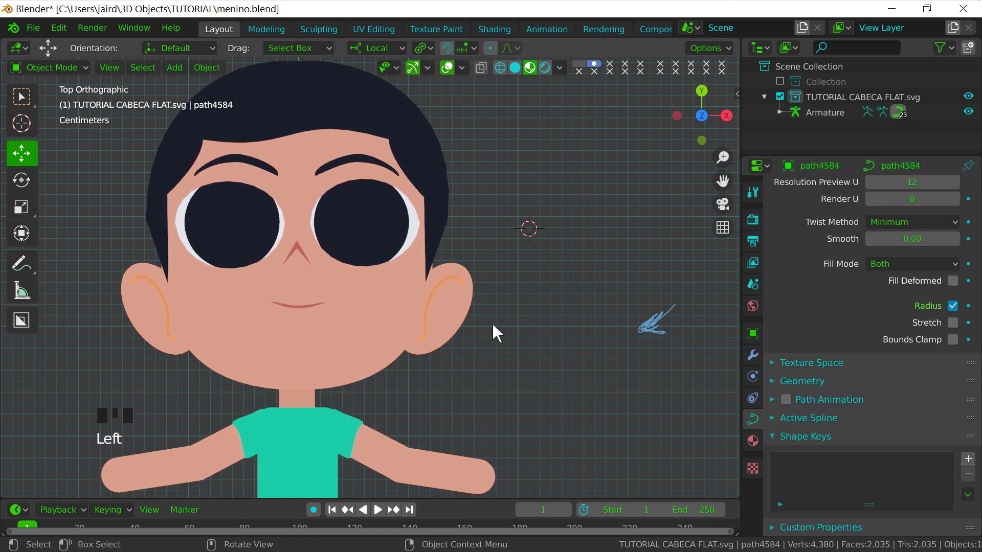
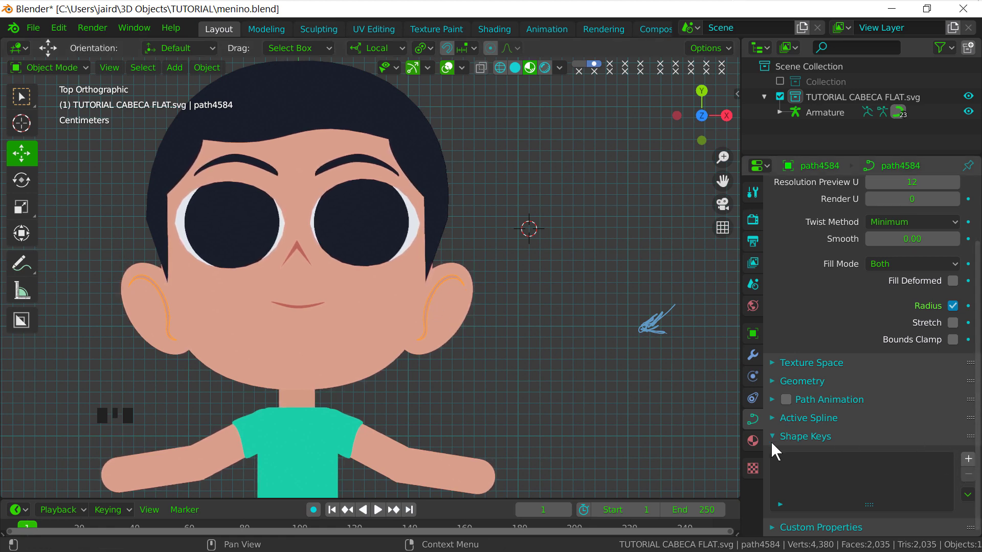
Paste the MOVER CABECA driver onto the eyebrows' MOVER CABECA CIMA shape key values
click(463, 329)
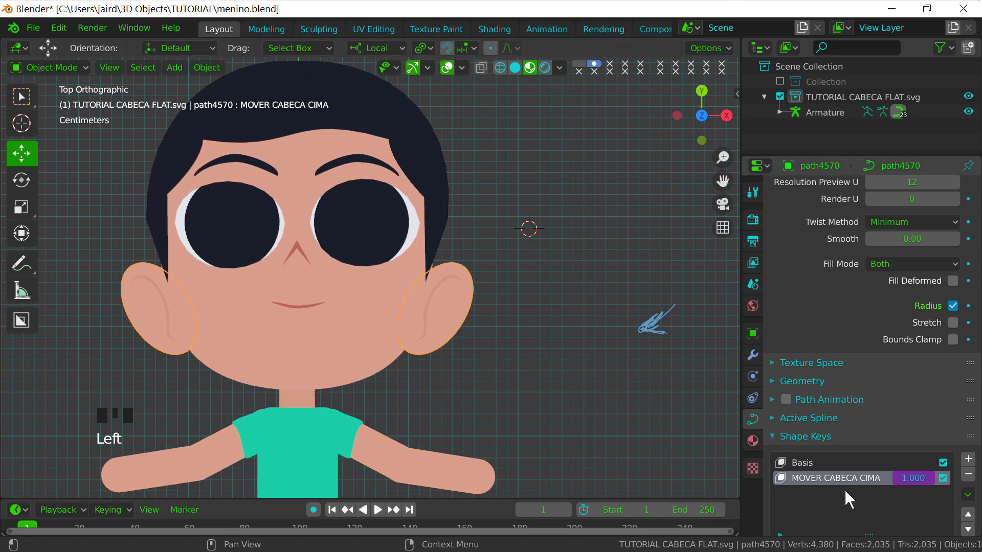
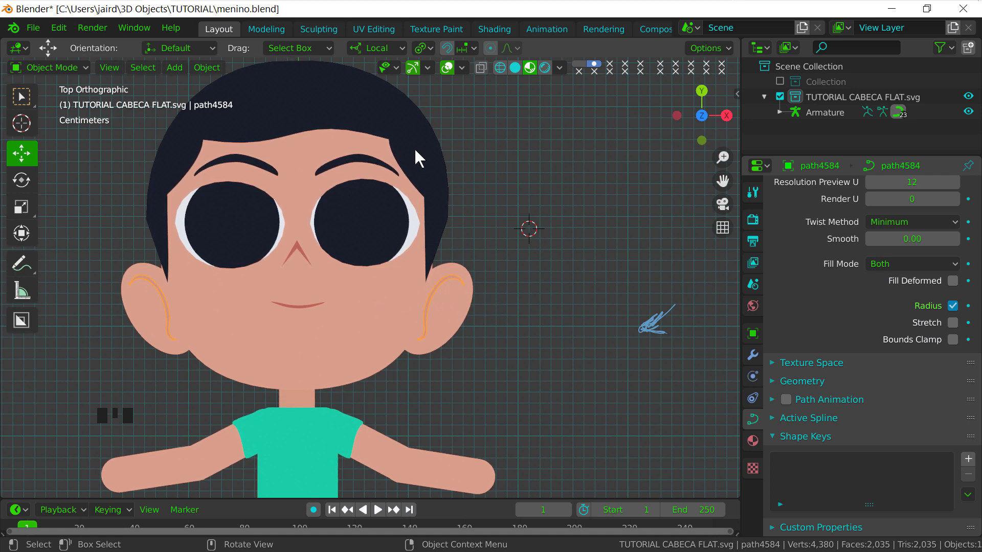
click(441, 151)
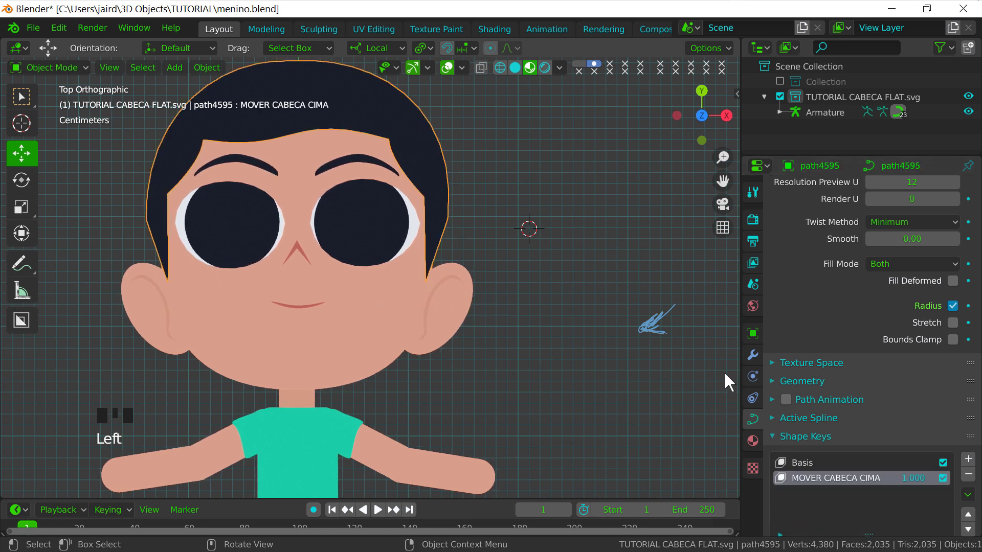
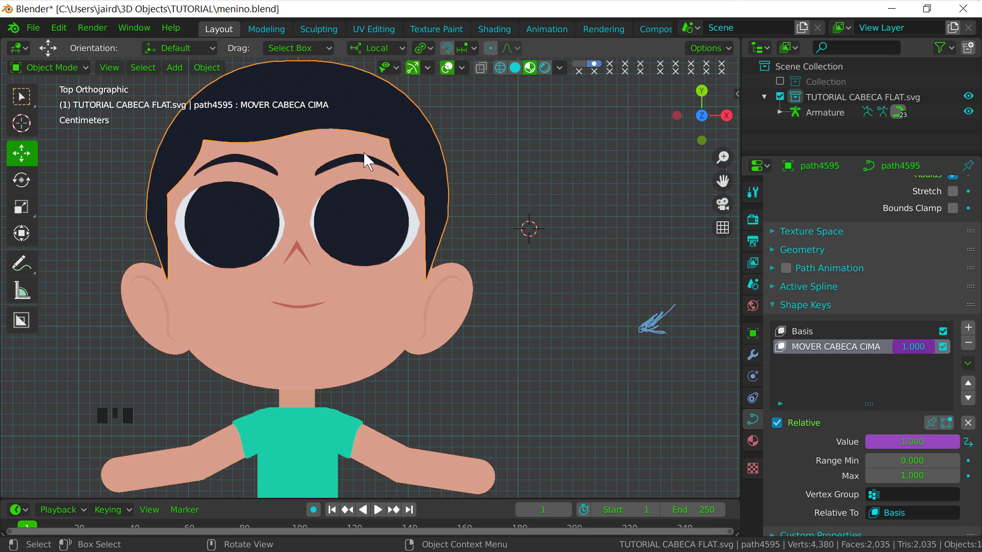
click(373, 167)
click(374, 168)
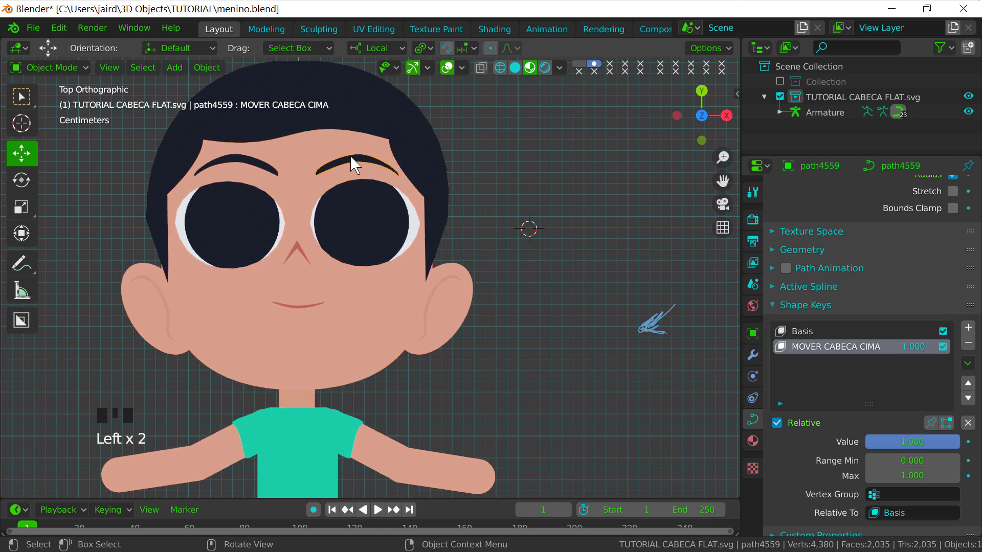
drag(916, 451, 266, 169)
click(266, 169)
click(248, 166)
Paste the same driver onto the nose, mouth and remaining face pieces' MOVER CABECA CIMA values
drag(915, 447, 304, 254)
click(304, 254)
click(304, 255)
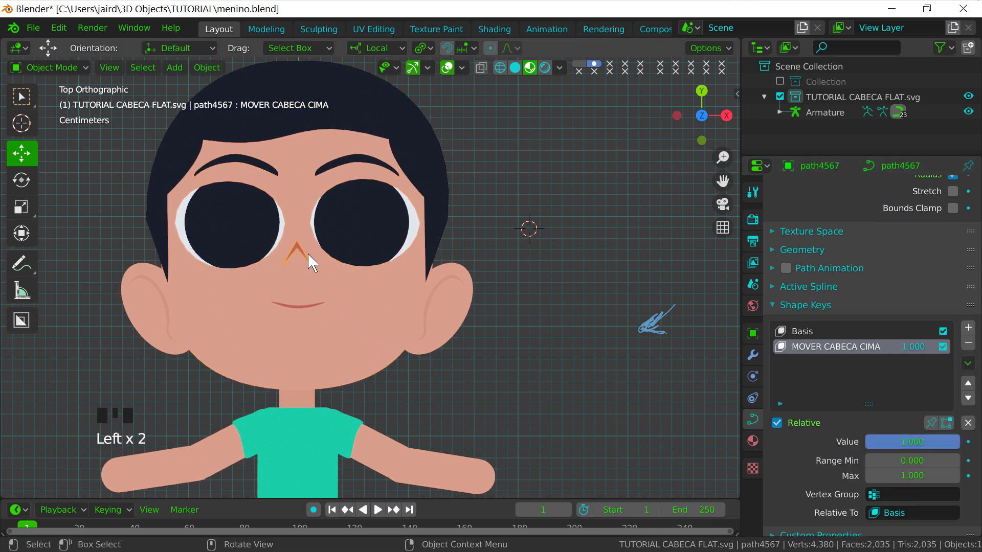
drag(909, 447, 303, 309)
click(303, 308)
click(305, 311)
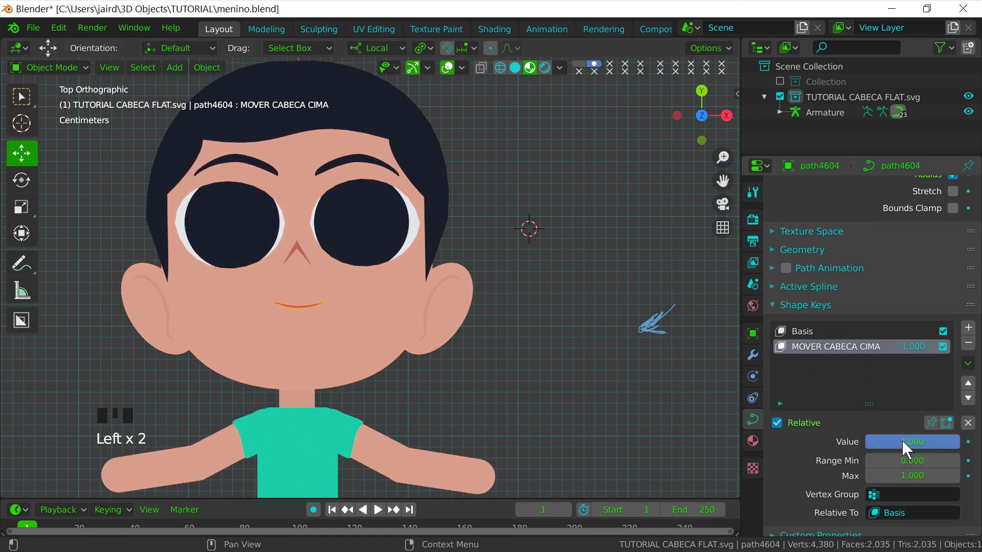
drag(908, 447, 387, 229)
click(368, 224)
drag(912, 450, 420, 229)
click(421, 229)
drag(901, 447, 418, 282)
Show the bones again and drag the MOVER CABECA bone in Pose Mode to test the face parts
drag(437, 224, 607, 342)
drag(525, 325, 468, 70)
drag(469, 71, 632, 286)
drag(605, 341, 60, 88)
drag(60, 88, 661, 261)
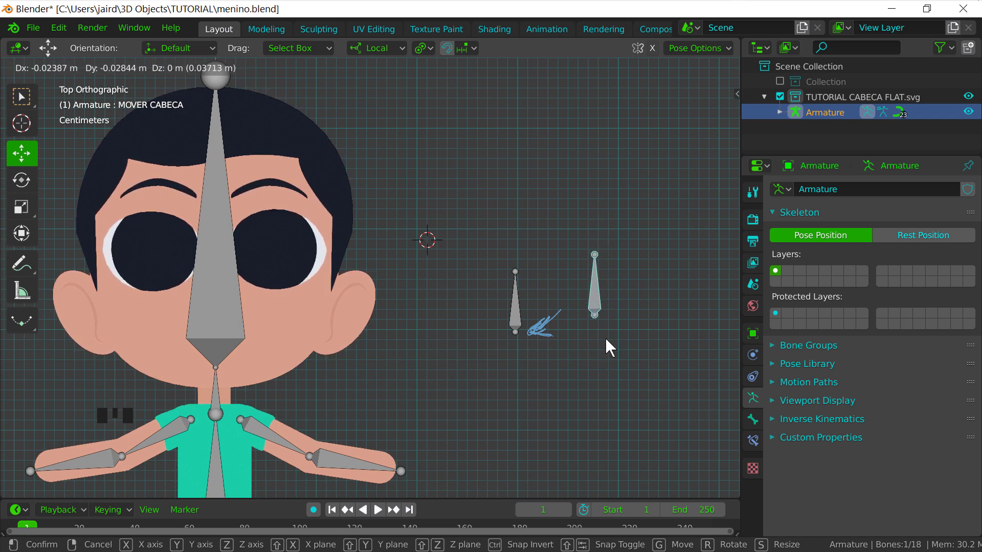
Raise the head bone, reset it with Alt+G, and select the ear curves for editing
drag(612, 349, 551, 339)
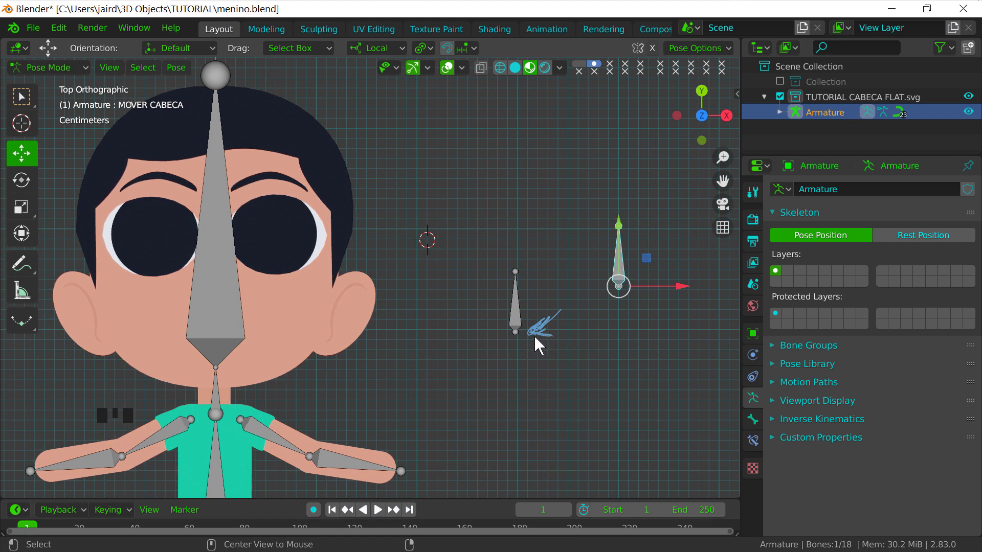
key(alt+g)
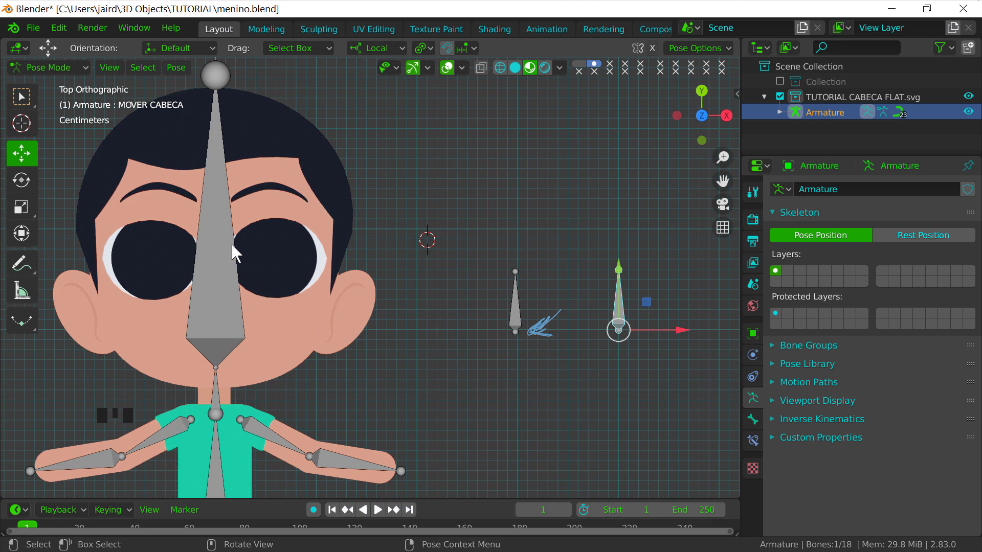
drag(59, 75, 362, 314)
click(351, 292)
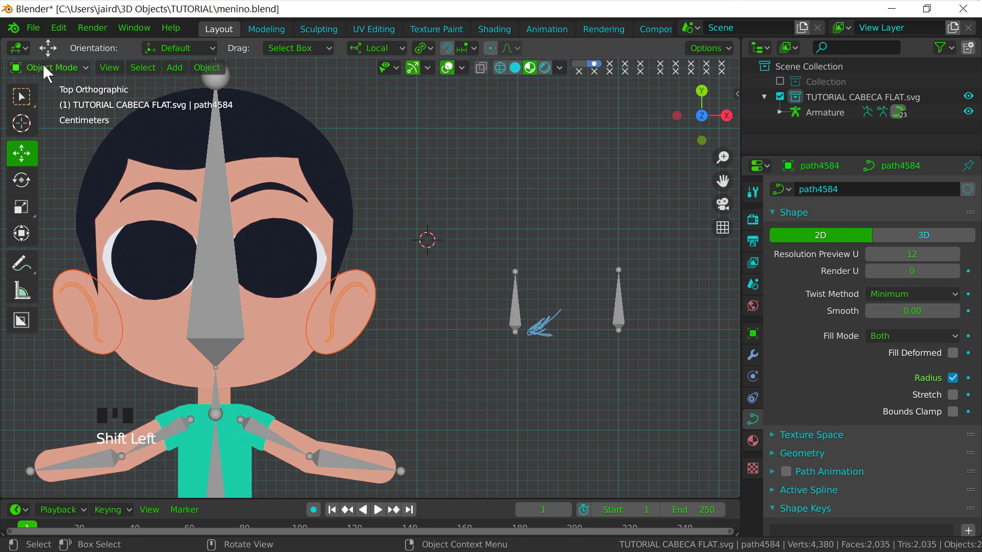
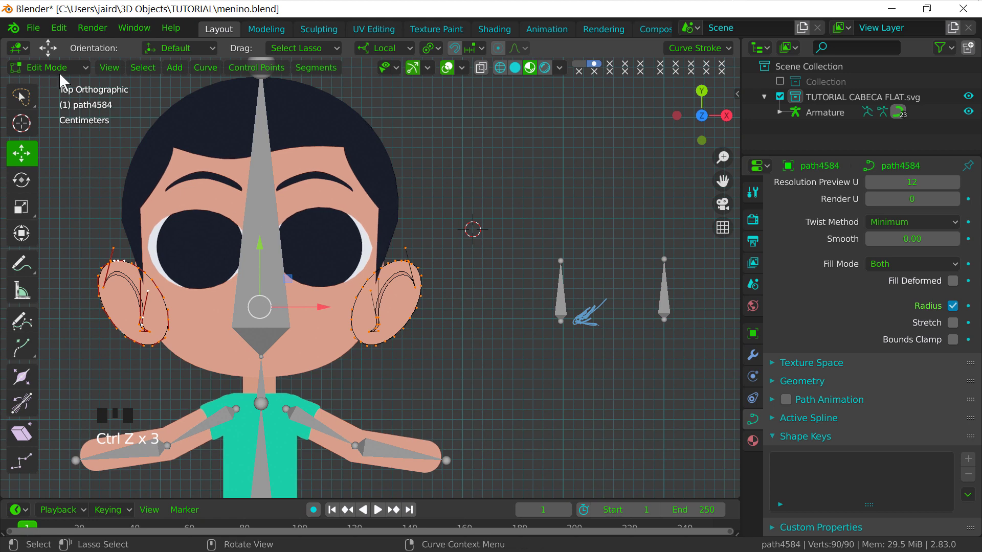
Enter Pose Mode on the Armature and raise the MOVER CABECA bone to check the face shift
drag(67, 75, 415, 317)
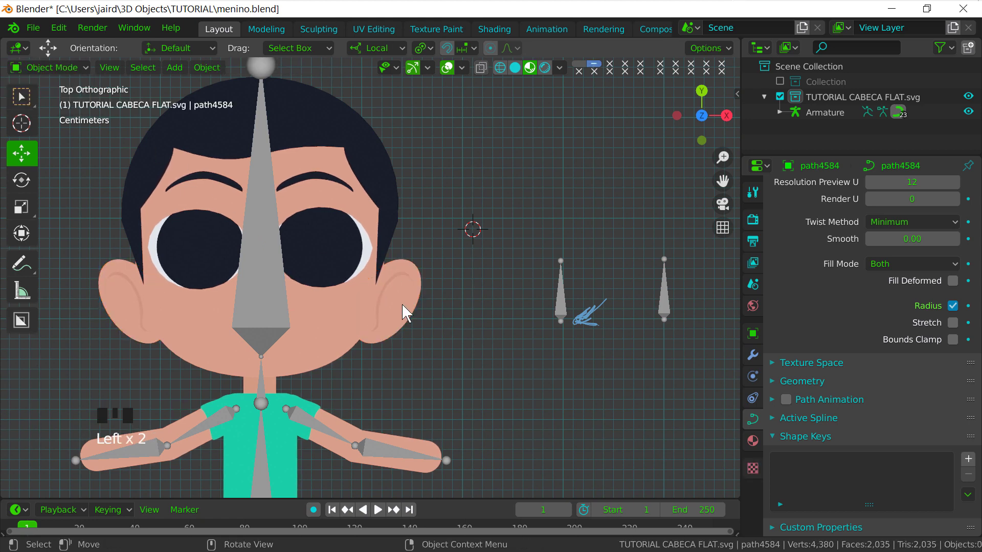
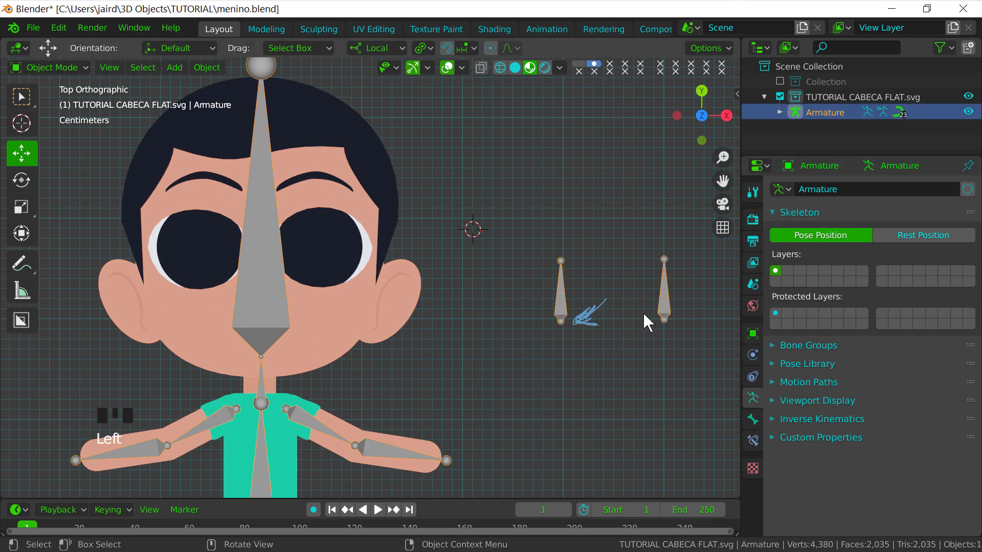
key(ctrl+Tab)
drag(668, 263, 670, 233)
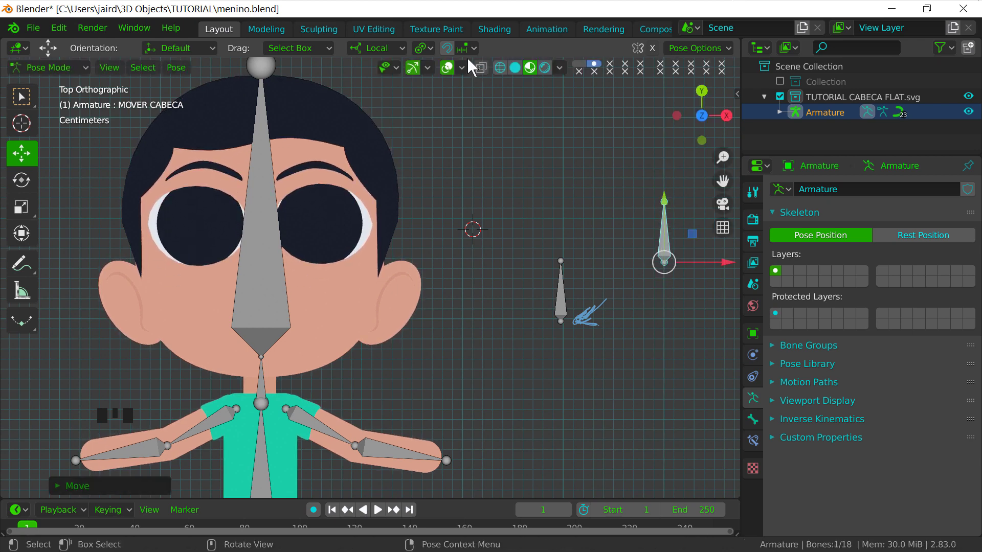
drag(471, 78, 452, 88)
Hide the overlays to judge the face, reset the bone and return to Object Mode
click(673, 205)
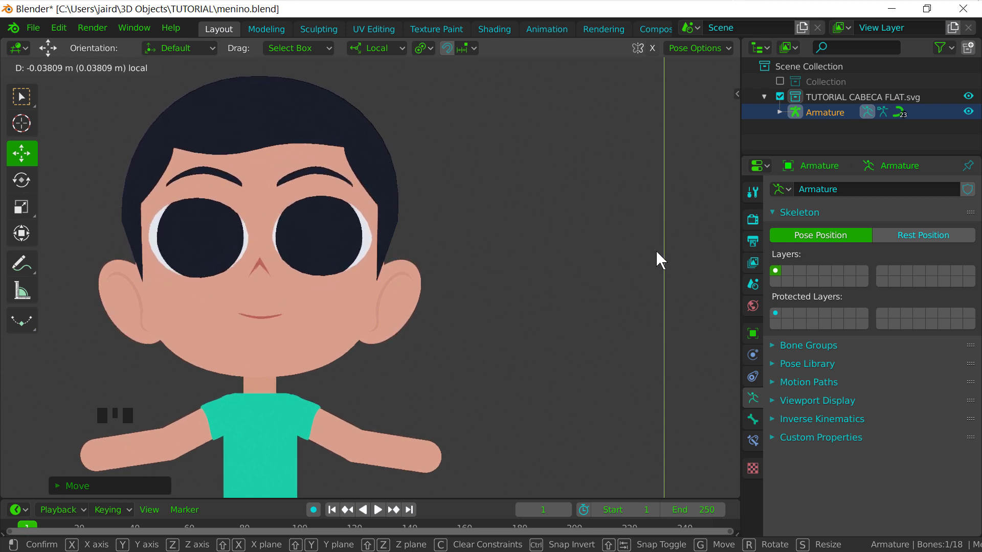
key(alt+g)
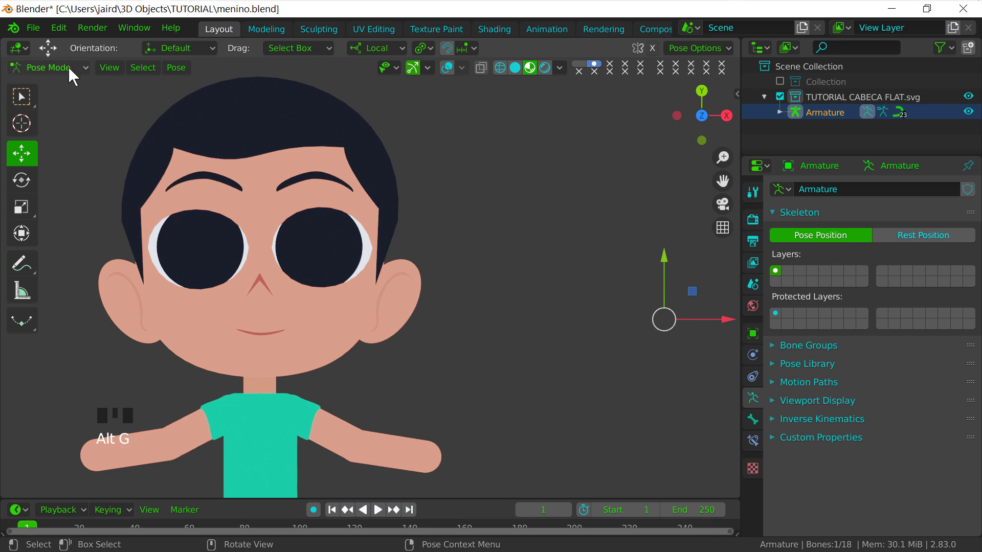
drag(73, 78, 396, 288)
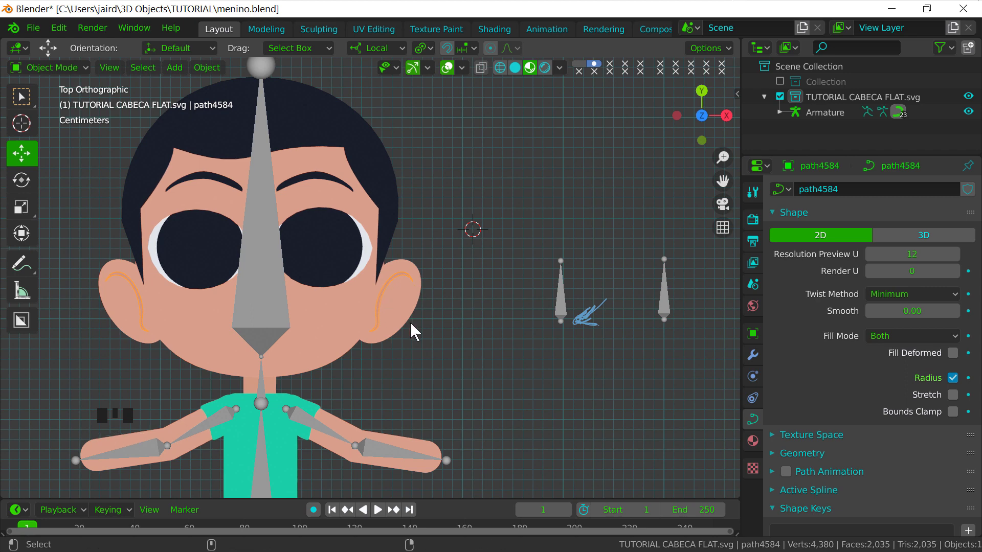
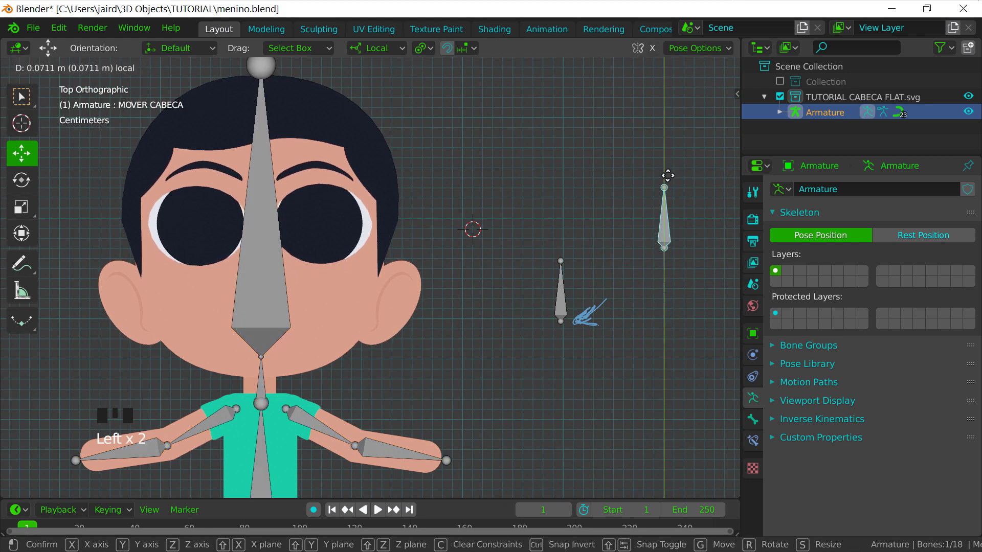
Shift the inner ear lines and ear outlines upward in their MOVER CABECA CIMA shape keys
drag(68, 79, 398, 282)
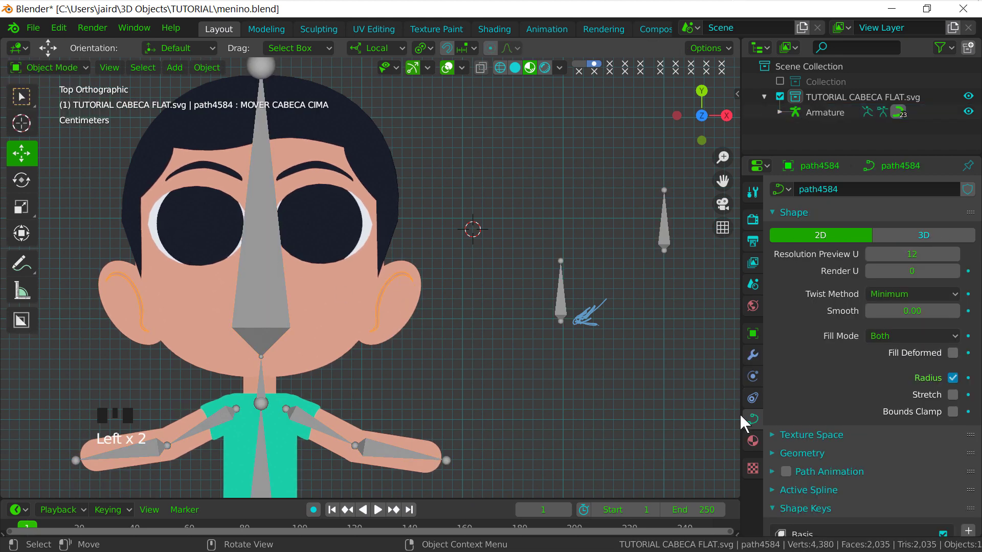
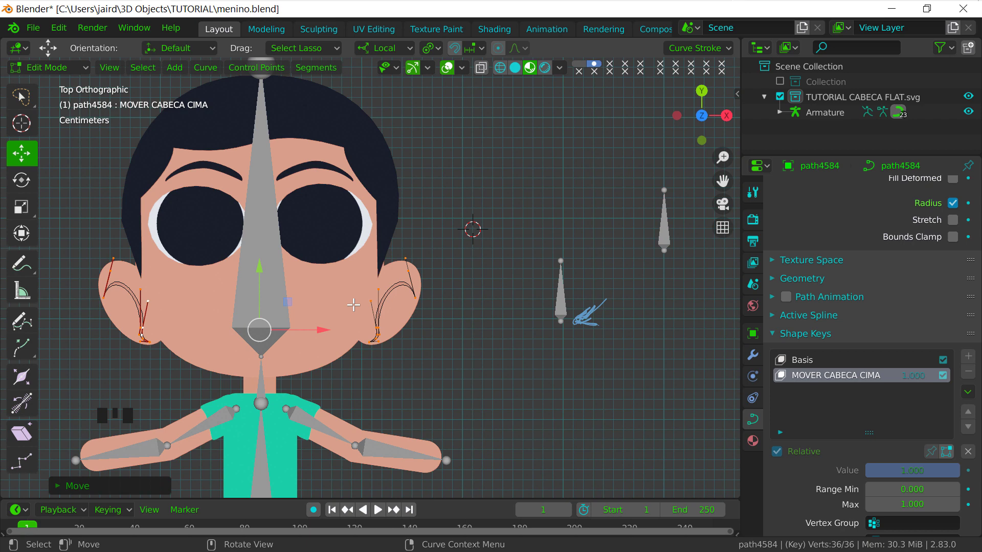
drag(65, 77, 420, 278)
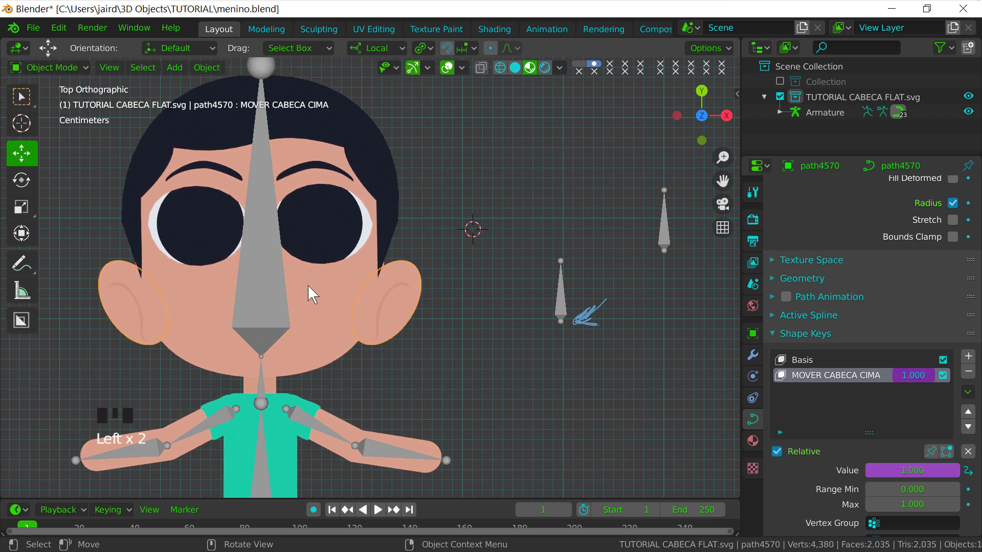
drag(60, 71, 263, 243)
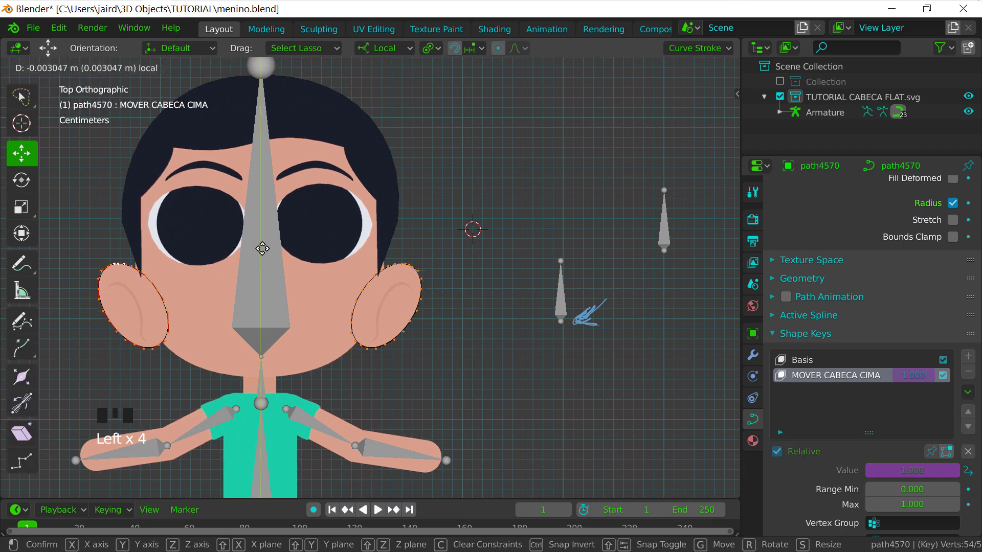
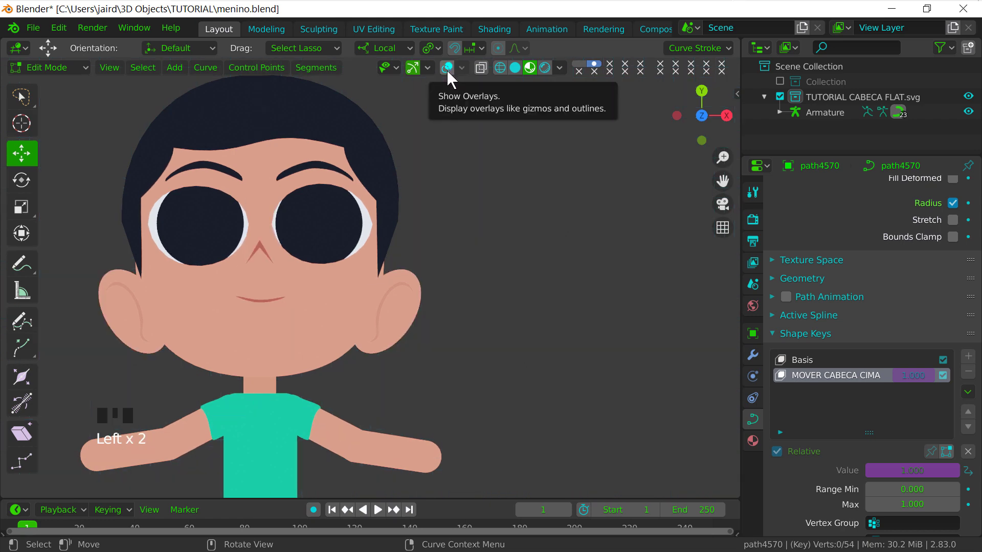
Restore the overlays and set the inner ear lines' MOVER CABECA CIMA key to full value
click(452, 76)
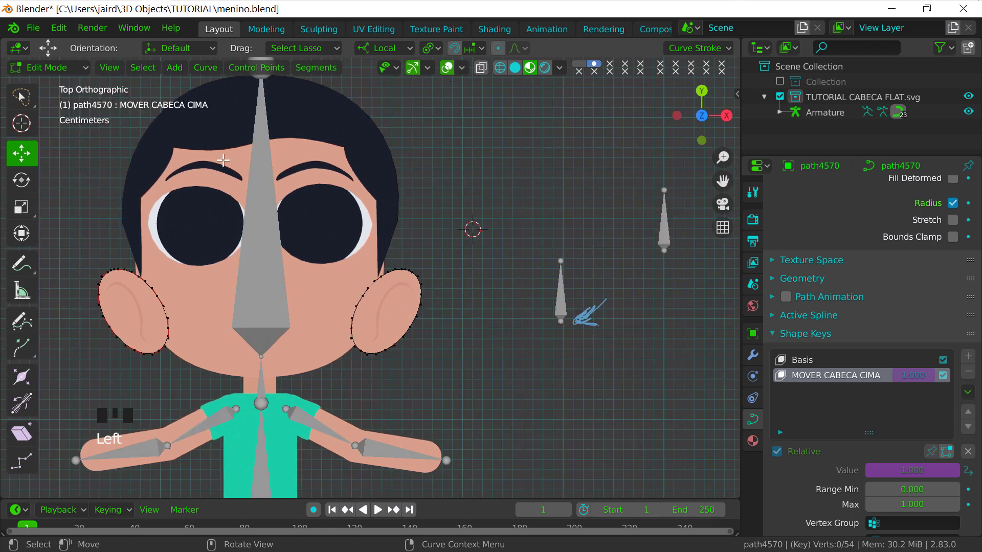
drag(69, 82, 695, 388)
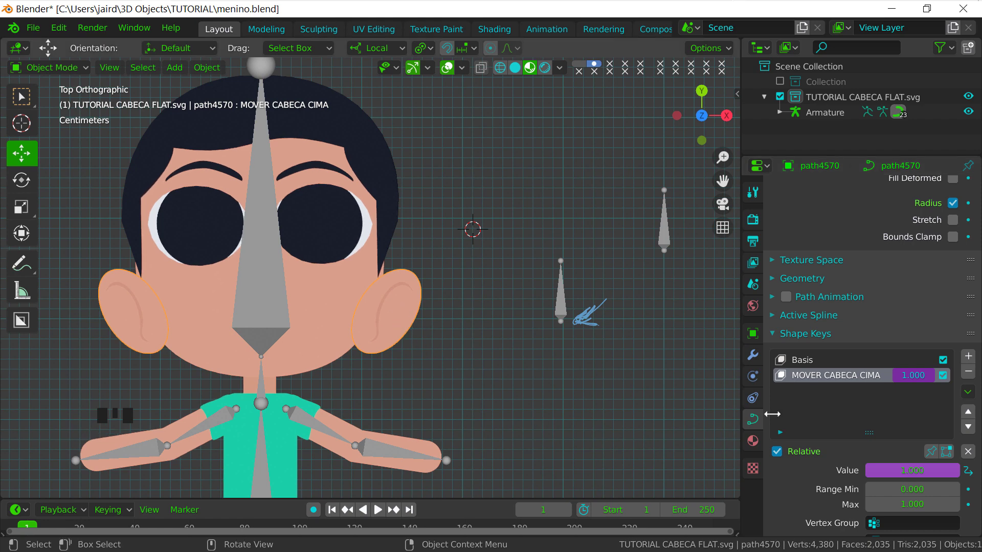
drag(917, 476, 388, 302)
Paste the head-bone driver onto the inner ear value and reshape the hair points for the head-up pose
click(388, 302)
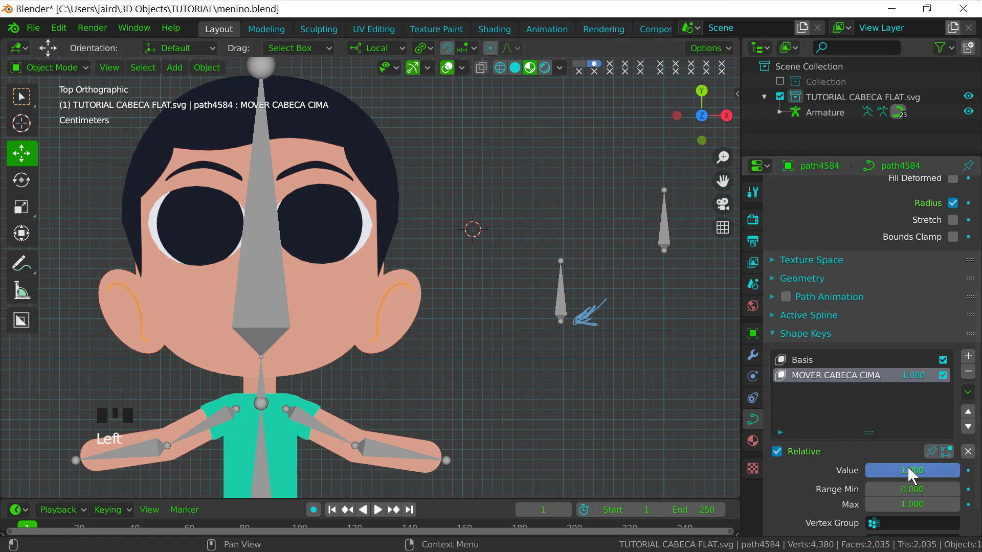
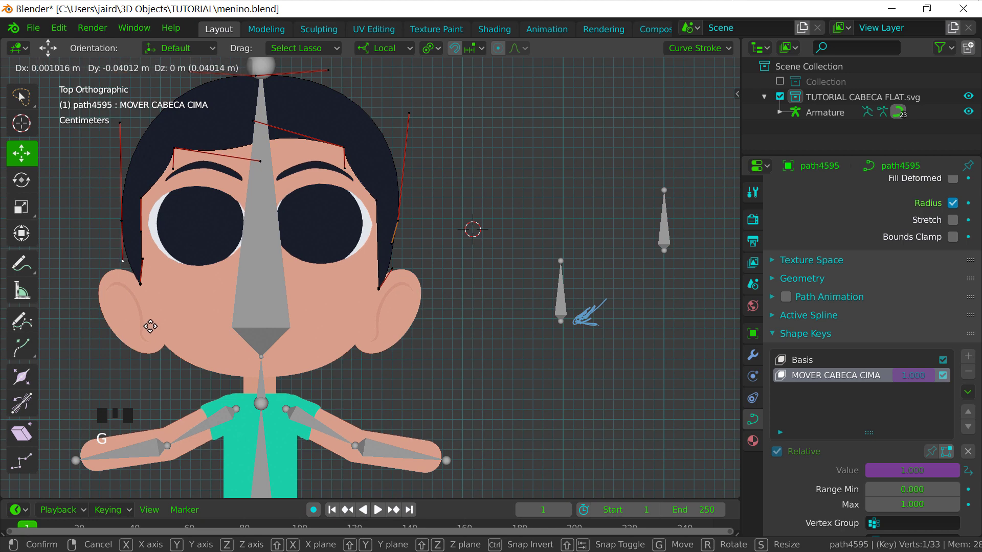
drag(69, 74, 639, 252)
drag(66, 76, 574, 272)
drag(574, 272, 262, 150)
drag(262, 150, 263, 260)
click(263, 386)
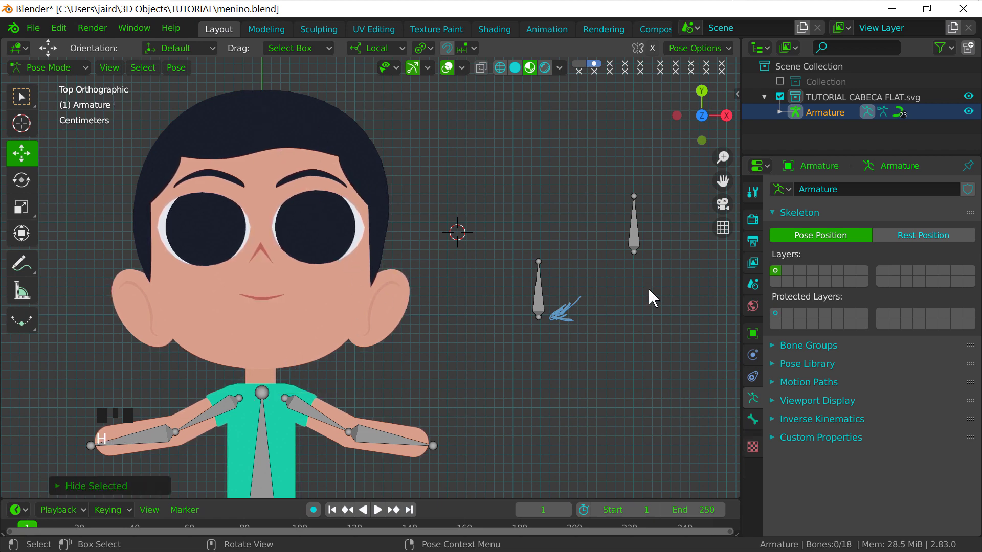
Select the MOVER CABECA control bone beside the face
drag(643, 239, 660, 255)
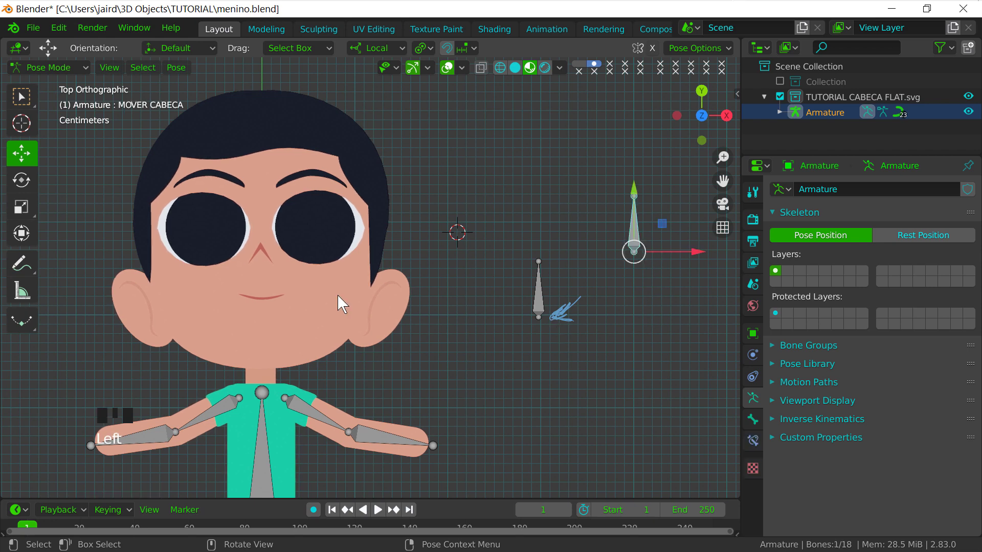
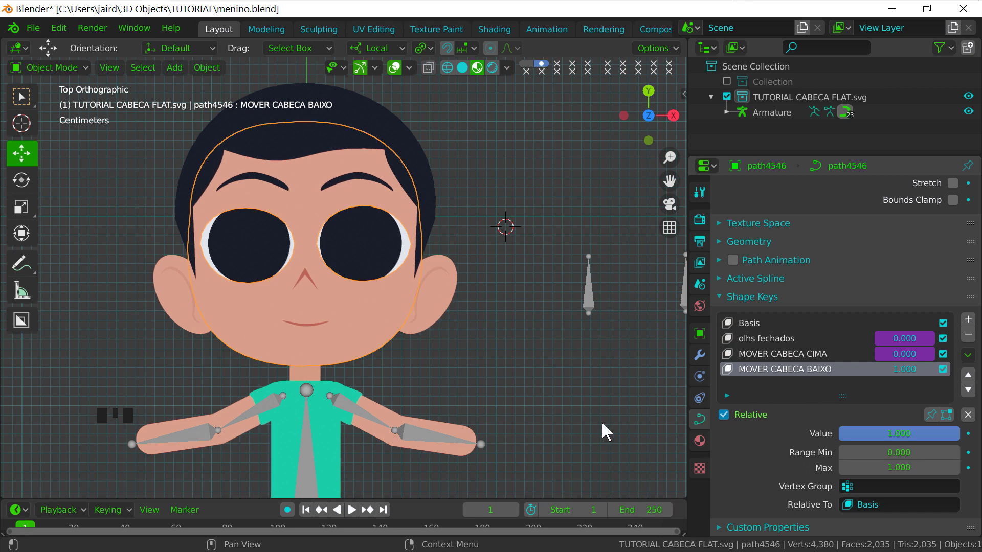
drag(412, 279, 337, 325)
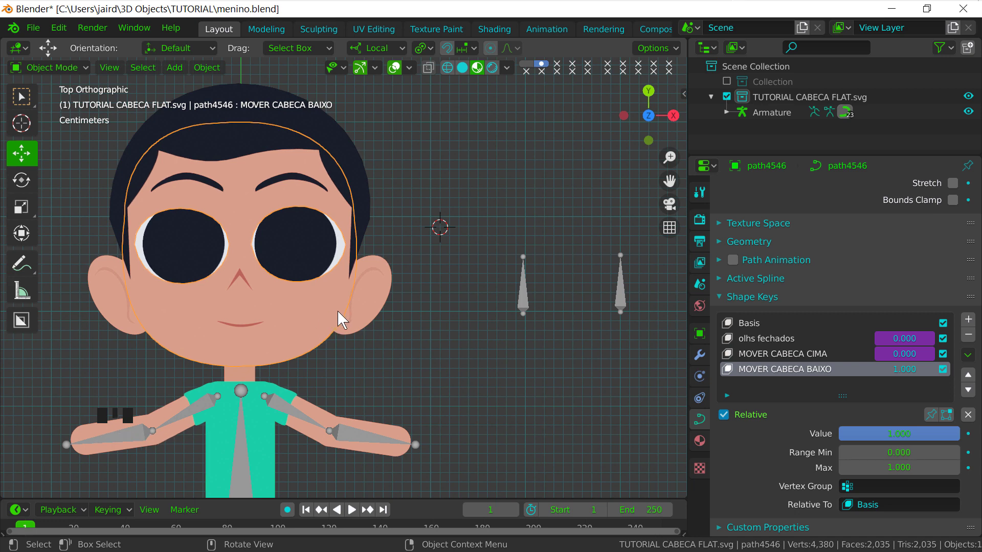
drag(70, 74, 303, 244)
click(298, 179)
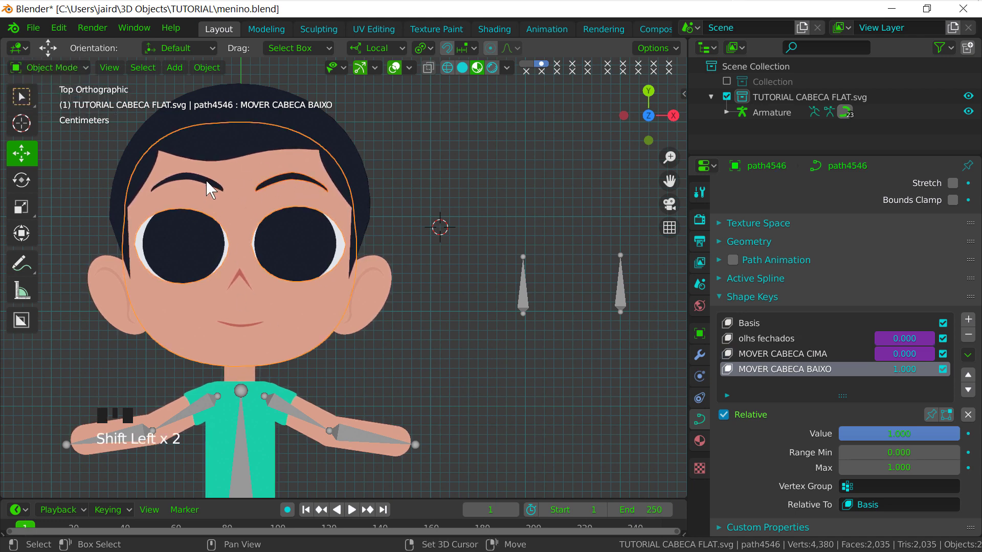
click(212, 189)
click(284, 182)
click(305, 242)
click(349, 255)
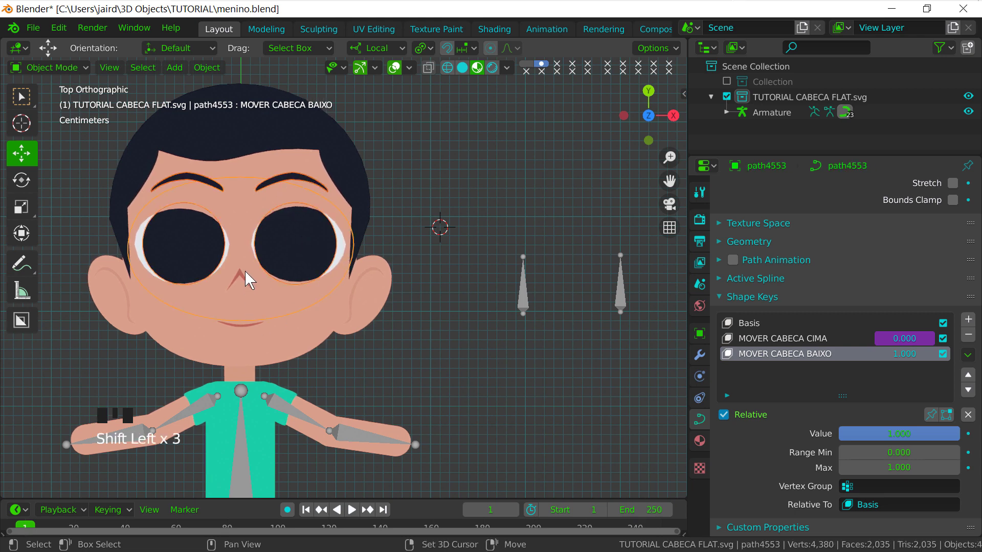
click(251, 283)
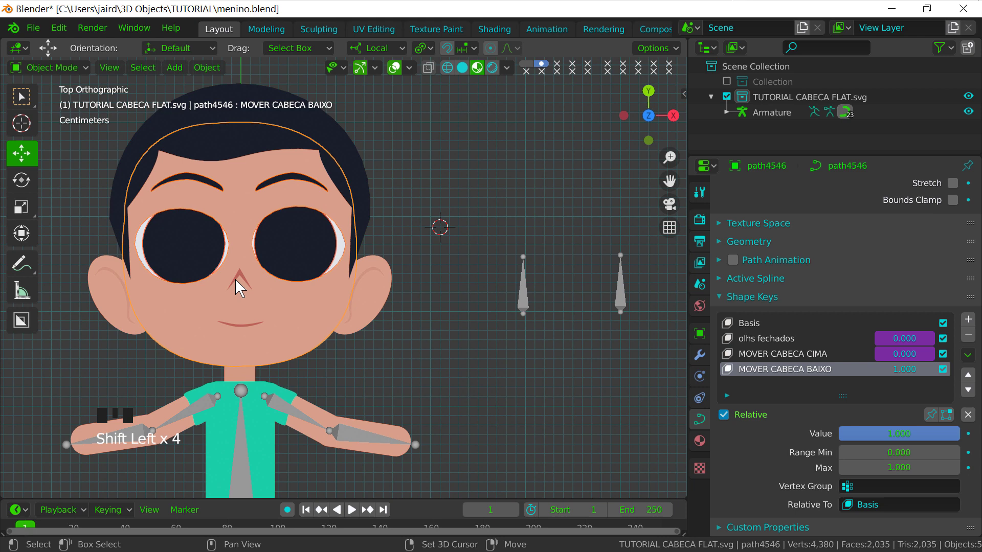
click(245, 283)
click(251, 331)
Move the eye and eyebrow outline points lower for the MOVER CABECA BAIXO pose
key(g)
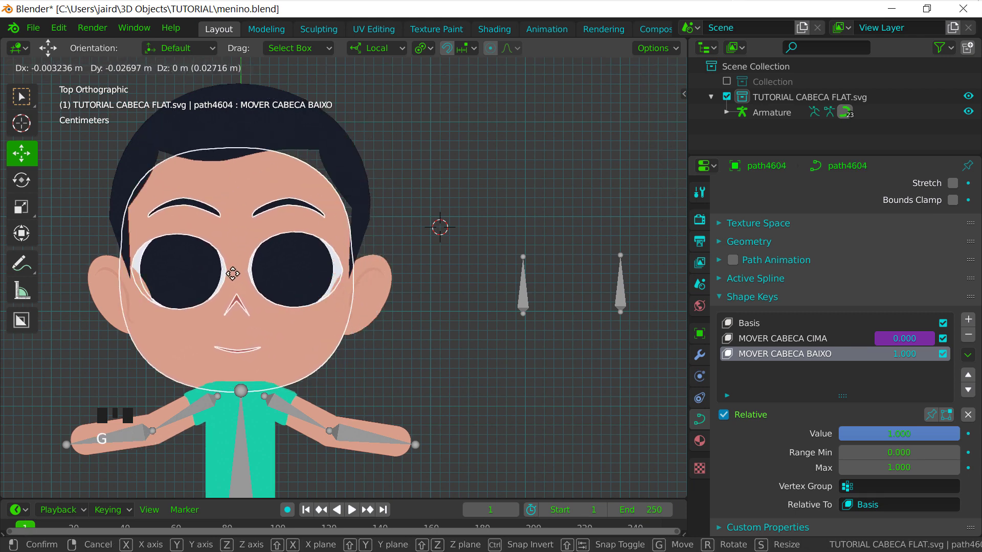
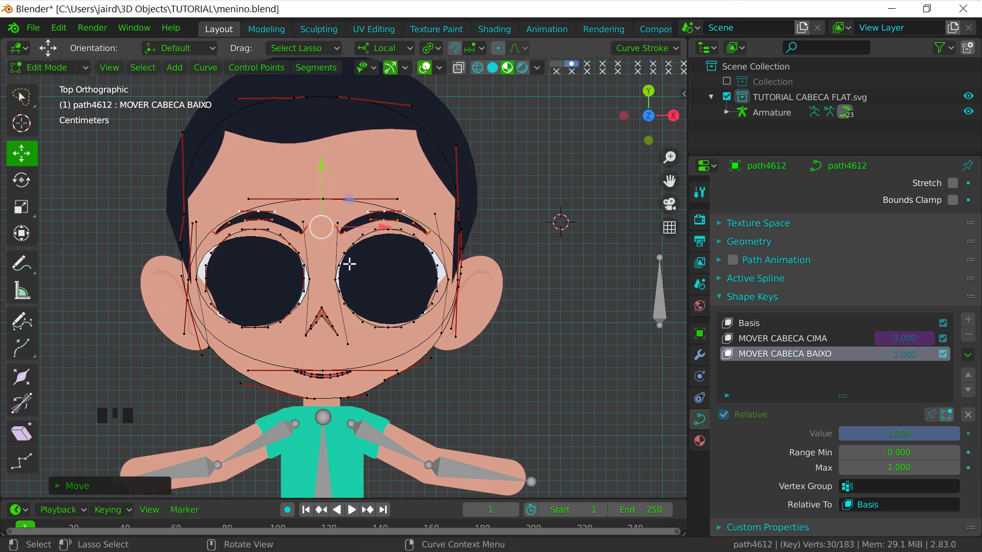
drag(54, 82, 431, 245)
drag(431, 245, 501, 320)
Scale the ear and nose outline points down along Y on the MOVER CABECA BAIXO key and refine their shape
click(500, 320)
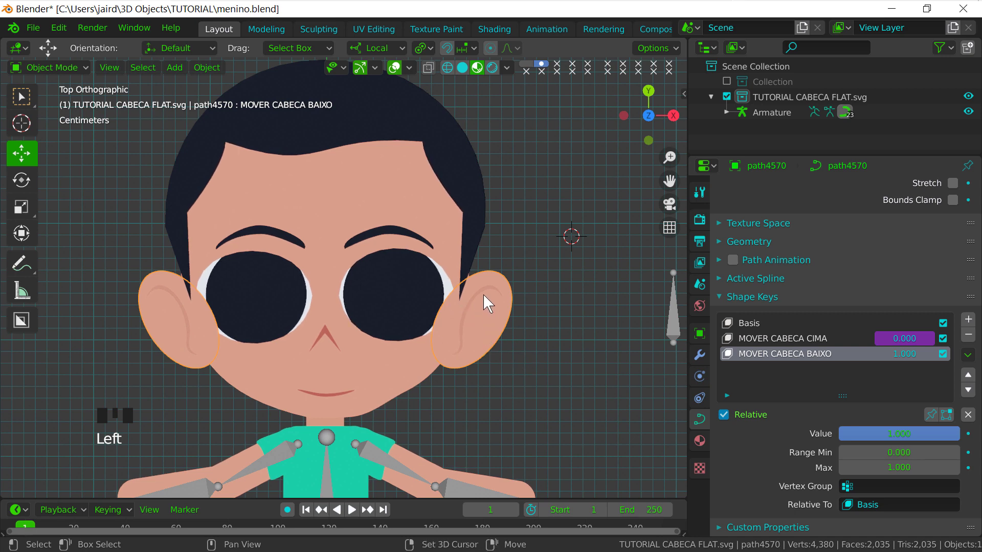
click(489, 297)
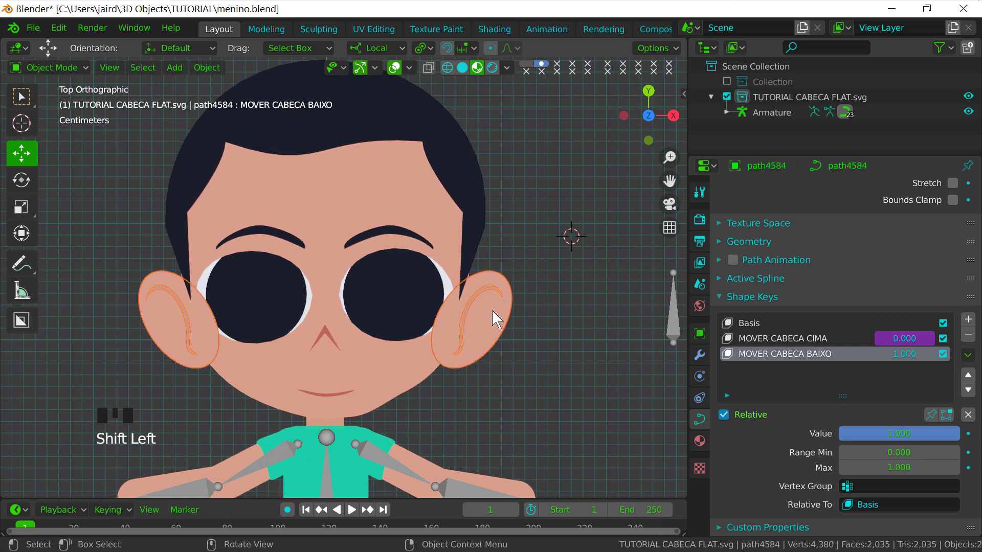
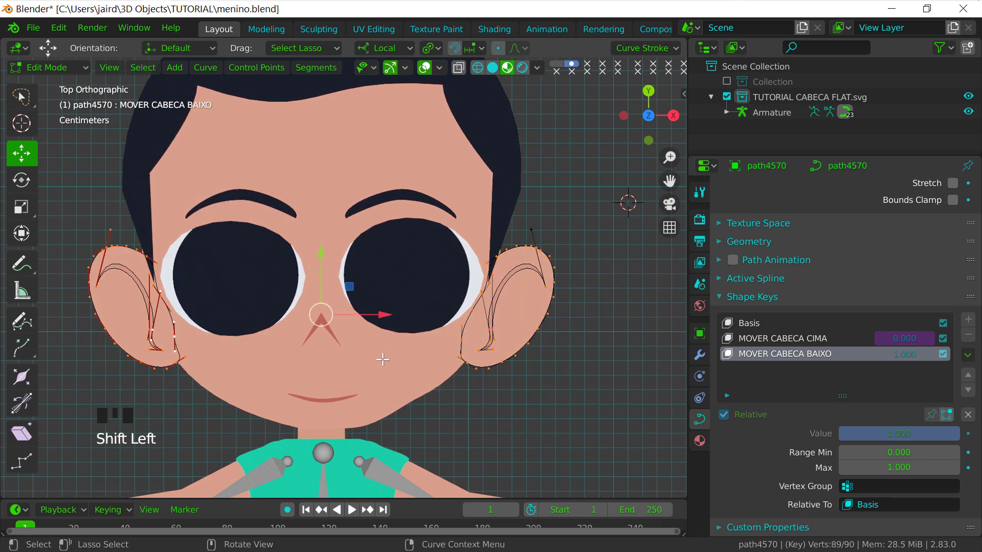
key(s)
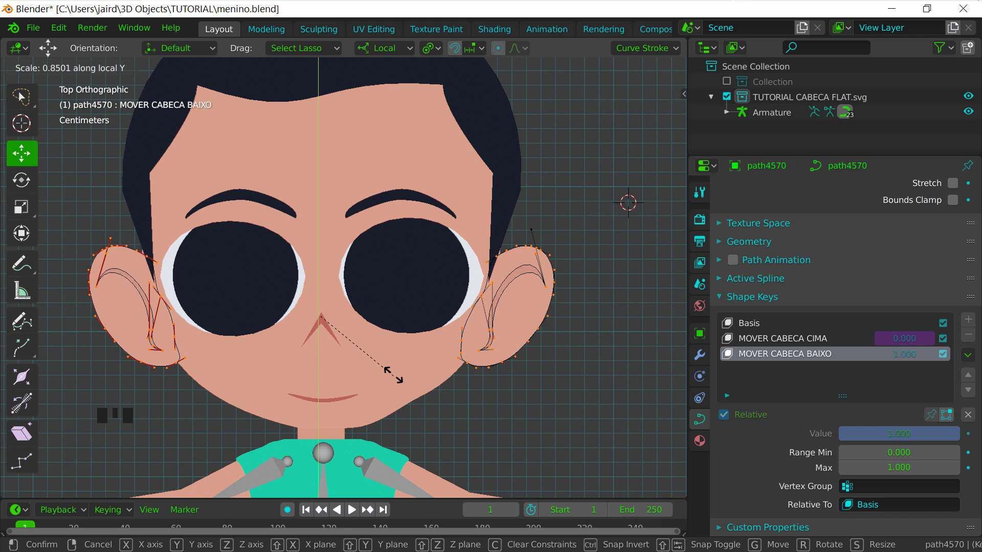
key(alt+s)
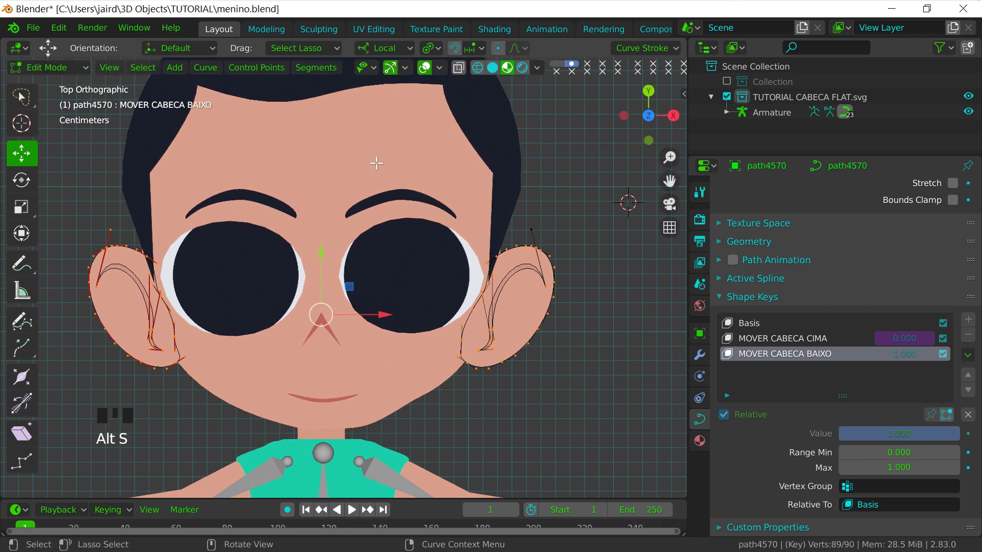
drag(430, 51, 473, 75)
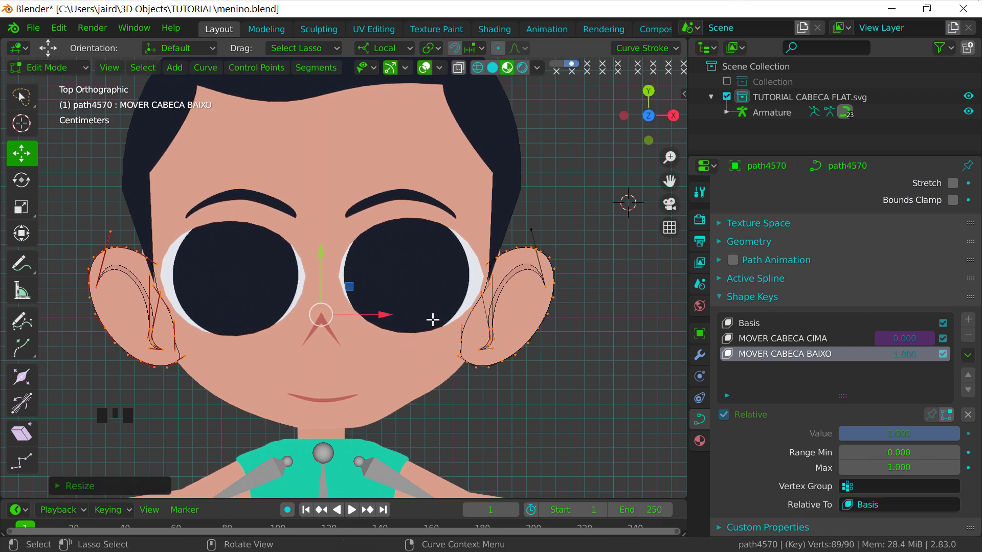
drag(55, 81, 504, 161)
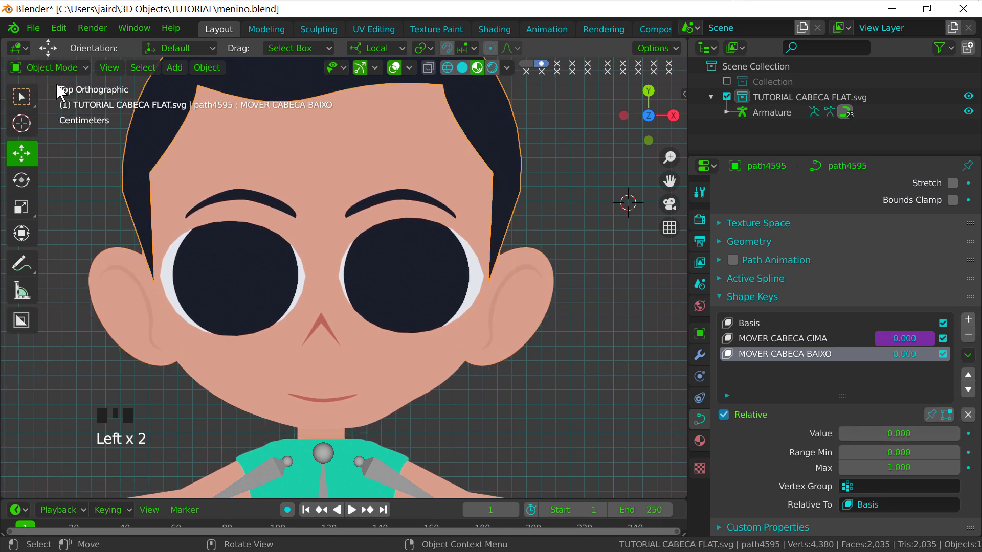
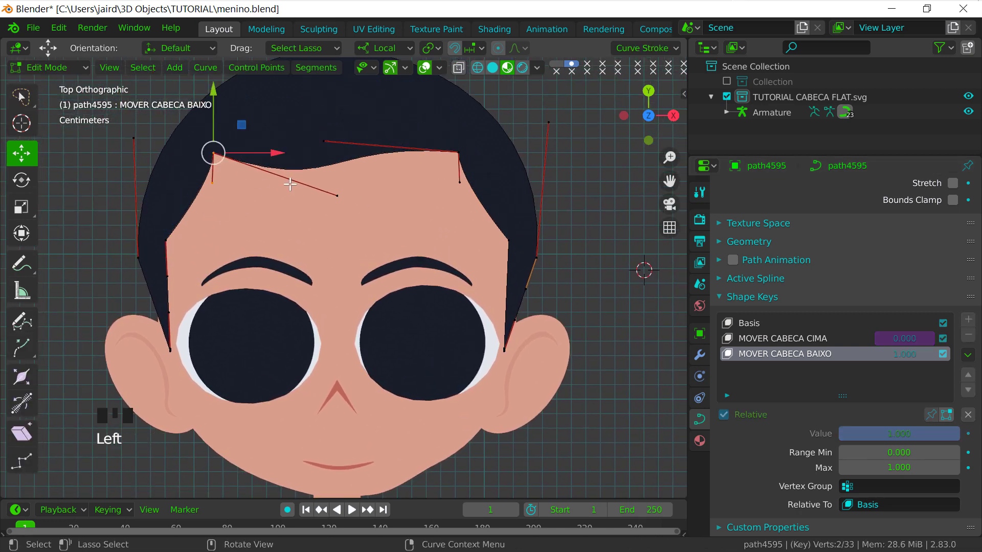
Move the hair fringe point downward for the head-down pose
key(g)
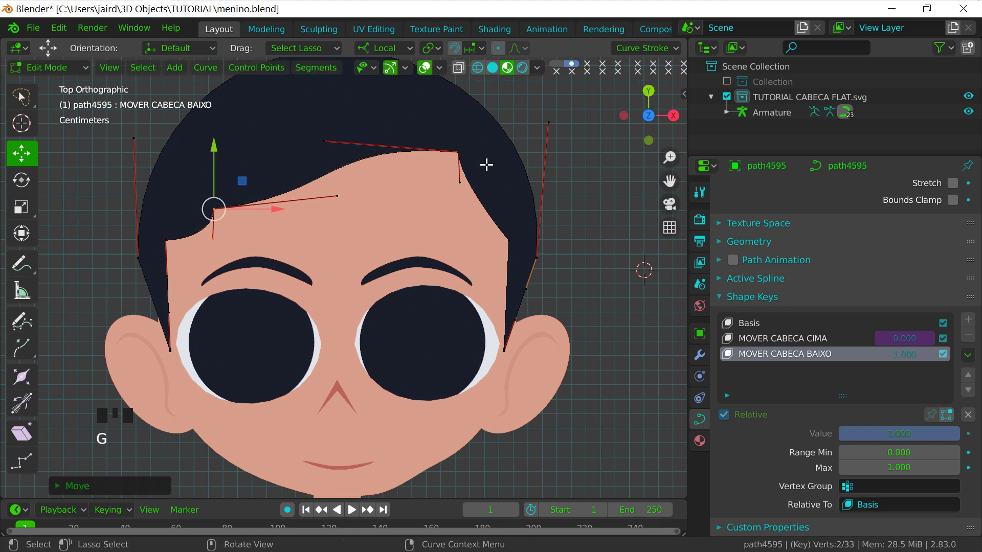
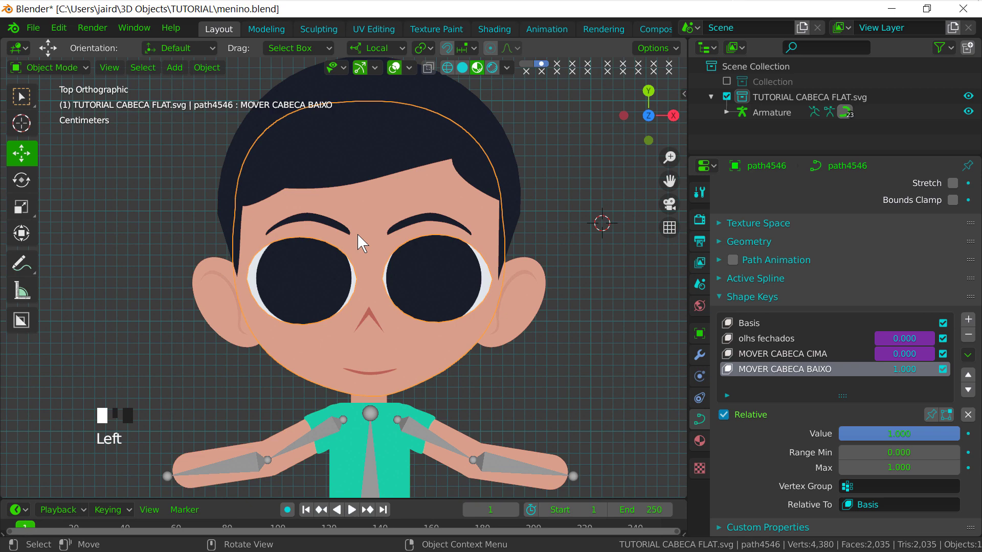
drag(402, 301, 455, 345)
drag(454, 345, 438, 330)
drag(431, 356, 65, 72)
drag(71, 80, 313, 390)
click(316, 390)
click(312, 320)
click(310, 323)
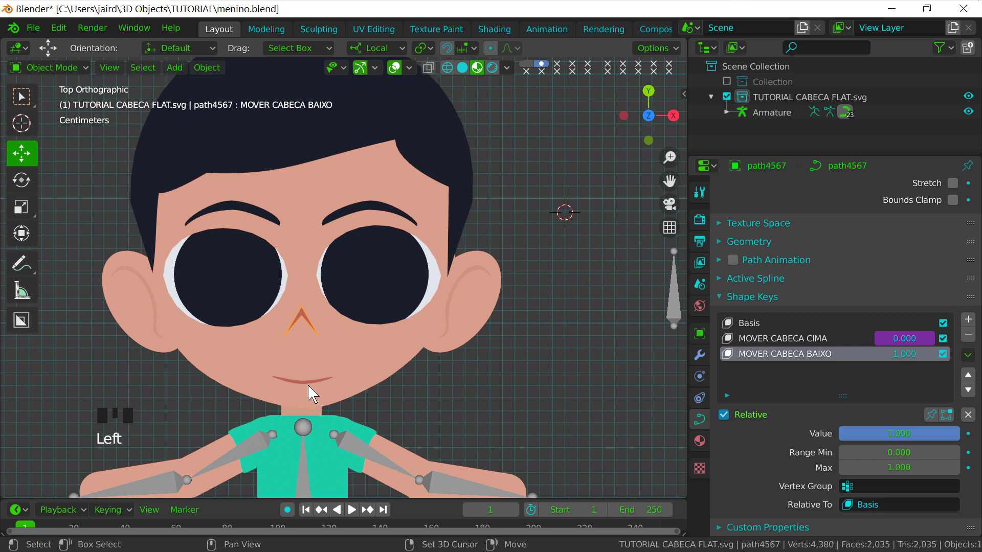
click(312, 388)
click(314, 388)
click(312, 389)
click(308, 320)
click(310, 321)
click(393, 363)
click(395, 370)
click(388, 365)
click(395, 369)
click(392, 366)
click(386, 370)
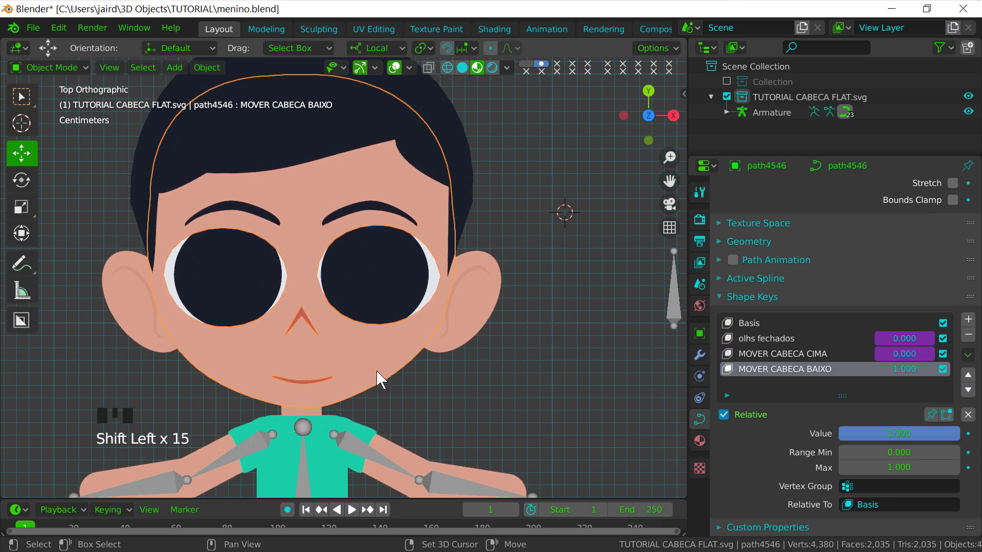
click(307, 318)
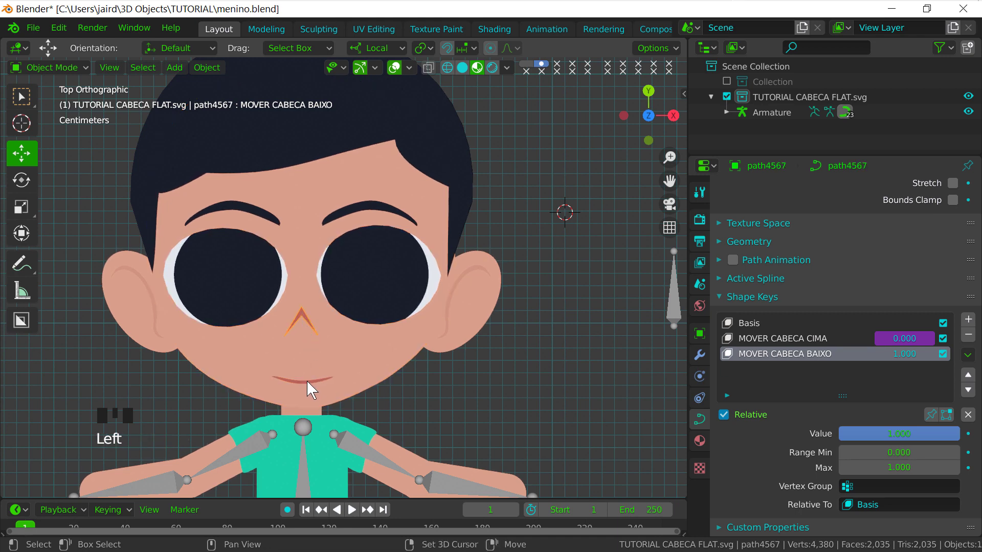
click(312, 388)
click(313, 389)
drag(319, 331, 298, 244)
click(298, 244)
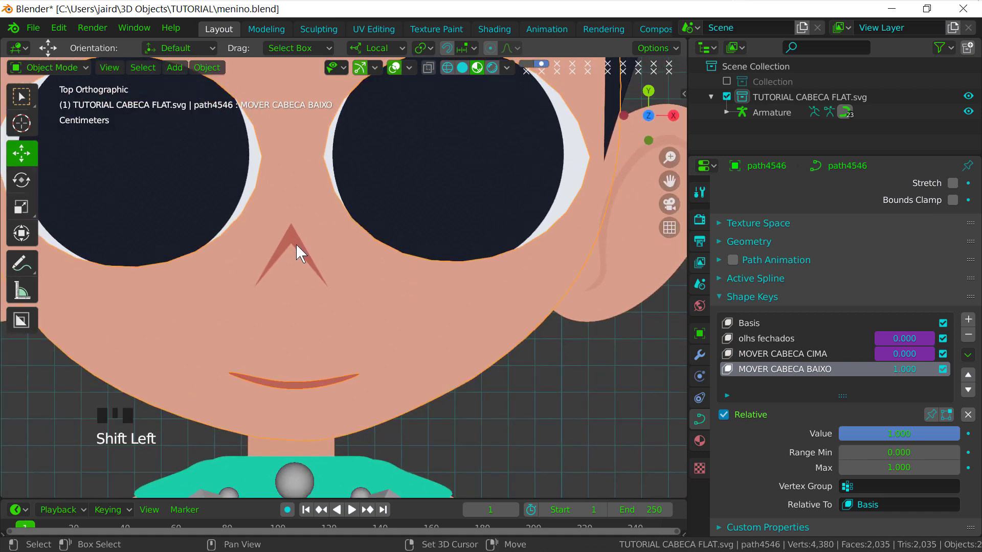
click(298, 244)
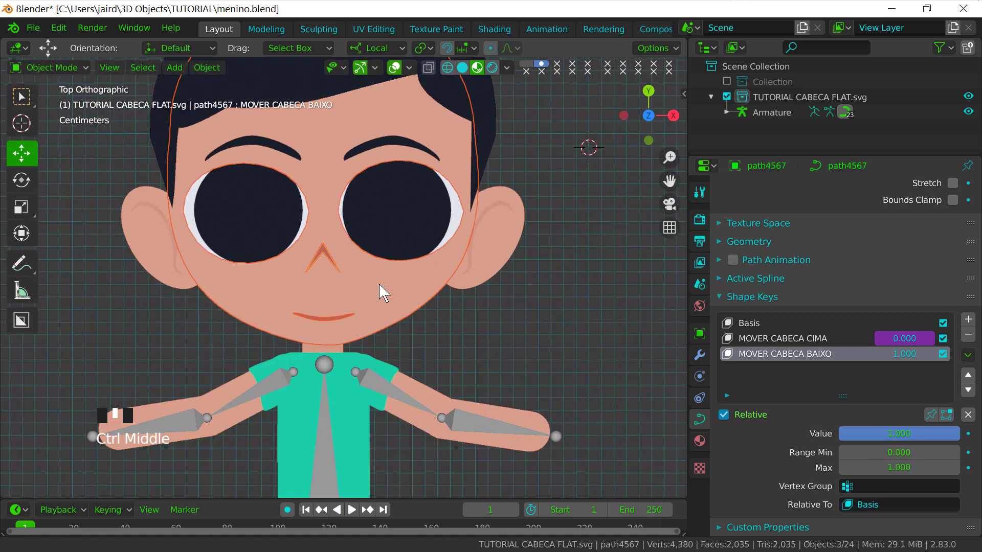